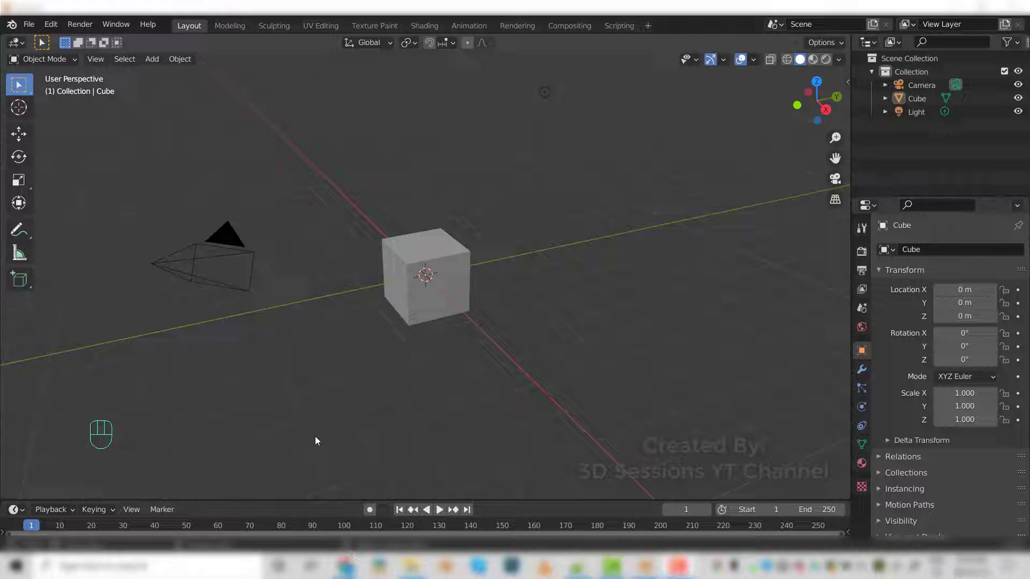
- Scale the default cube down along Z to 0.510 to flatten its height
{"action": "left_click", "coordinate": [450, 303]}
{"action": "left_click_drag", "start_coordinate": [385, 387], "coordinate": [432, 393]}
{"action": "key", "text": "`"}
{"action": "scroll", "scroll_direction": "up", "scroll_amount": 3}
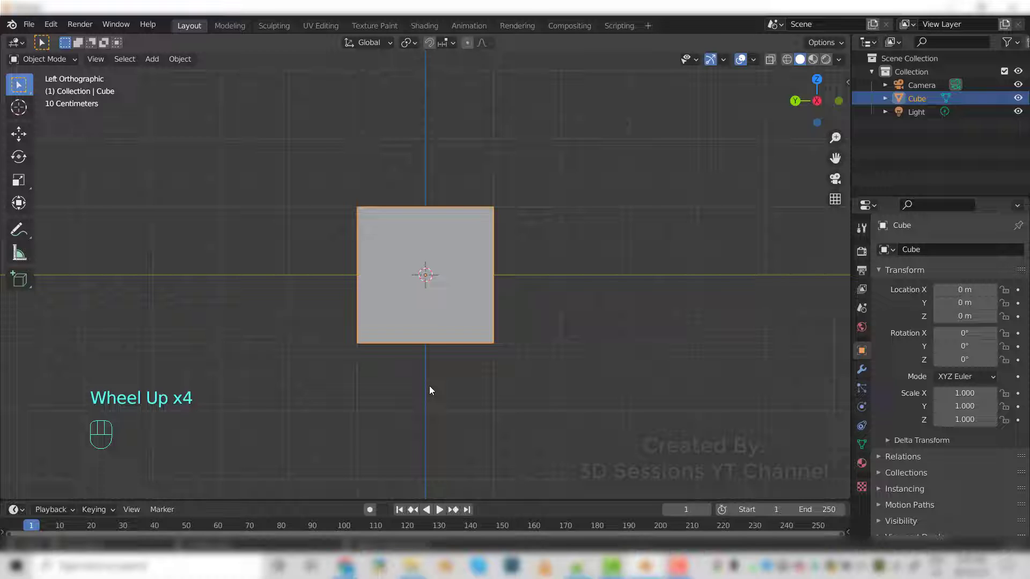
{"action": "key", "text": "s"}
{"action": "key", "text": "z"}
{"action": "left_click", "coordinate": [435, 336]}
- Scale the cube along X to 0.539, forming a flattened box
{"action": "left_click_drag", "start_coordinate": [488, 357], "coordinate": [406, 369]}
{"action": "key", "text": "s"}
{"action": "key", "text": "x"}
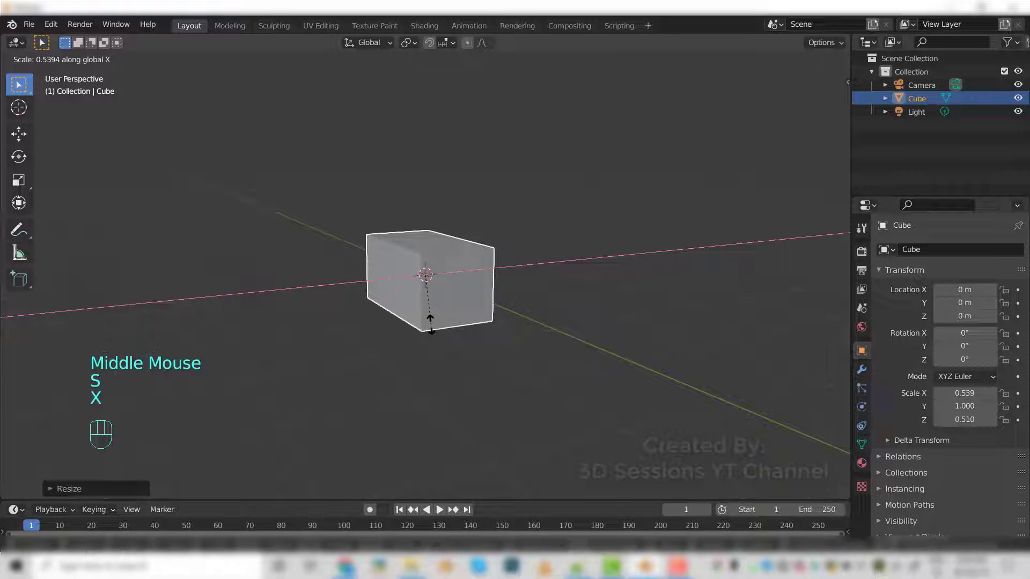
{"action": "left_click", "coordinate": [432, 327]}
{"action": "left_click_drag", "start_coordinate": [424, 392], "coordinate": [493, 400]}
{"action": "scroll", "scroll_direction": "up", "scroll_amount": 3}
{"action": "left_click_drag", "start_coordinate": [441, 304], "coordinate": [436, 296]}
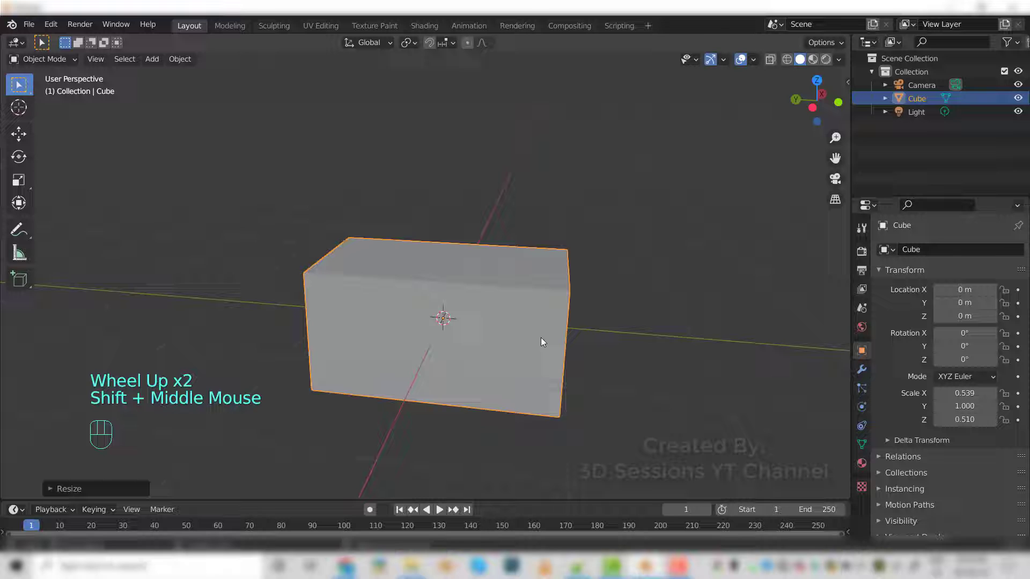
- Bevel all the box's edges with extra segments for rounded corners, then return to Object Mode
{"action": "key", "text": "Tab"}
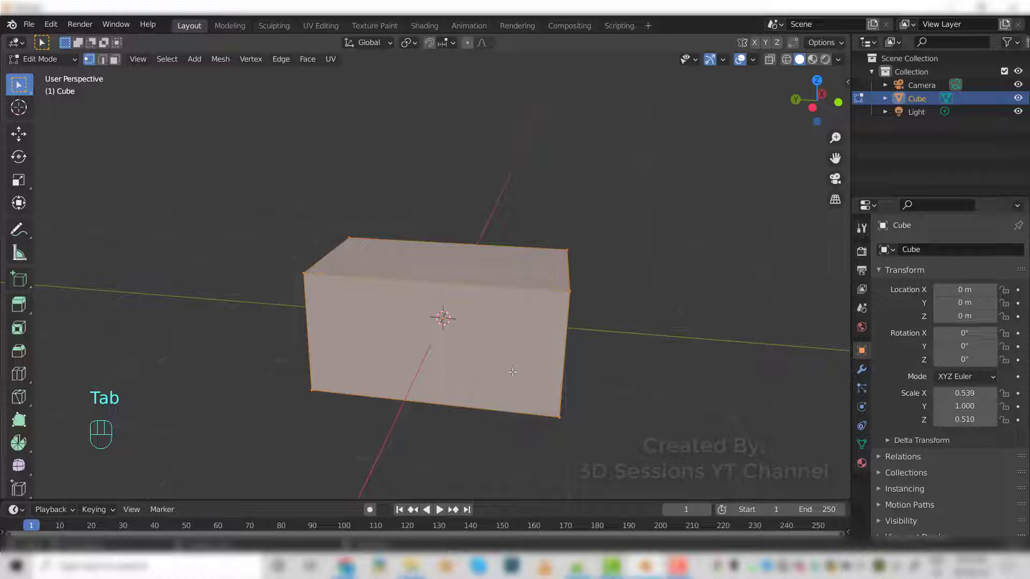
{"action": "key", "text": "ctrl+b"}
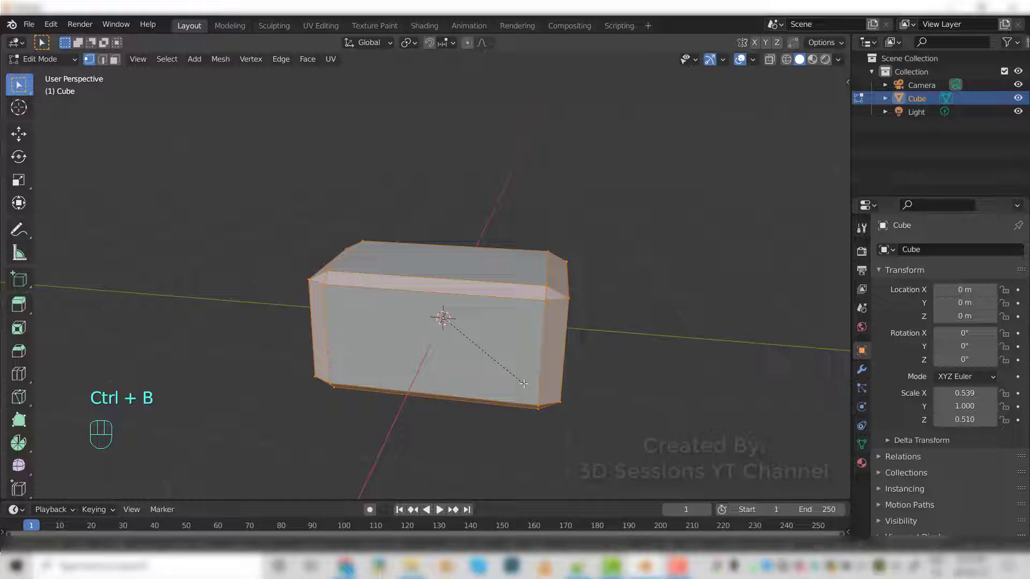
{"action": "scroll", "scroll_direction": "up", "scroll_amount": 3}
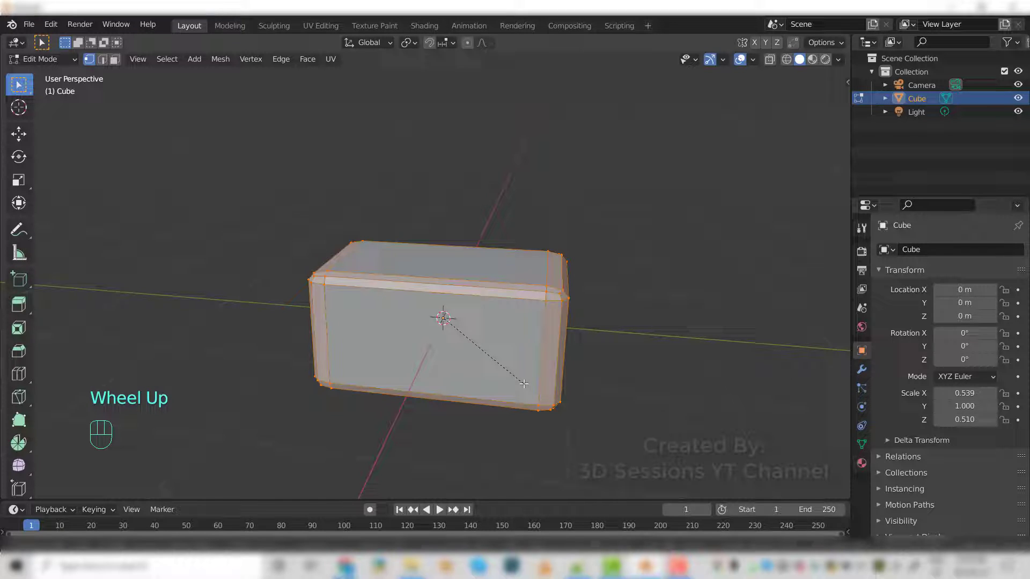
{"action": "scroll", "scroll_direction": "up", "scroll_amount": 3}
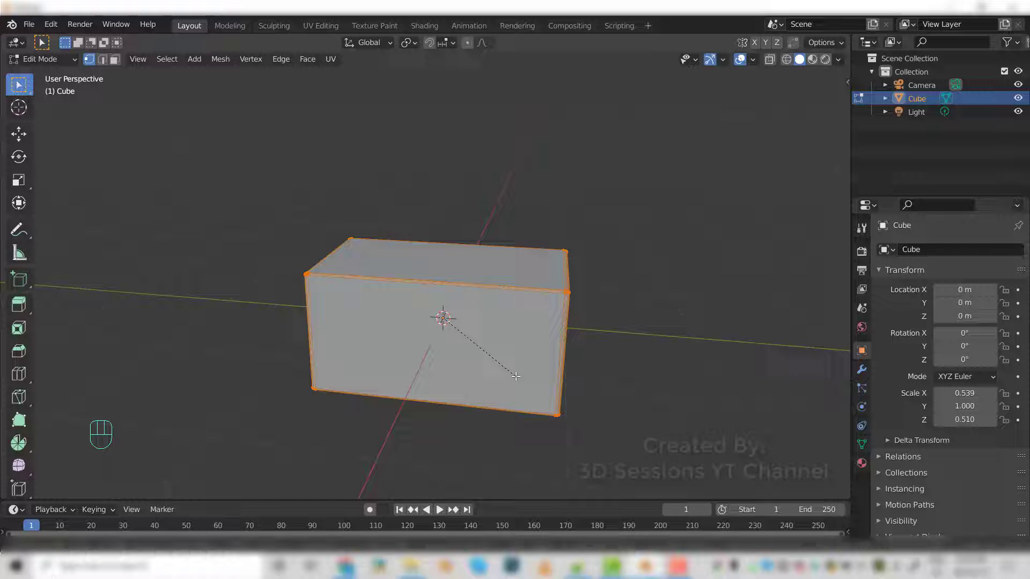
{"action": "left_click", "coordinate": [519, 377]}
{"action": "key", "text": "Tab"}
{"action": "scroll", "scroll_direction": "up", "scroll_amount": 3}
{"action": "left_click_drag", "start_coordinate": [439, 391], "coordinate": [479, 362]}
{"action": "left_click", "coordinate": [485, 345]}
{"action": "scroll", "scroll_direction": "up", "scroll_amount": 3}
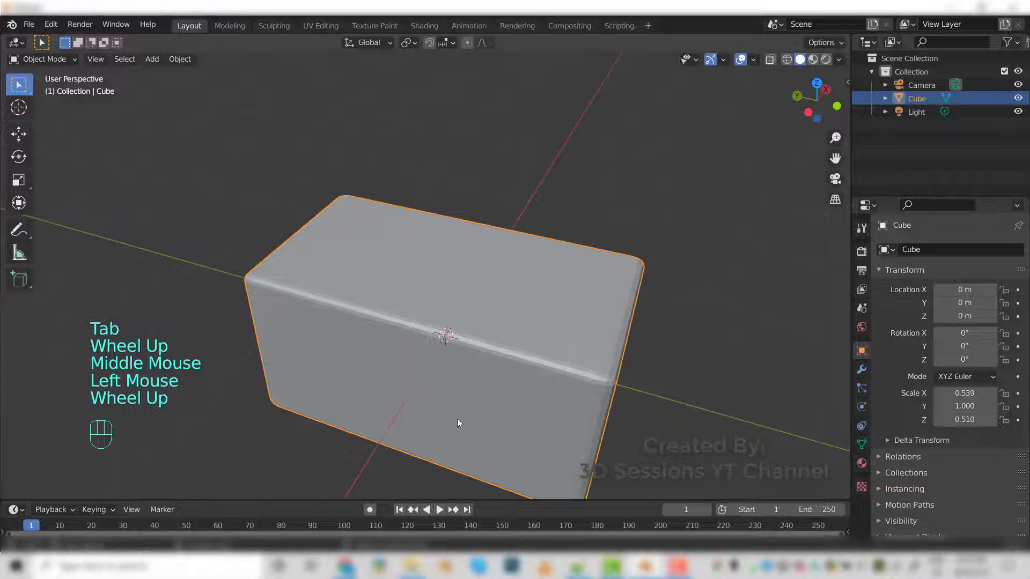
- Add a loop cut slid near one end of the box and start more loop cuts for the bread slots
{"action": "key", "text": "`"}
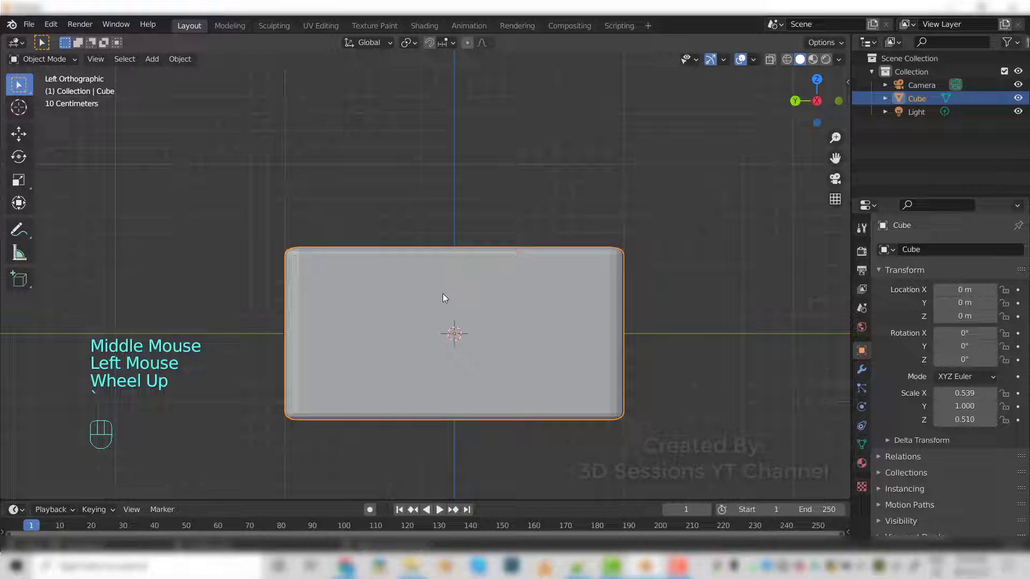
{"action": "key", "text": "Tab"}
{"action": "key", "text": "ctrl+r"}
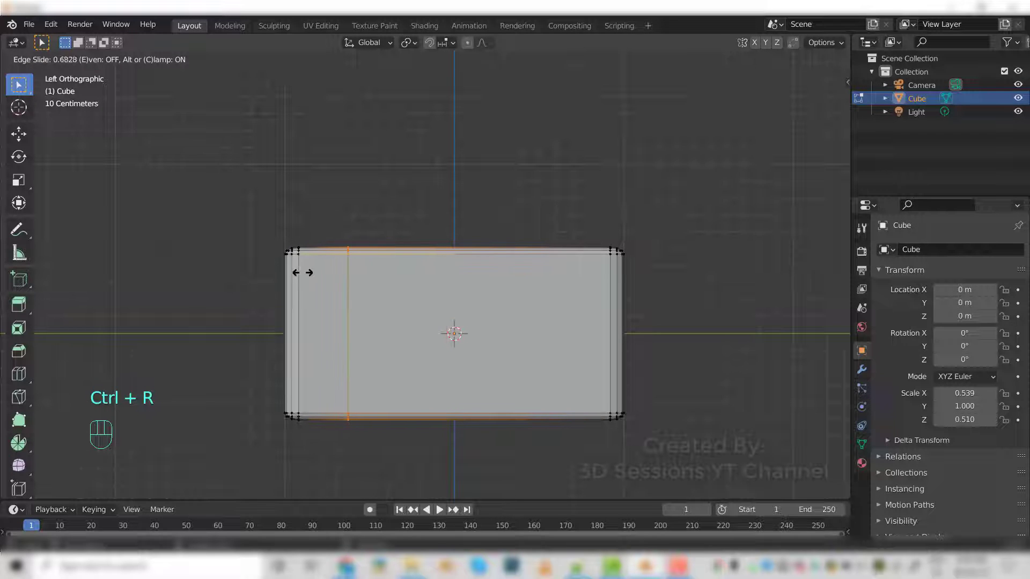
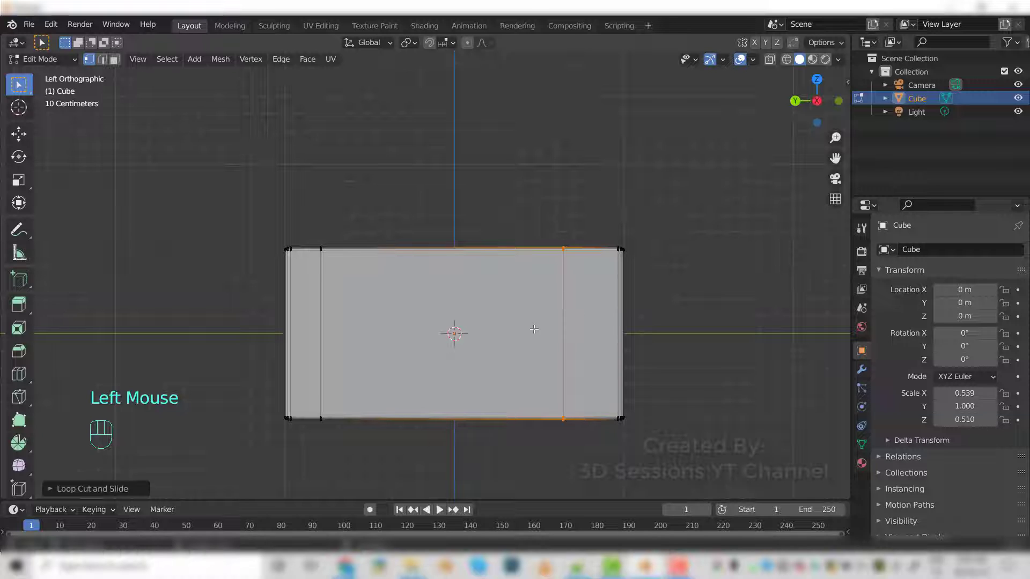
{"action": "left_click_drag", "start_coordinate": [531, 330], "coordinate": [452, 400]}
{"action": "left_click_drag", "start_coordinate": [447, 401], "coordinate": [531, 396]}
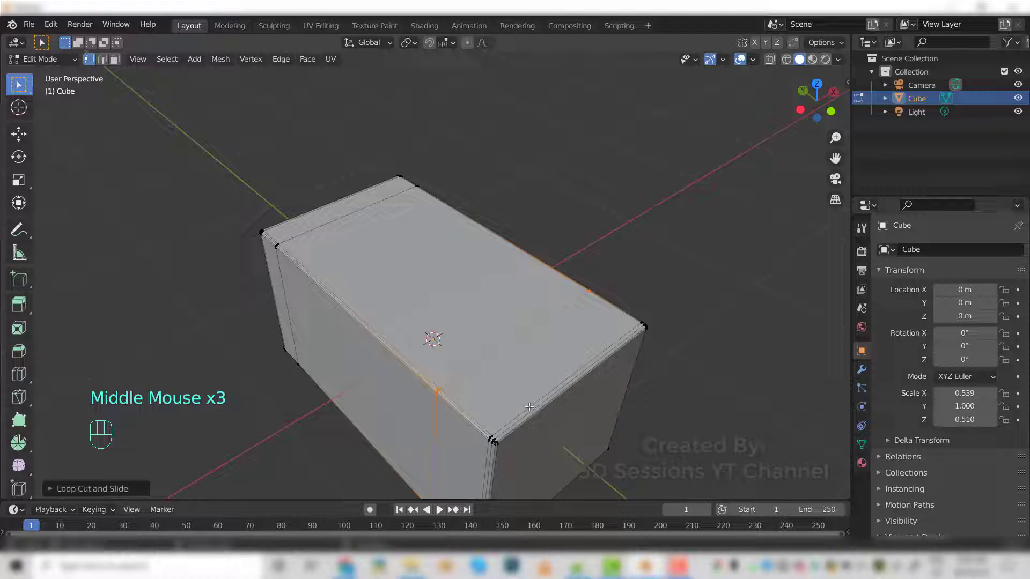
{"action": "left_click_drag", "start_coordinate": [517, 381], "coordinate": [553, 361]}
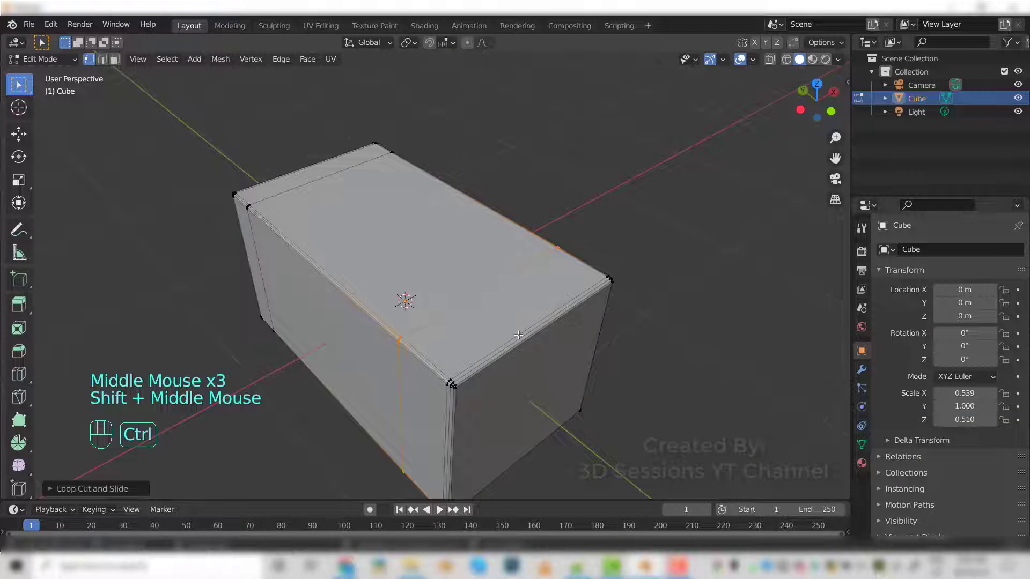
{"action": "key", "text": "ctrl+r"}
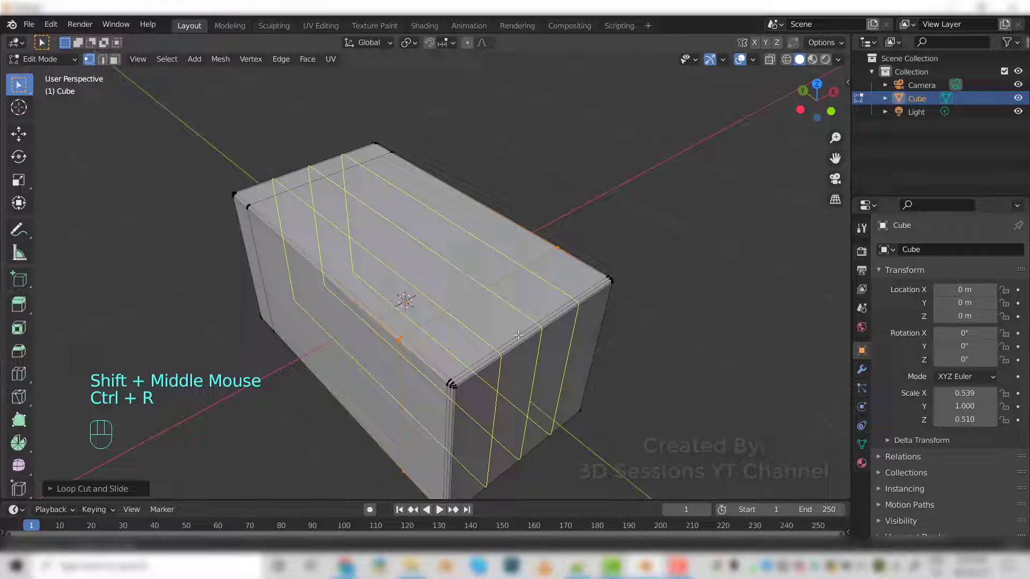
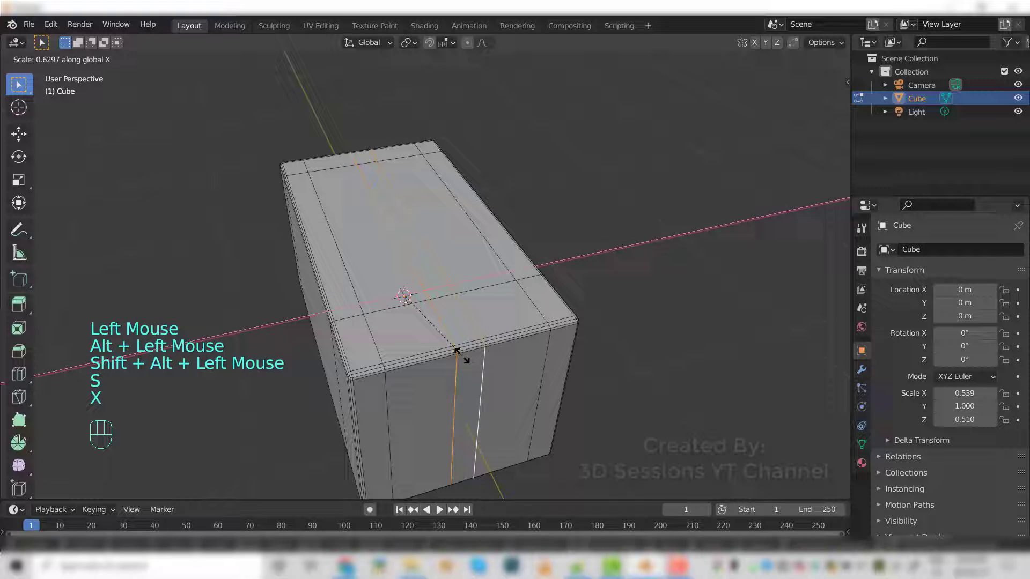
- Extrude the two selected top faces deep into the box to form the bread slots
{"action": "left_click", "coordinate": [463, 352]}
{"action": "left_click_drag", "start_coordinate": [459, 425], "coordinate": [435, 387]}
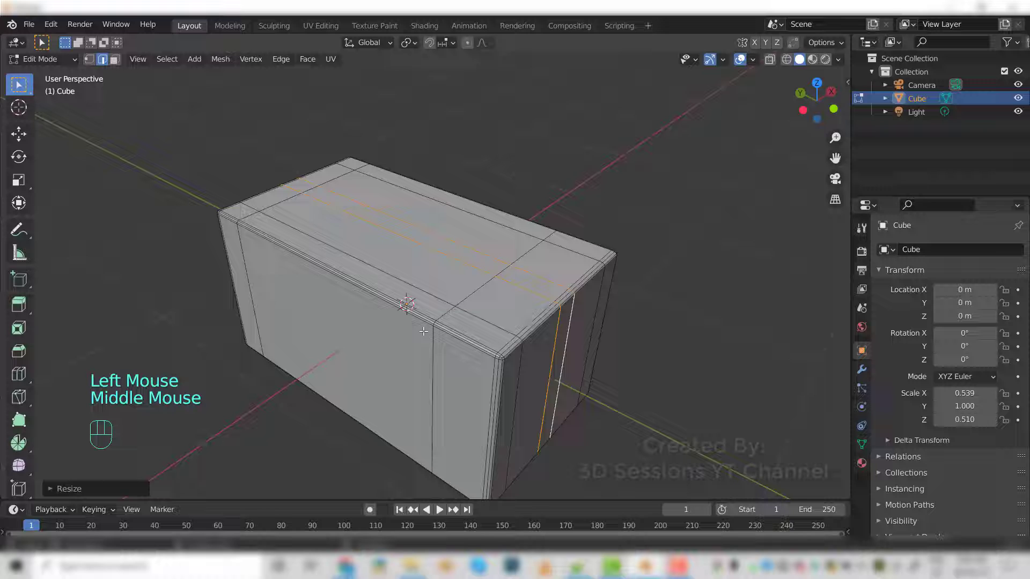
{"action": "key", "text": "3"}
{"action": "left_click", "coordinate": [400, 257]}
{"action": "left_click", "coordinate": [454, 227]}
{"action": "middle_click", "coordinate": [470, 378]}
{"action": "key", "text": "`"}
{"action": "key", "text": "alt+z"}
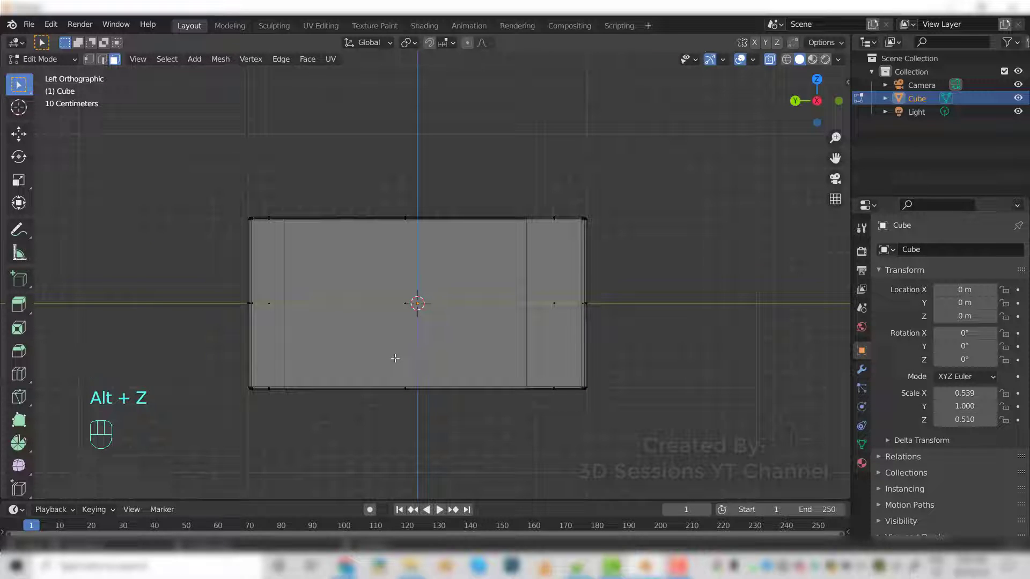
{"action": "key", "text": "e"}
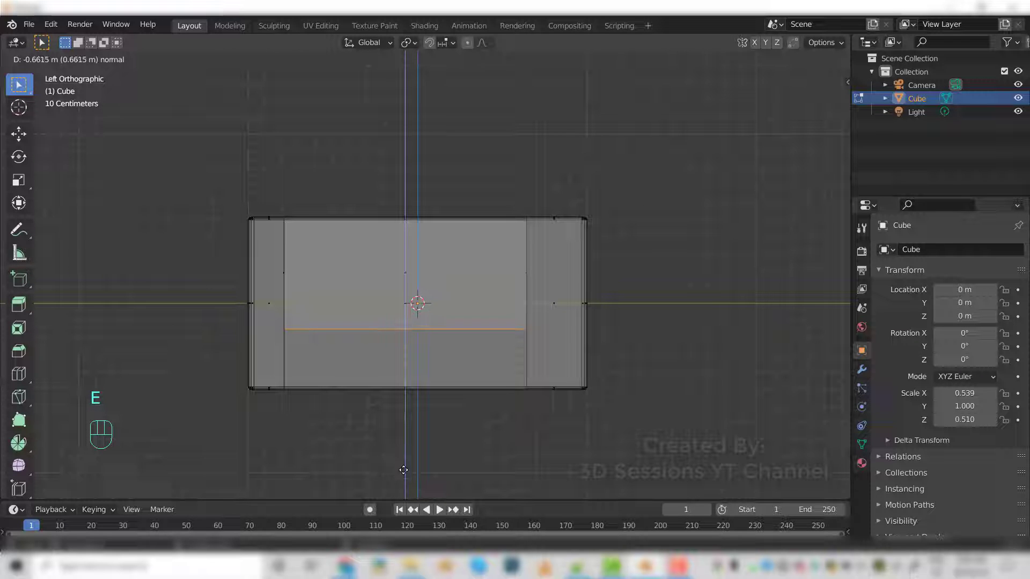
{"action": "left_click", "coordinate": [406, 468]}
{"action": "key", "text": "alt+z"}
{"action": "left_click_drag", "start_coordinate": [520, 348], "coordinate": [458, 429]}
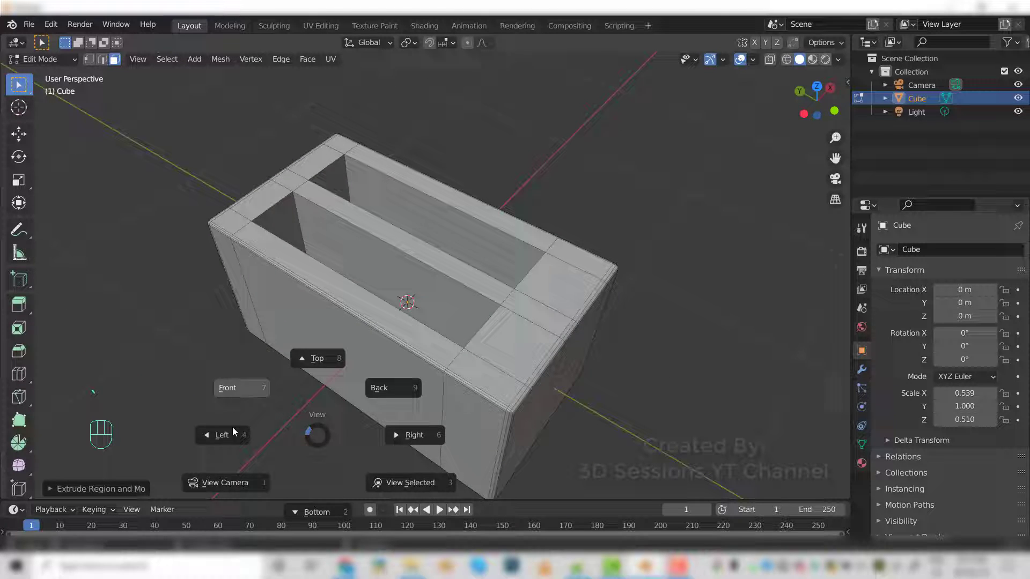
- Raise the top middle vertices into a shallow peak and return to Object Mode
{"action": "key", "text": "alt+z"}
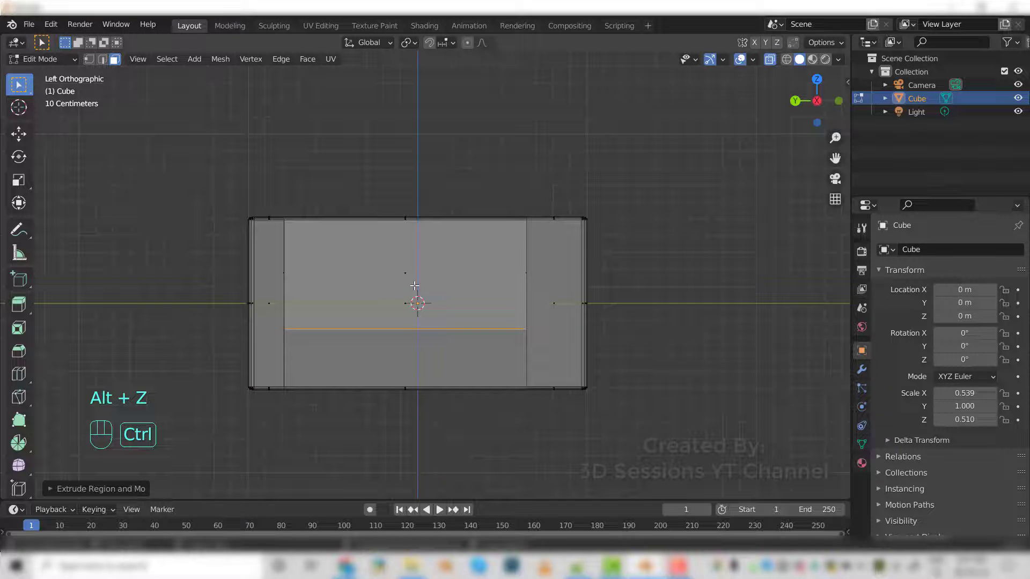
{"action": "key", "text": "ctrl+r"}
{"action": "left_click", "coordinate": [413, 228]}
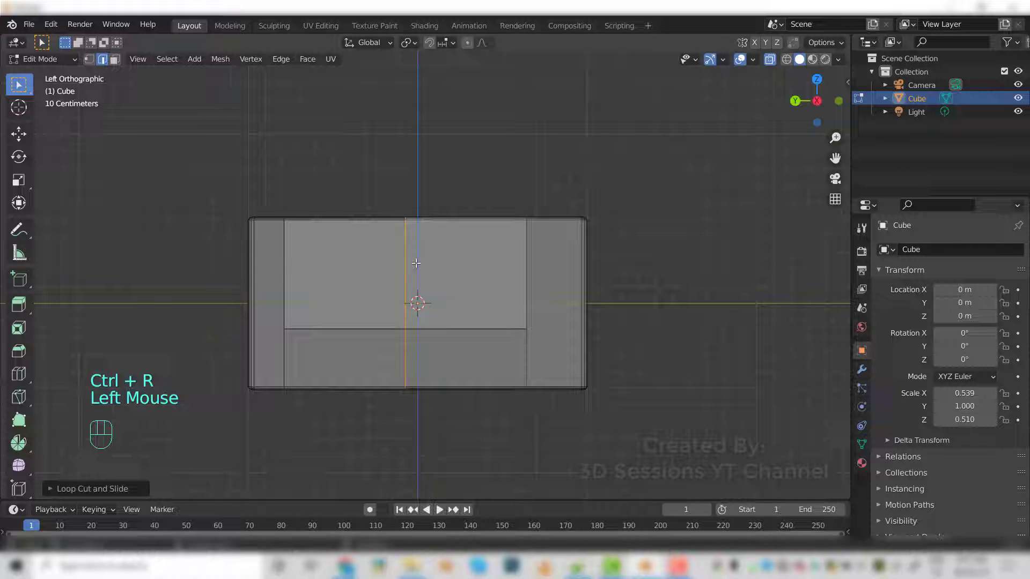
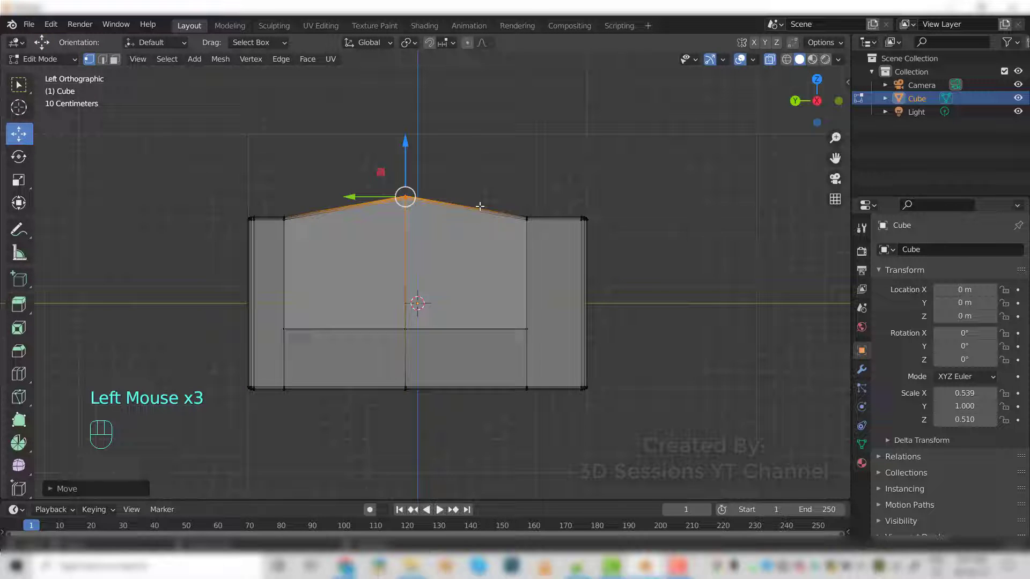
{"action": "key", "text": "alt+z"}
{"action": "left_click_drag", "start_coordinate": [534, 271], "coordinate": [501, 341]}
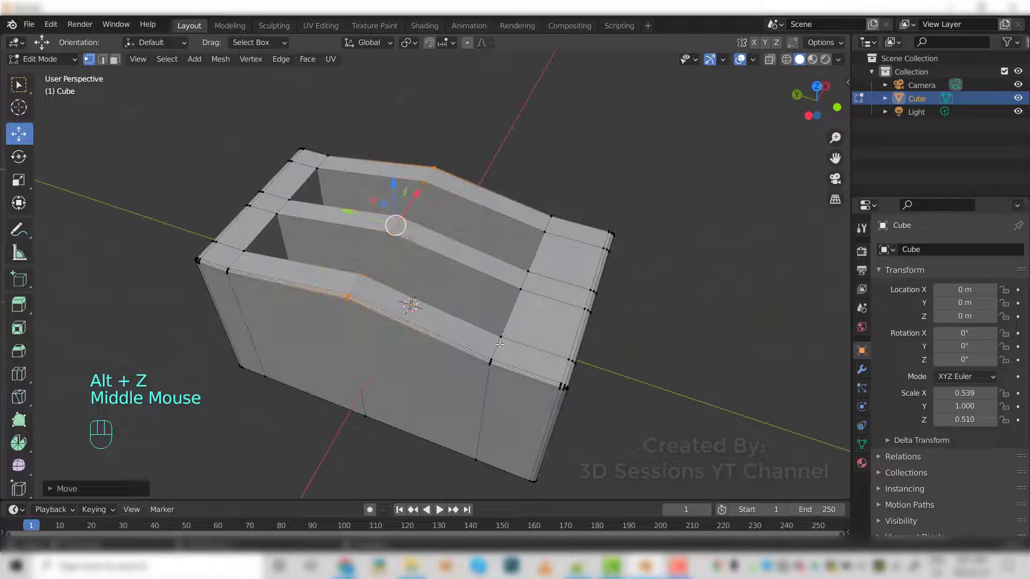
{"action": "key", "text": "Tab"}
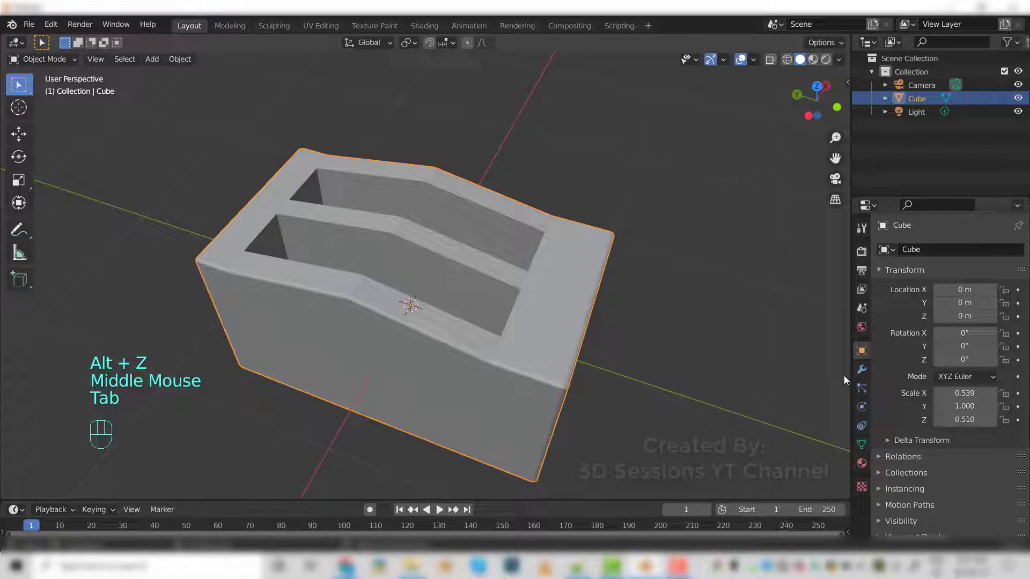
- Add a Subdivision Surface modifier with Levels Viewport 2, then re-enter Edit Mode
{"action": "left_click", "coordinate": [862, 373]}
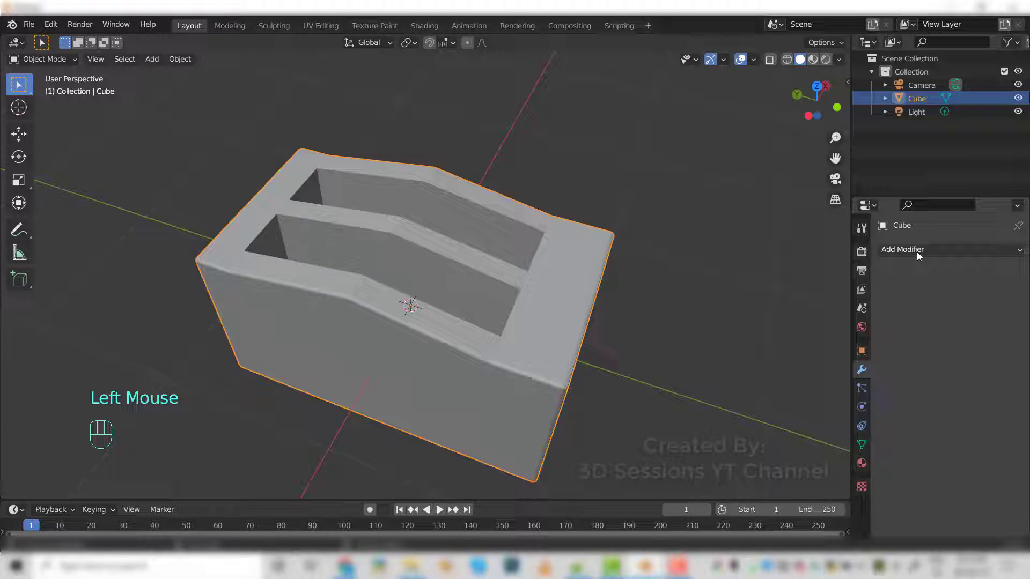
{"action": "left_click_drag", "start_coordinate": [918, 257], "coordinate": [792, 493]}
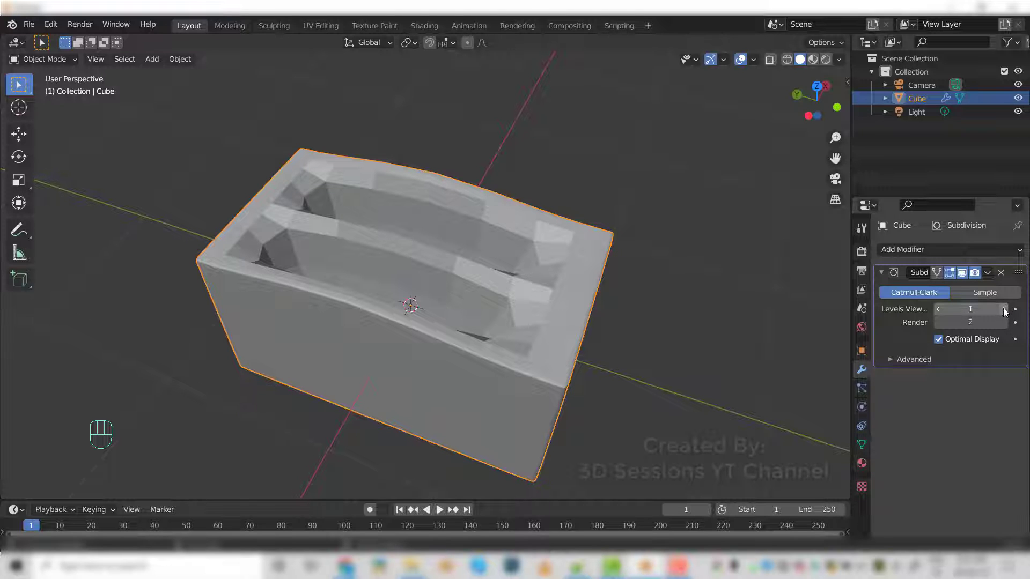
{"action": "left_click", "coordinate": [1008, 309]}
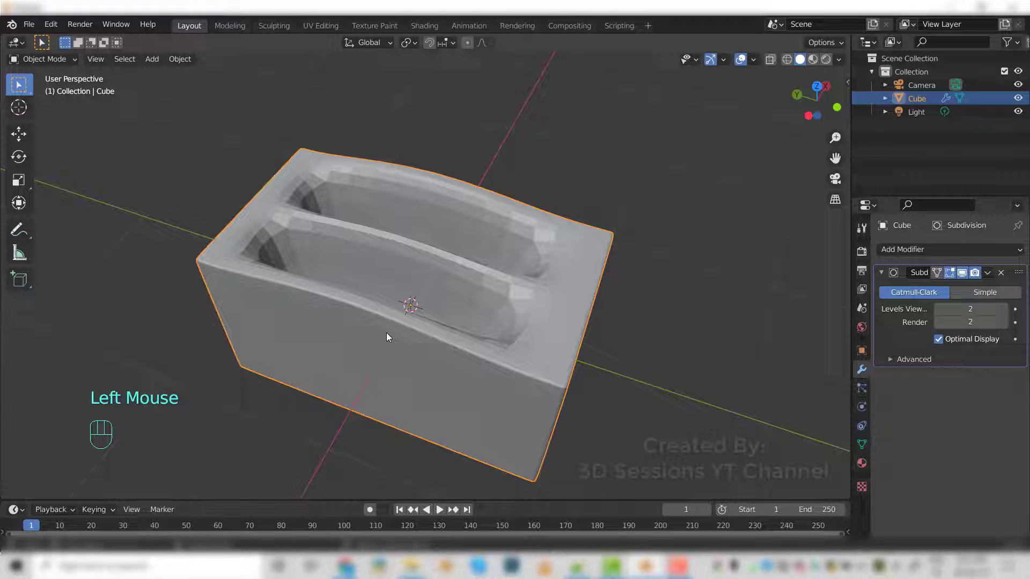
{"action": "left_click_drag", "start_coordinate": [346, 320], "coordinate": [300, 320]}
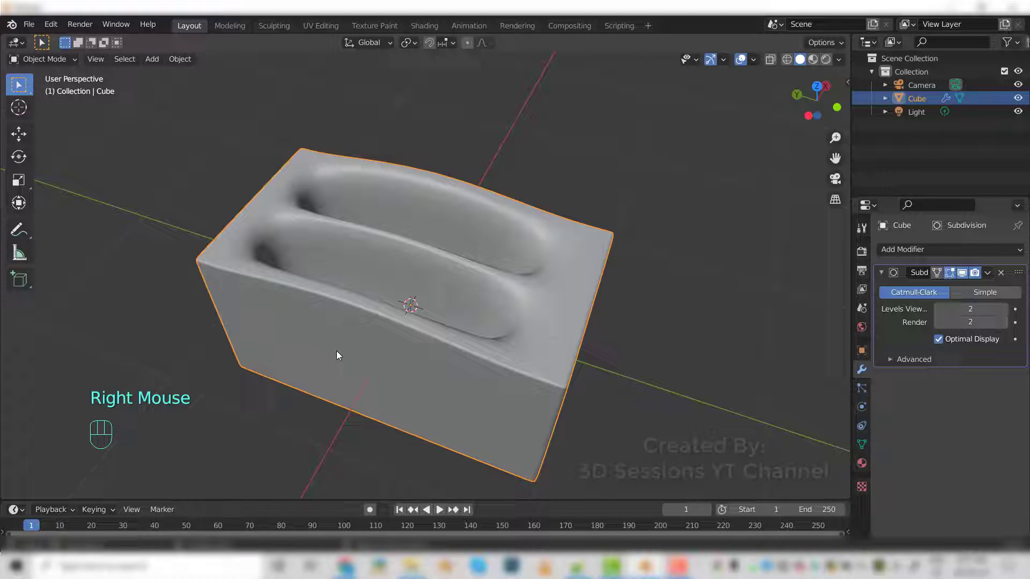
{"action": "key", "text": "Tab"}
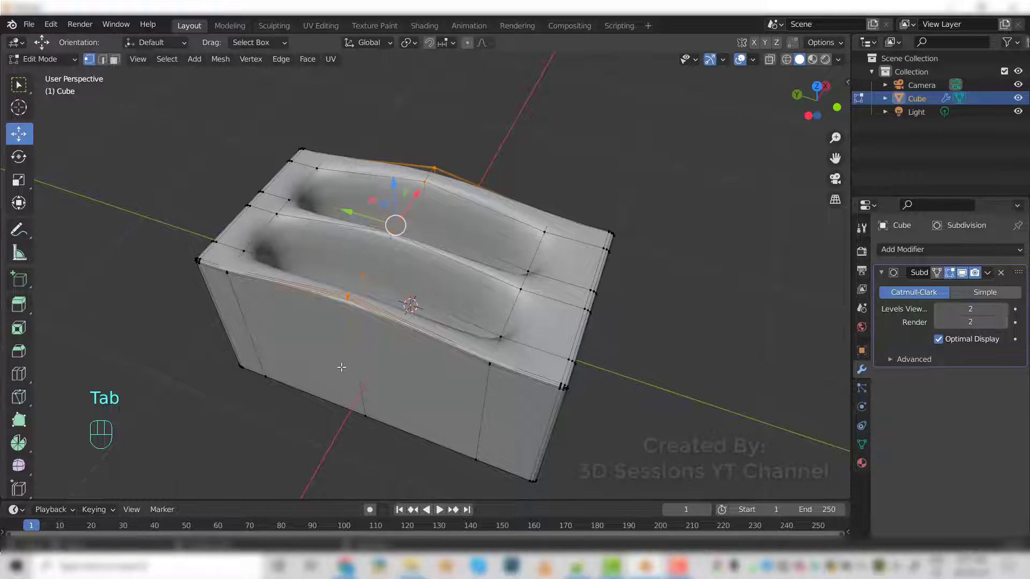
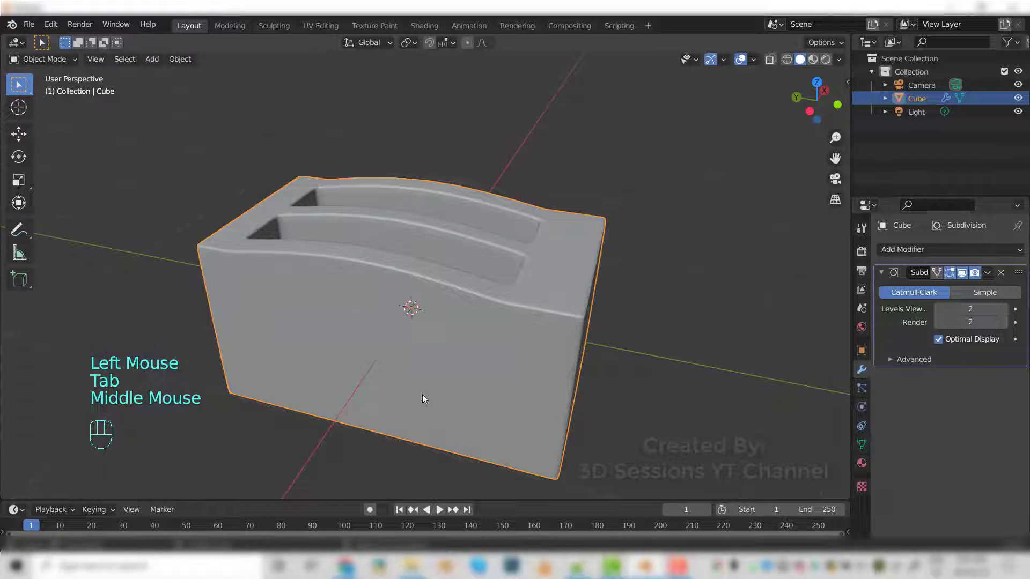
- Inspect the smoothed body and start an edge loop around it near the front edge
{"action": "left_click_drag", "start_coordinate": [411, 397], "coordinate": [363, 382]}
{"action": "left_click", "coordinate": [452, 359]}
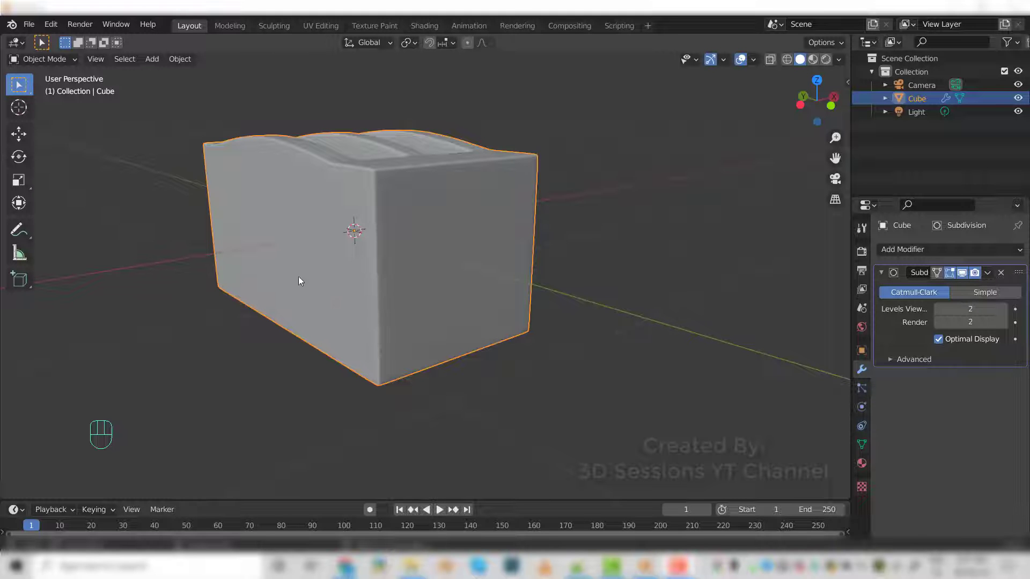
{"action": "left_click_drag", "start_coordinate": [331, 245], "coordinate": [369, 254]}
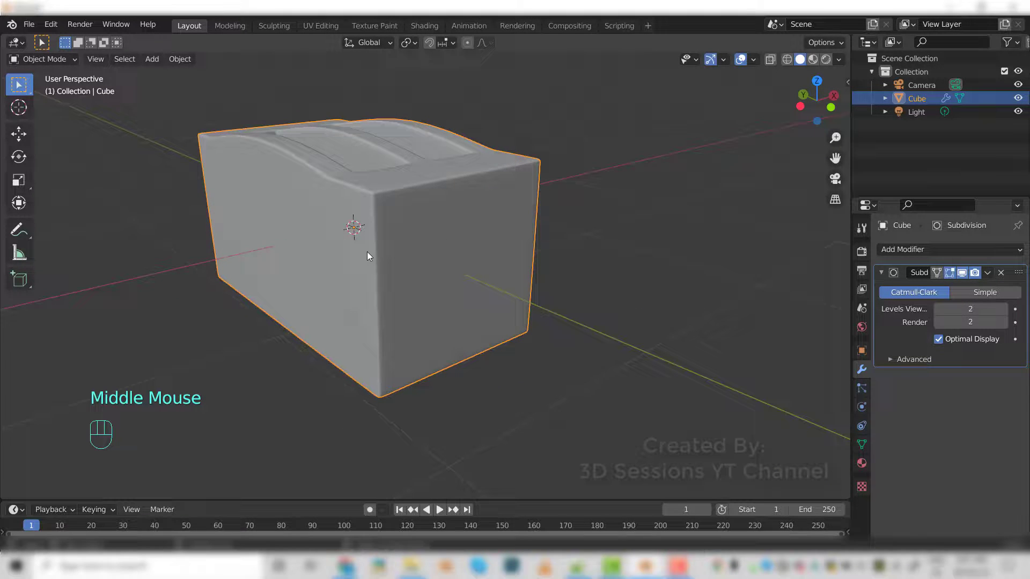
{"action": "key", "text": "Tab"}
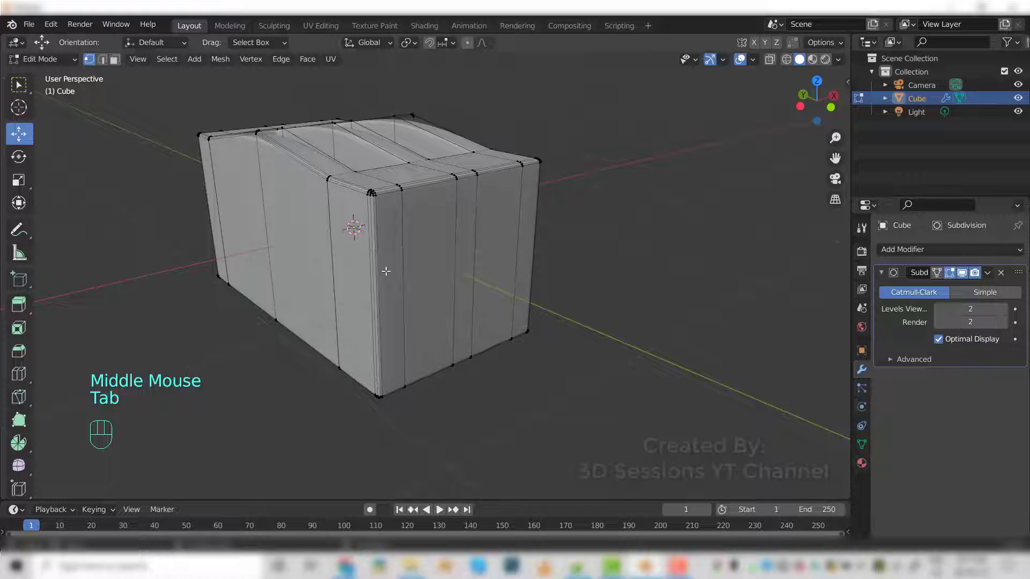
{"action": "key", "text": "ctrl+r"}
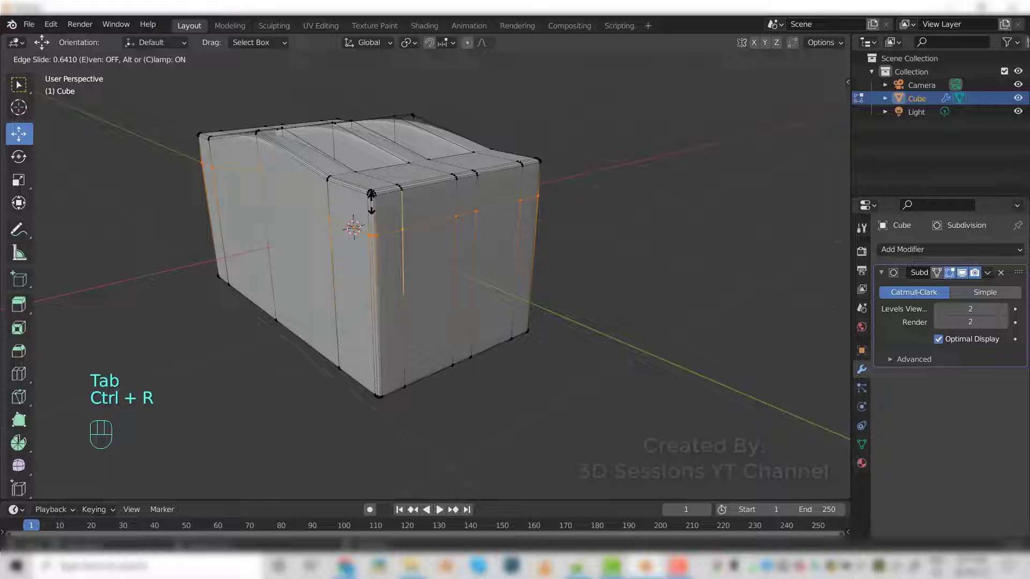
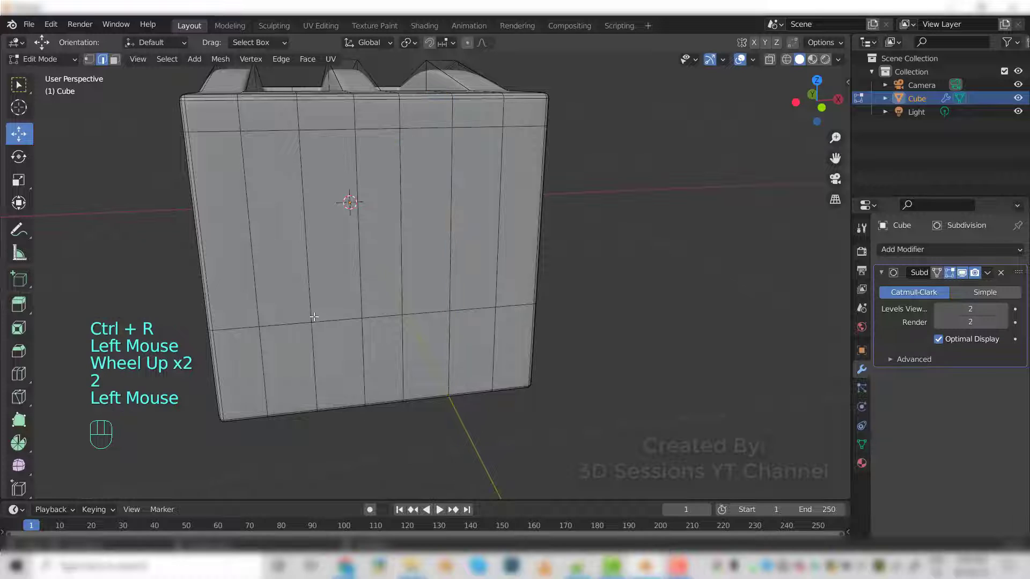
- Scale the two middle front edge loops together along X so they sit closer
{"action": "left_click", "coordinate": [315, 310]}
{"action": "left_click", "coordinate": [454, 282]}
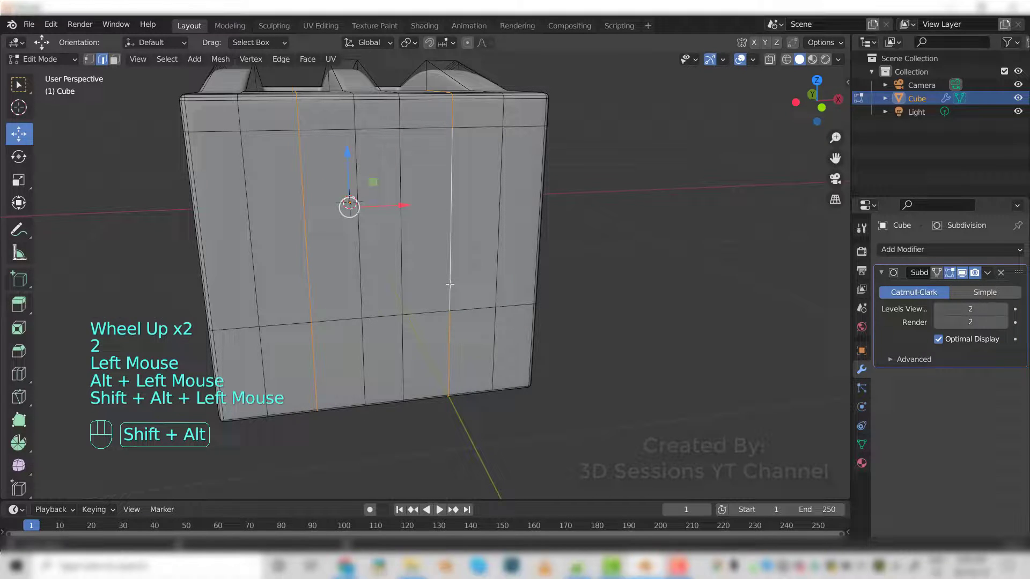
{"action": "key", "text": "s"}
{"action": "key", "text": "x"}
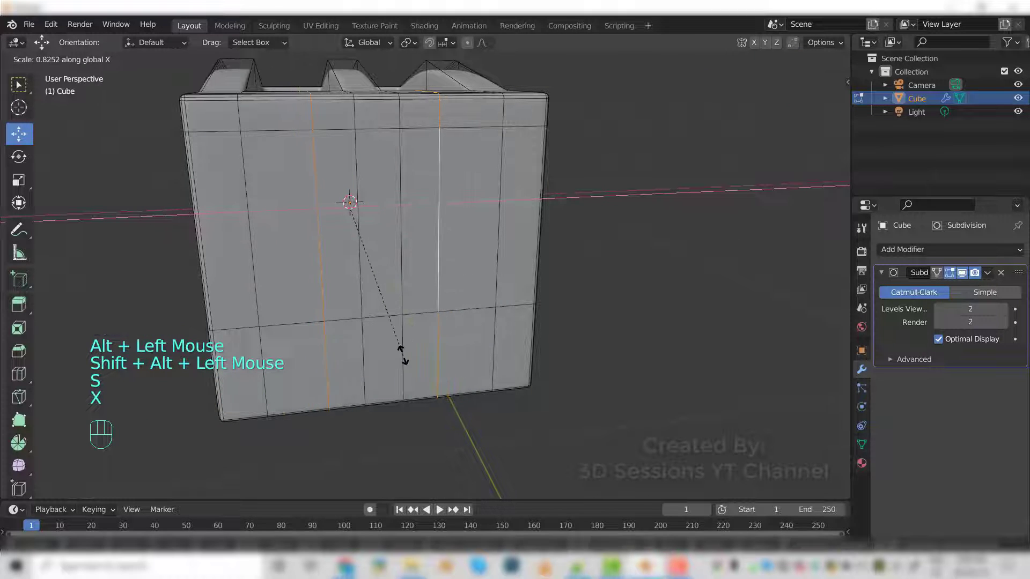
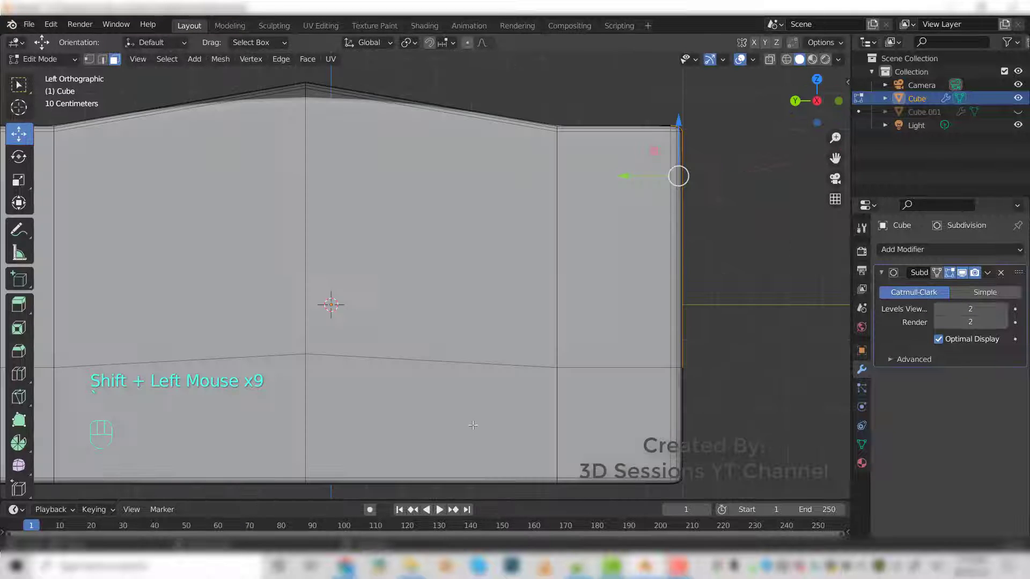
- In X-ray side view, push the front vertical edge slightly inward along its normal
{"action": "key", "text": "alt+z"}
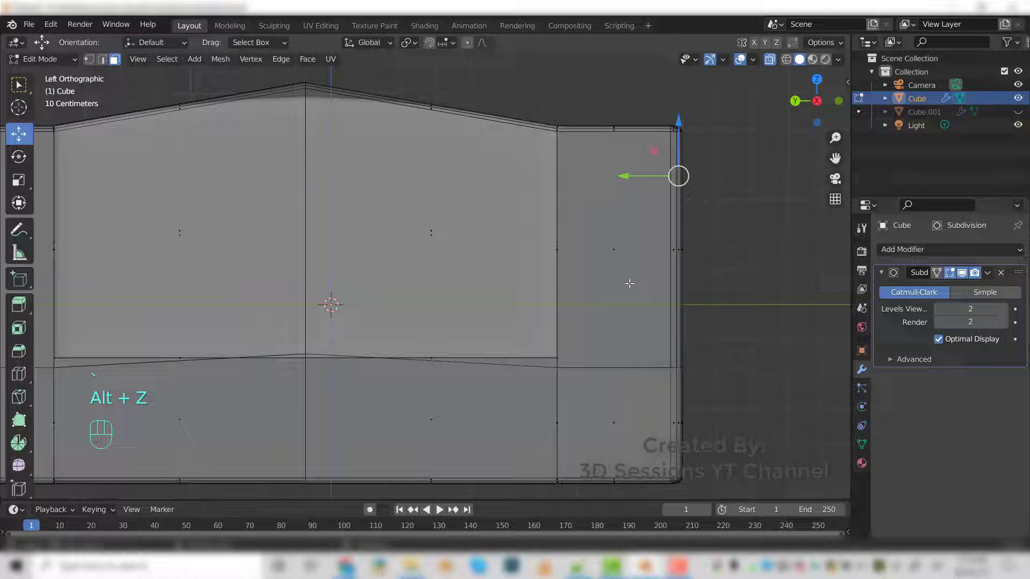
{"action": "left_click", "coordinate": [680, 255]}
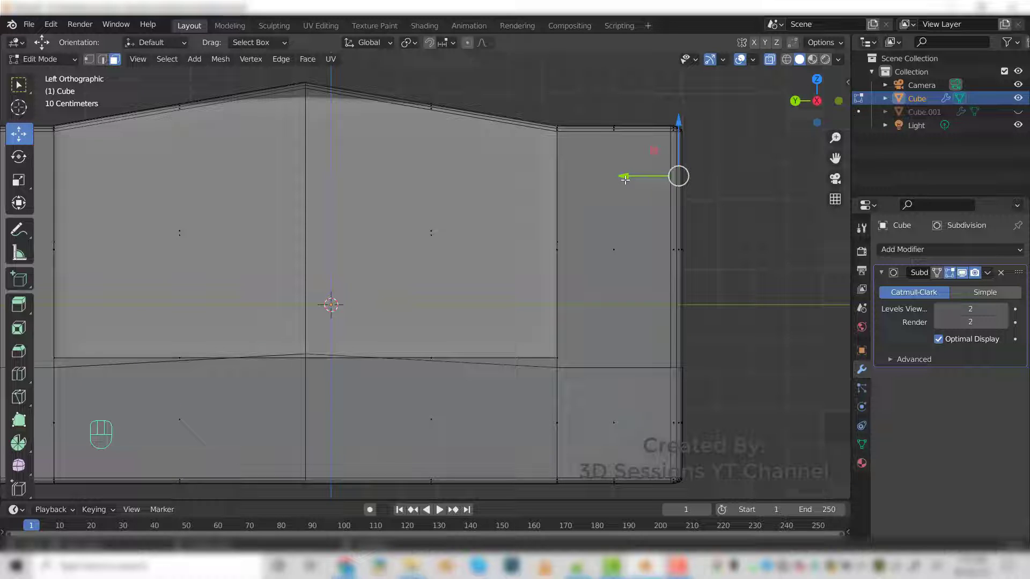
{"action": "key", "text": "e"}
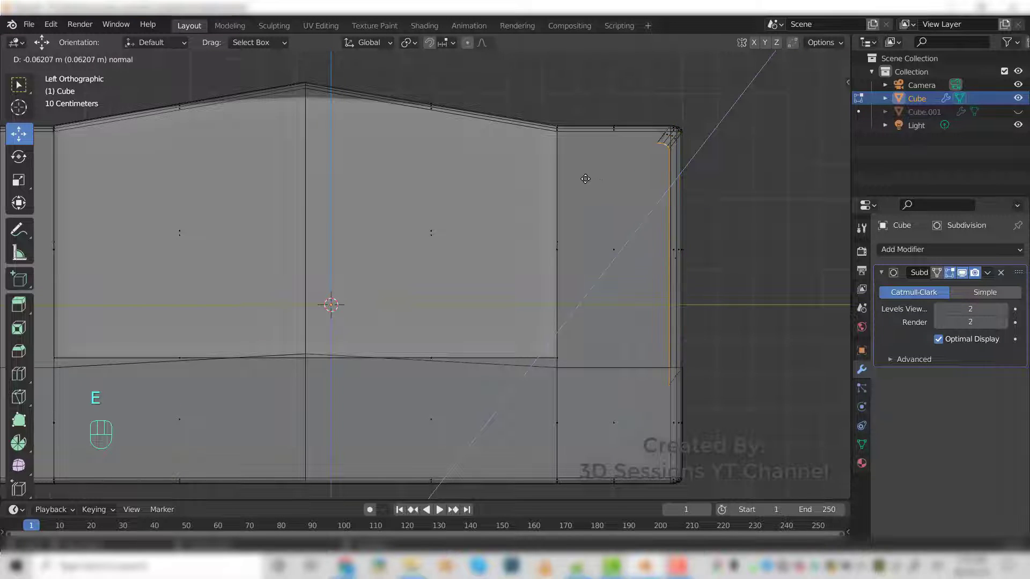
{"action": "left_click", "coordinate": [578, 176]}
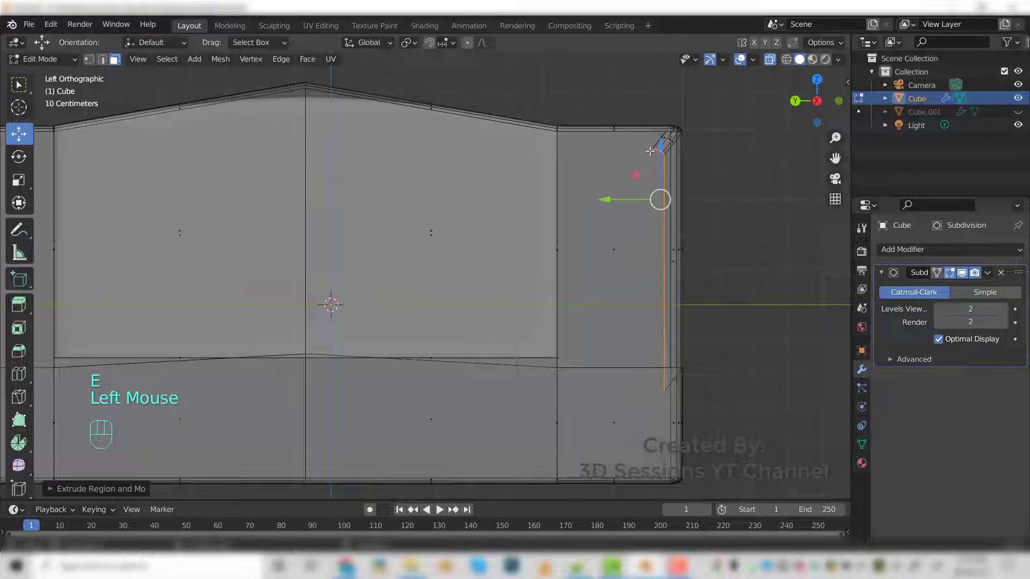
{"action": "left_click_drag", "start_coordinate": [663, 138], "coordinate": [665, 117]}
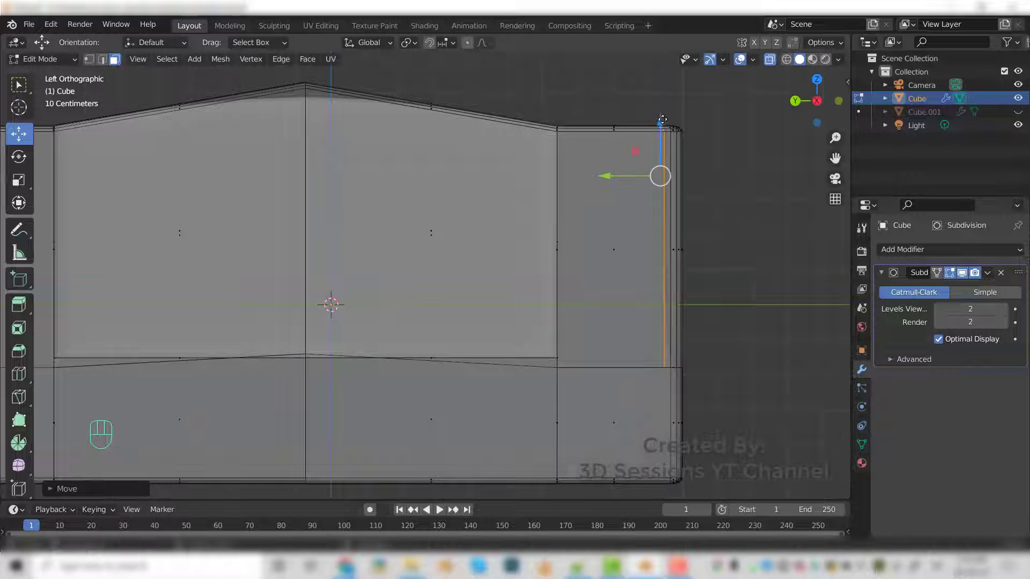
{"action": "left_click_drag", "start_coordinate": [703, 353], "coordinate": [646, 371]}
{"action": "key", "text": "alt+z"}
{"action": "left_click_drag", "start_coordinate": [442, 320], "coordinate": [489, 341]}
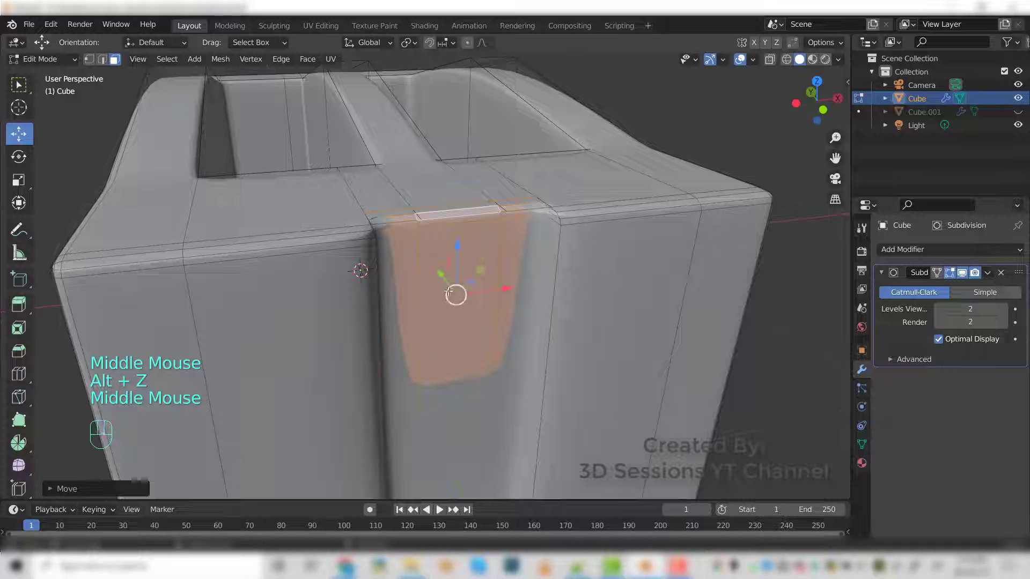
- Push the central front strip of faces inward about 1.3 cm to form a recessed channel
{"action": "left_click", "coordinate": [443, 271]}
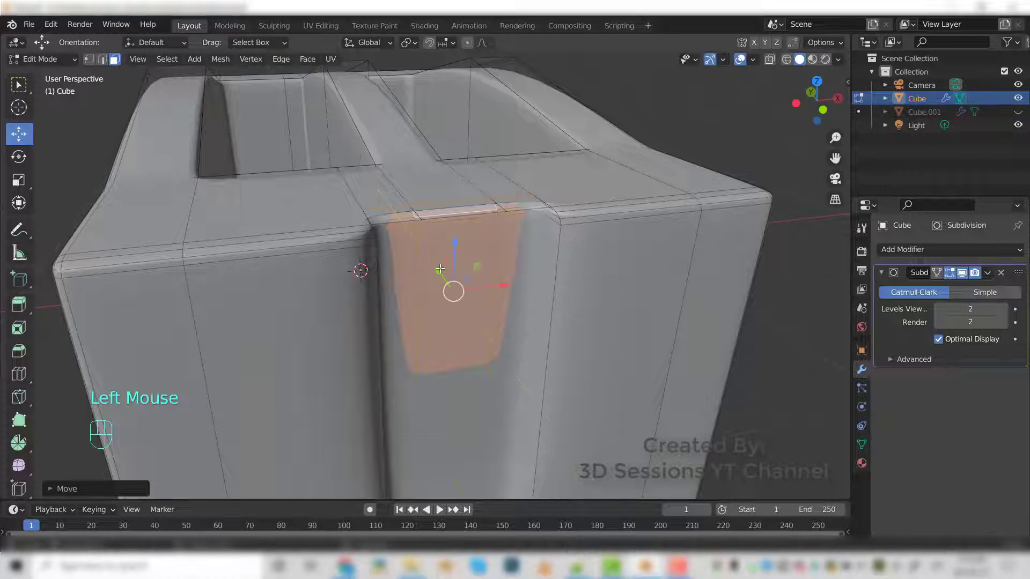
{"action": "scroll", "scroll_direction": "down", "scroll_amount": 3}
{"action": "middle_click", "coordinate": [691, 325]}
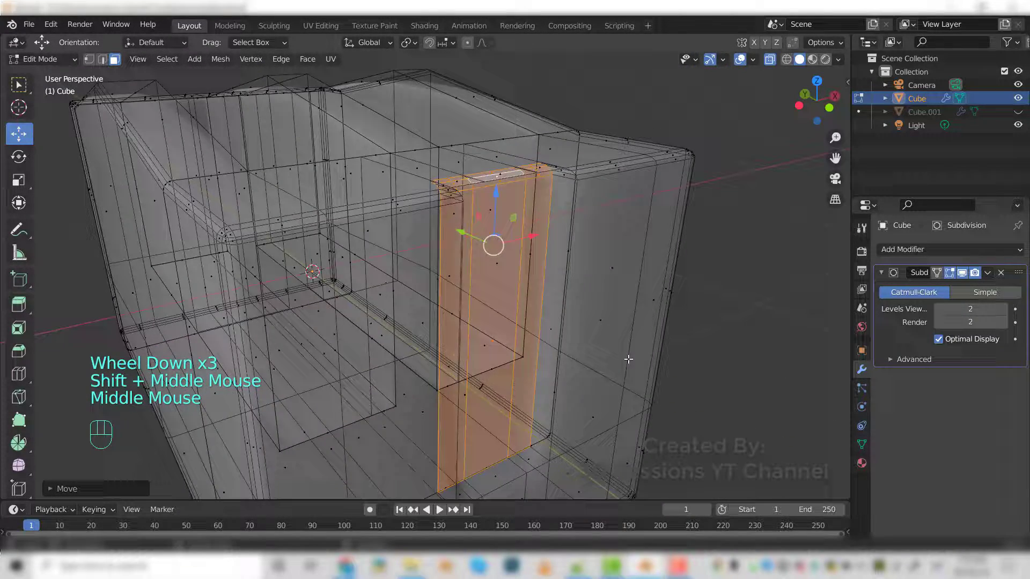
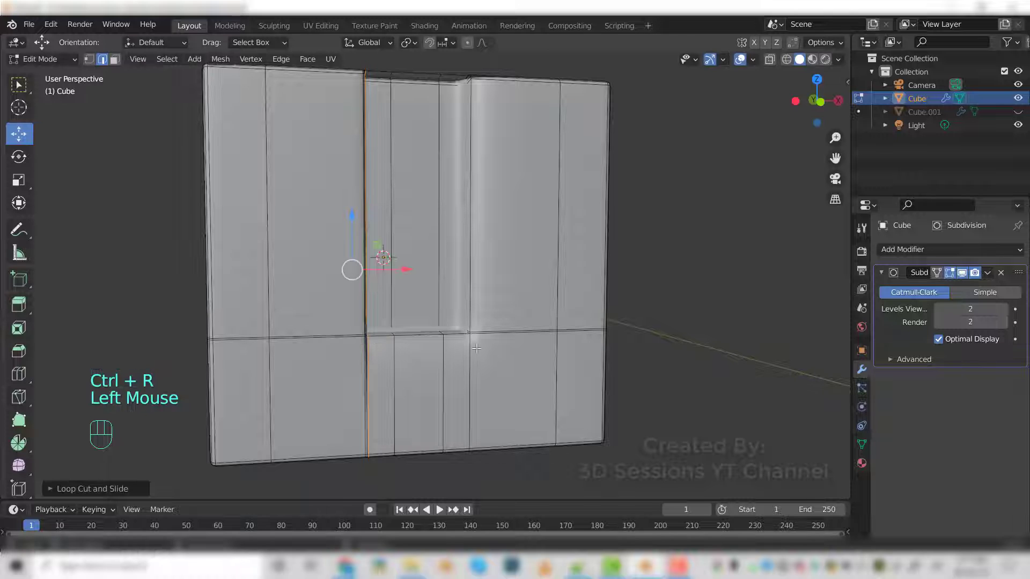
- Add an edge loop tight beside the recessed channel and line up the lower front band
{"action": "key", "text": "ctrl+r"}
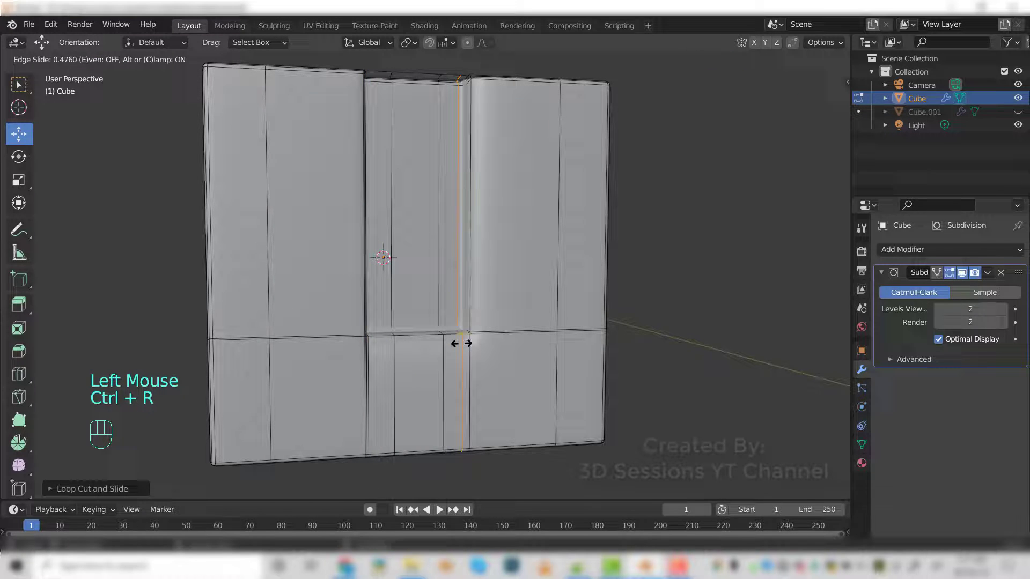
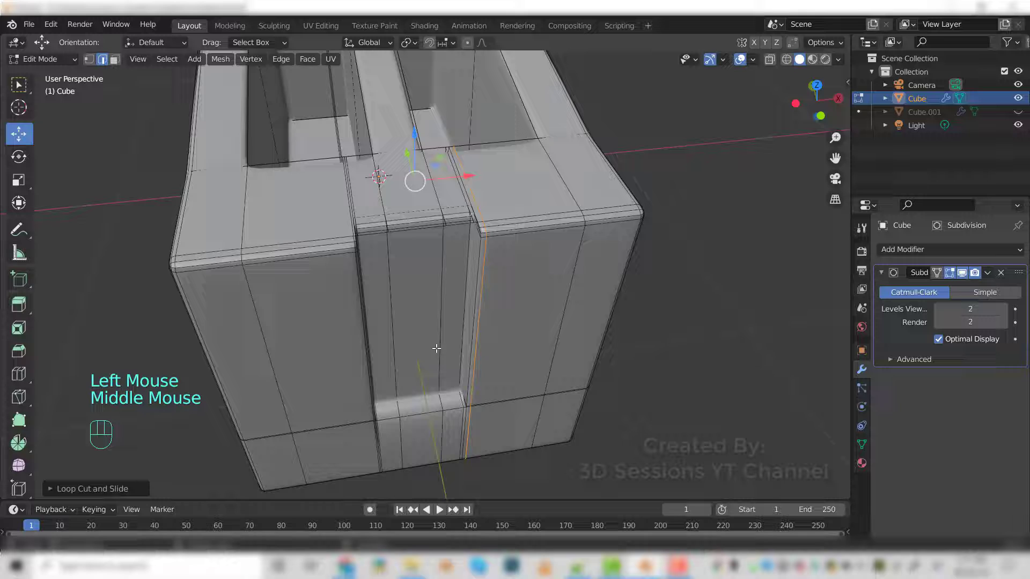
{"action": "key", "text": "Tab"}
{"action": "left_click_drag", "start_coordinate": [434, 323], "coordinate": [397, 339]}
{"action": "key", "text": "Tab"}
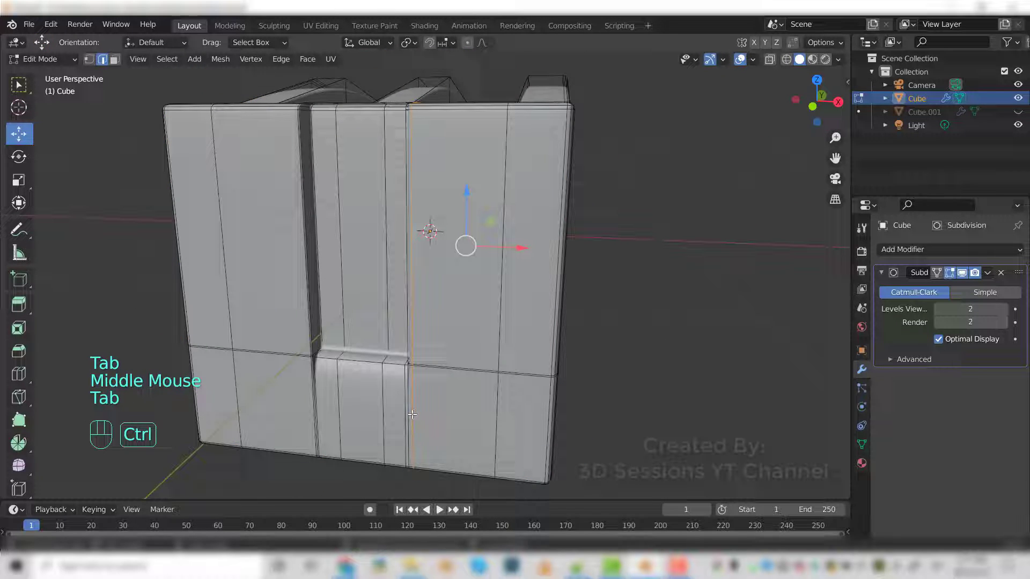
{"action": "key", "text": "ctrl+r"}
{"action": "left_click", "coordinate": [428, 411]}
{"action": "scroll", "scroll_direction": "up", "scroll_amount": 3}
{"action": "left_click_drag", "start_coordinate": [391, 401], "coordinate": [422, 325]}
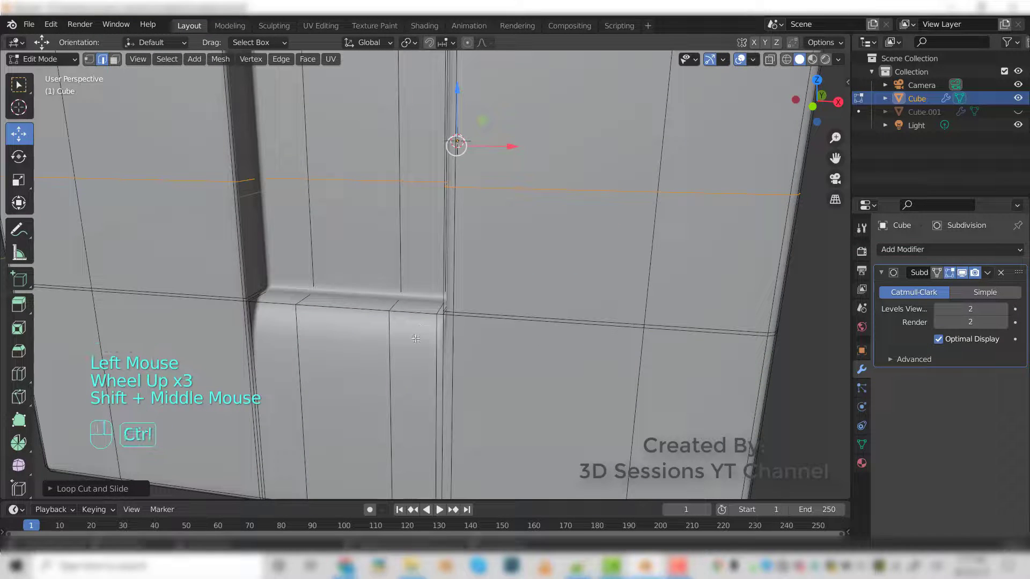
- Add a horizontal loop cut near the base, slide it close to the edge, and inspect the result
{"action": "key", "text": "ctrl+z"}
{"action": "key", "text": "ctrl+r"}
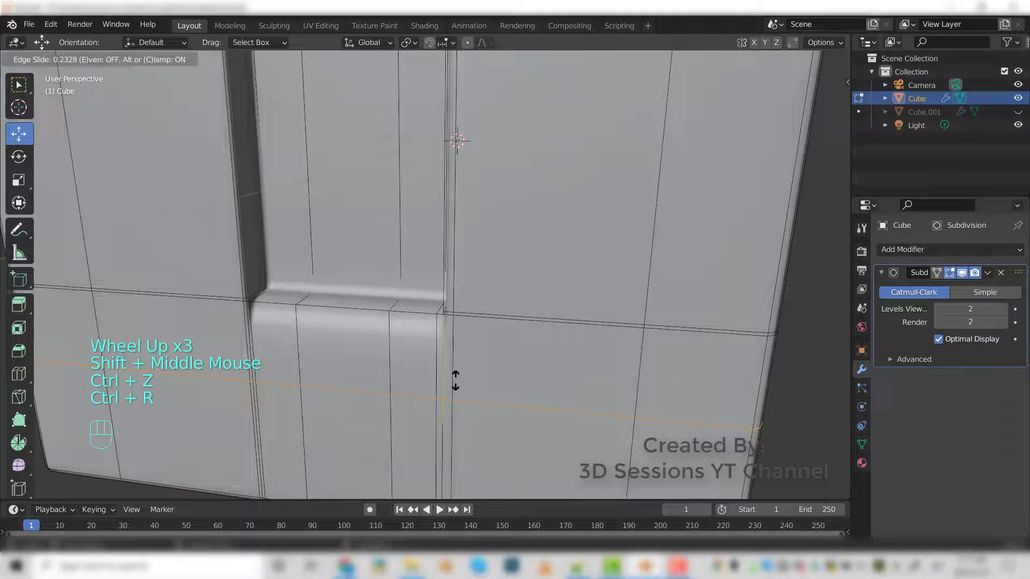
{"action": "left_click", "coordinate": [462, 303]}
{"action": "key", "text": "Tab"}
{"action": "scroll", "scroll_direction": "down", "scroll_amount": 3}
{"action": "left_click_drag", "start_coordinate": [388, 351], "coordinate": [450, 378]}
{"action": "left_click_drag", "start_coordinate": [465, 376], "coordinate": [489, 387]}
{"action": "key", "text": "Tab"}
{"action": "left_click_drag", "start_coordinate": [438, 239], "coordinate": [436, 233]}
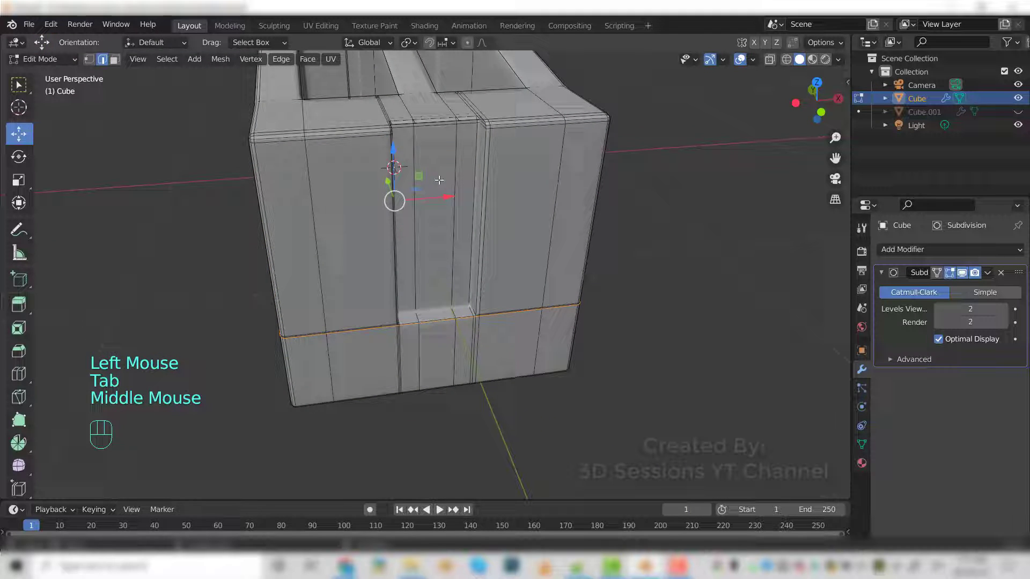
- Inset the narrow face on the middle front panel
{"action": "key", "text": "3"}
{"action": "left_click", "coordinate": [442, 172]}
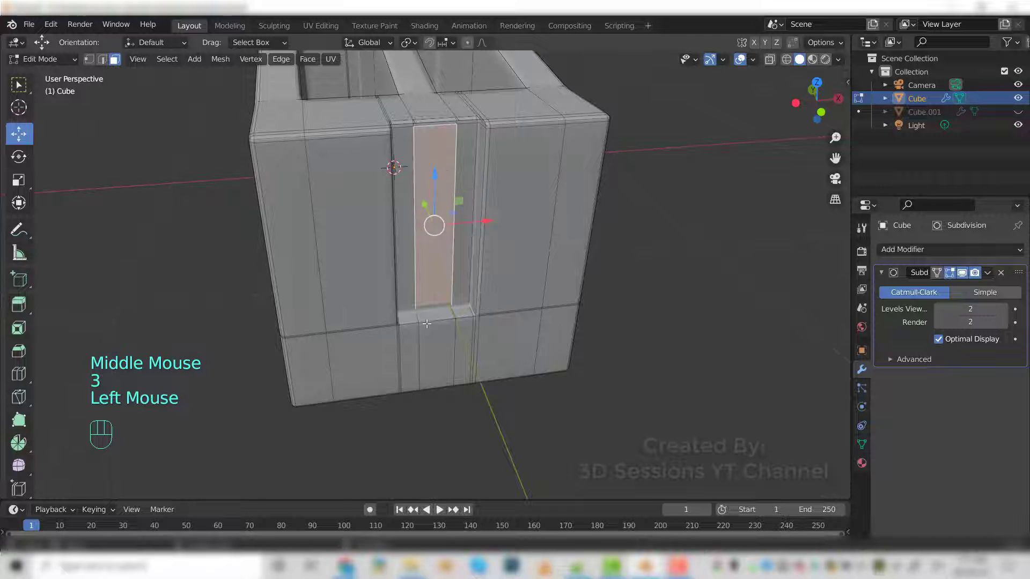
{"action": "left_click_drag", "start_coordinate": [382, 321], "coordinate": [402, 338]}
{"action": "key", "text": "`"}
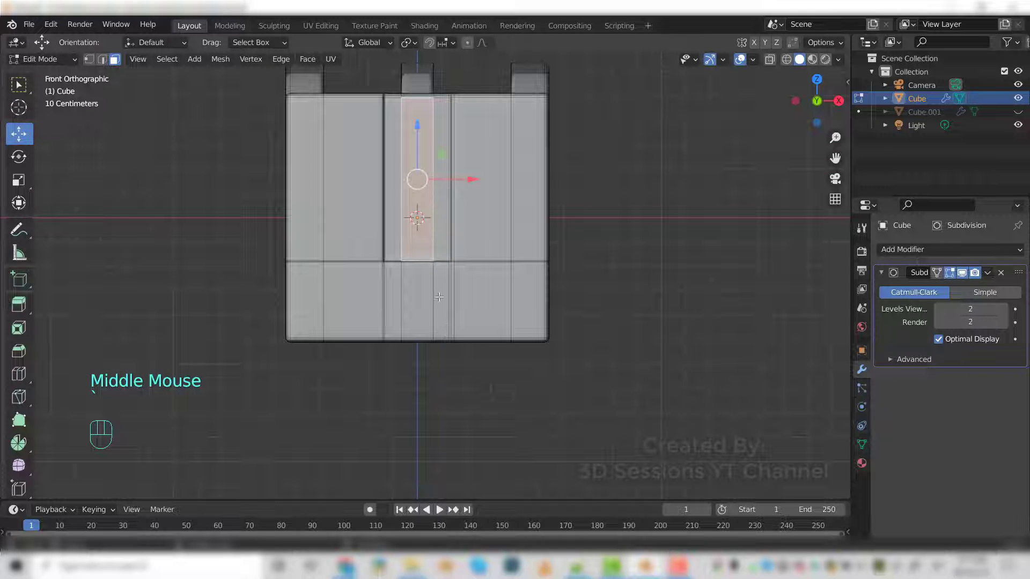
{"action": "key", "text": "i"}
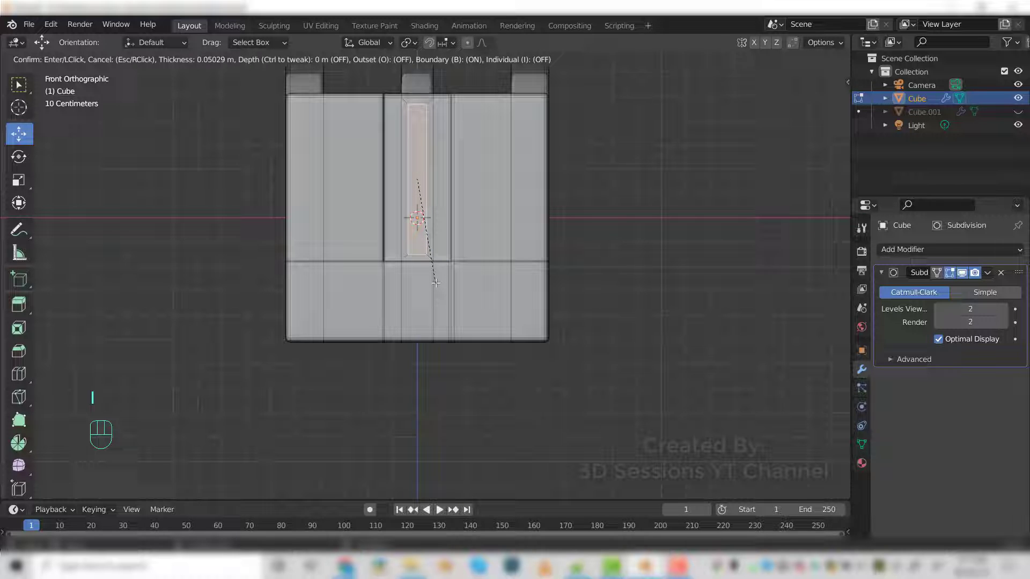
{"action": "left_click", "coordinate": [437, 279]}
- From the side in X-ray, push the inset face inward along its normal to recess it
{"action": "scroll", "scroll_direction": "down", "scroll_amount": 3}
{"action": "middle_click", "coordinate": [394, 375]}
{"action": "key", "text": "`"}
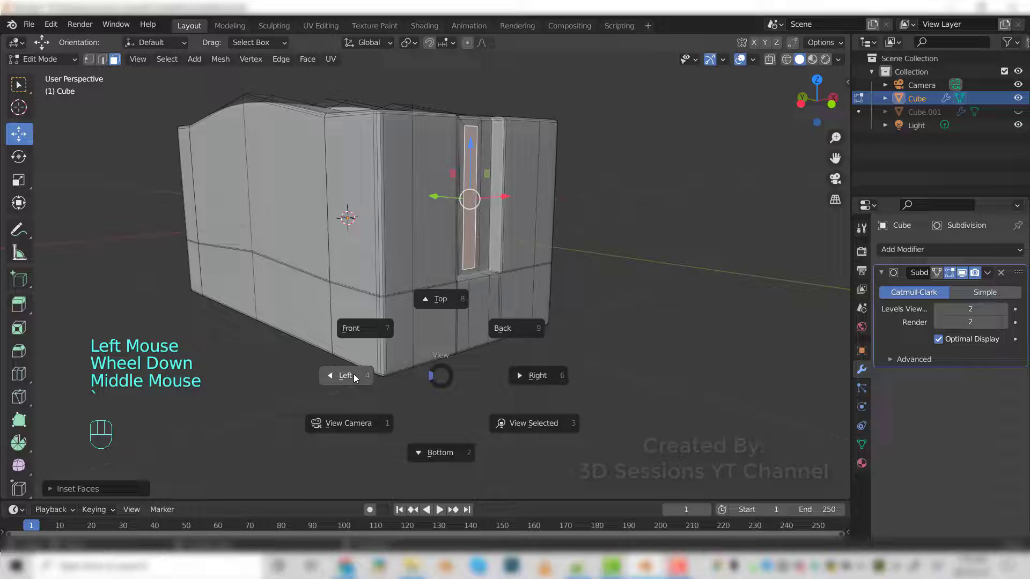
{"action": "key", "text": "alt+z"}
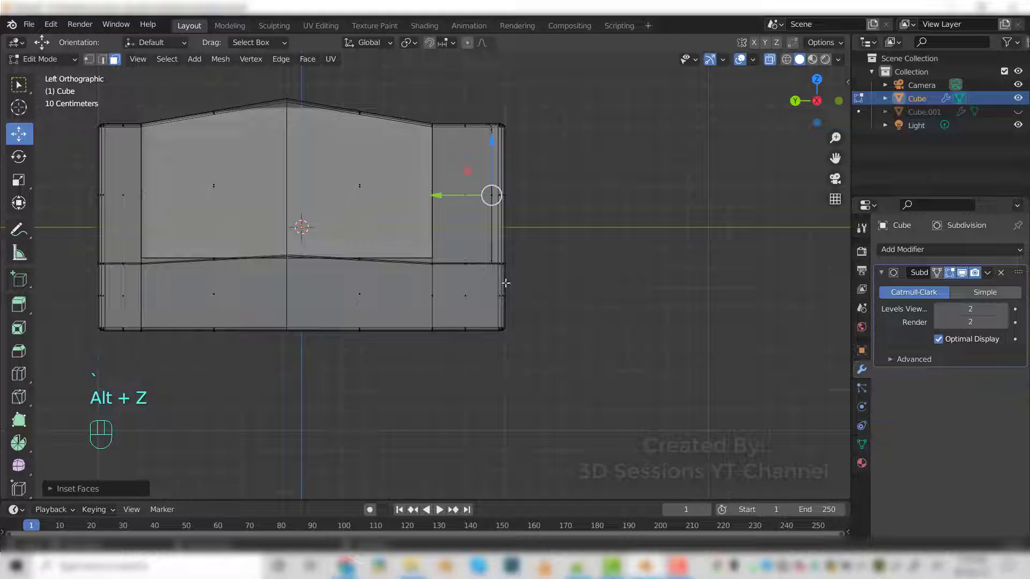
{"action": "key", "text": "e"}
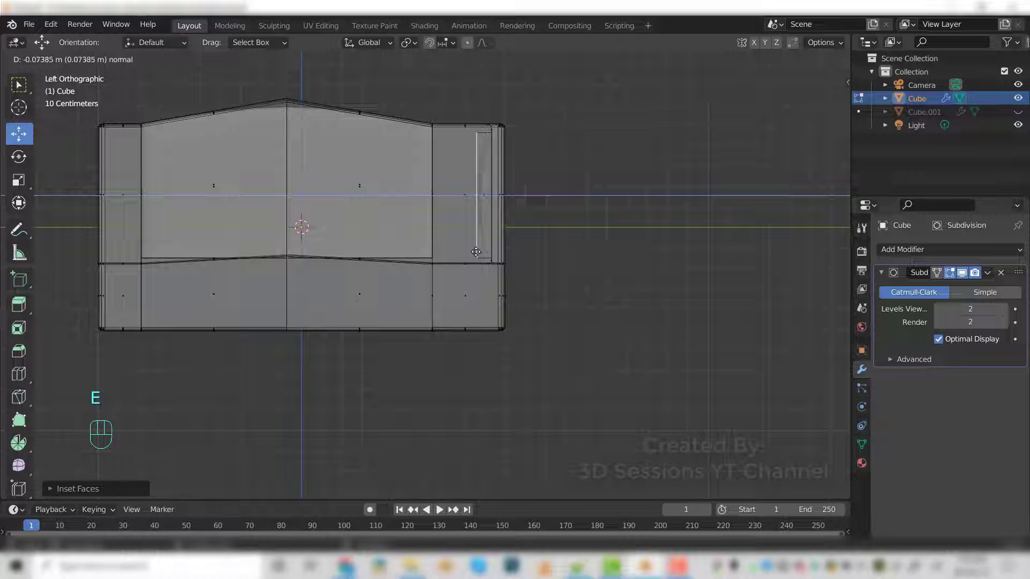
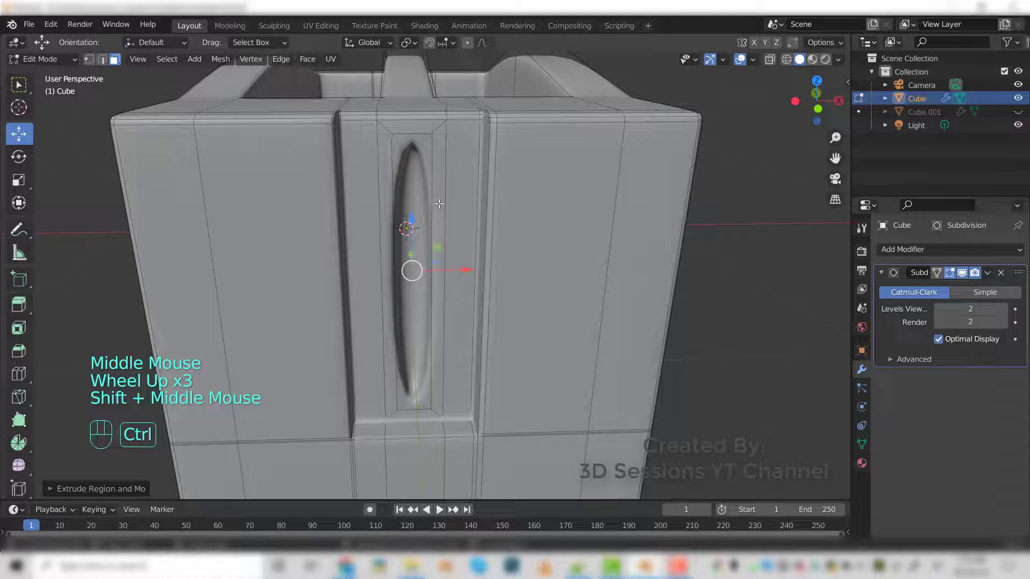
- Slide the edge loops above and along the front lever slot closer to its edges
{"action": "key", "text": "ctrl+r"}
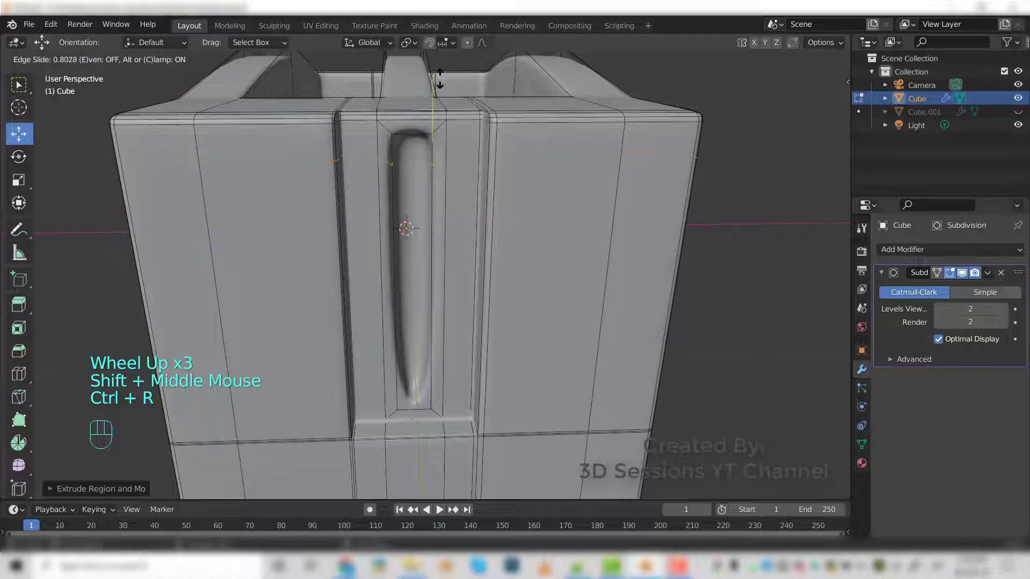
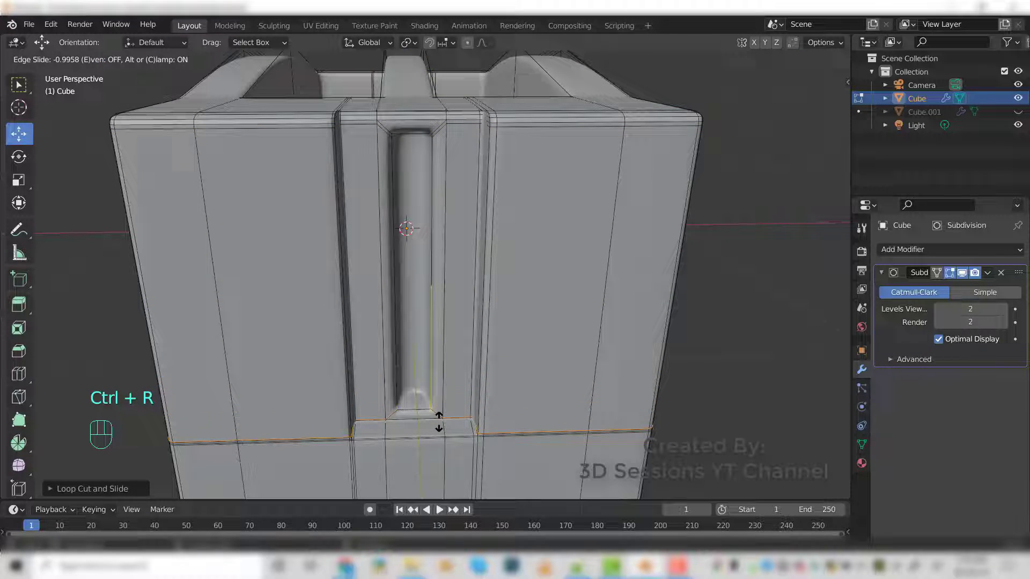
{"action": "left_click", "coordinate": [440, 415]}
{"action": "key", "text": "`"}
{"action": "key", "text": "`"}
{"action": "key", "text": "alt+z"}
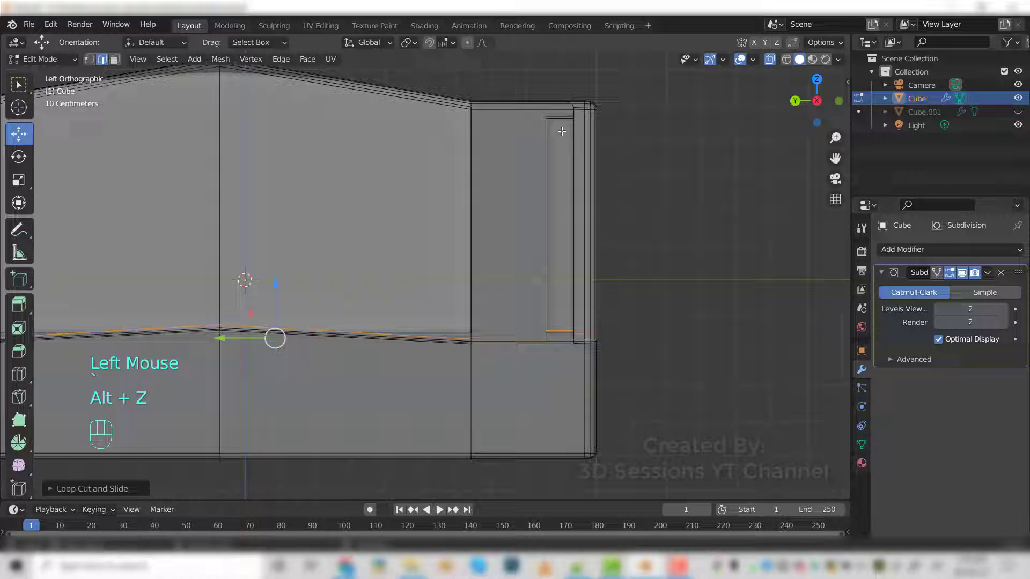
{"action": "key", "text": "ctrl+r"}
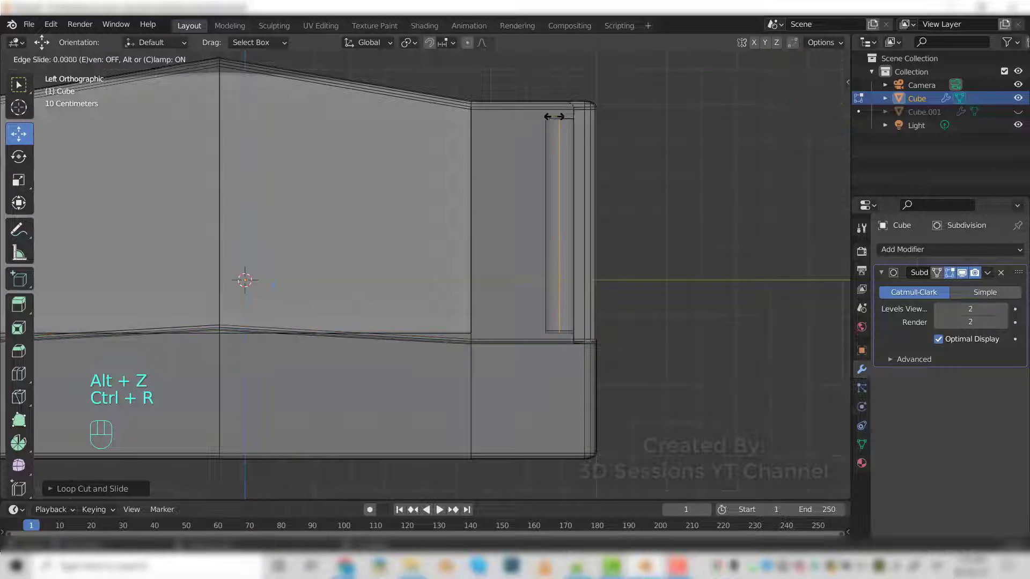
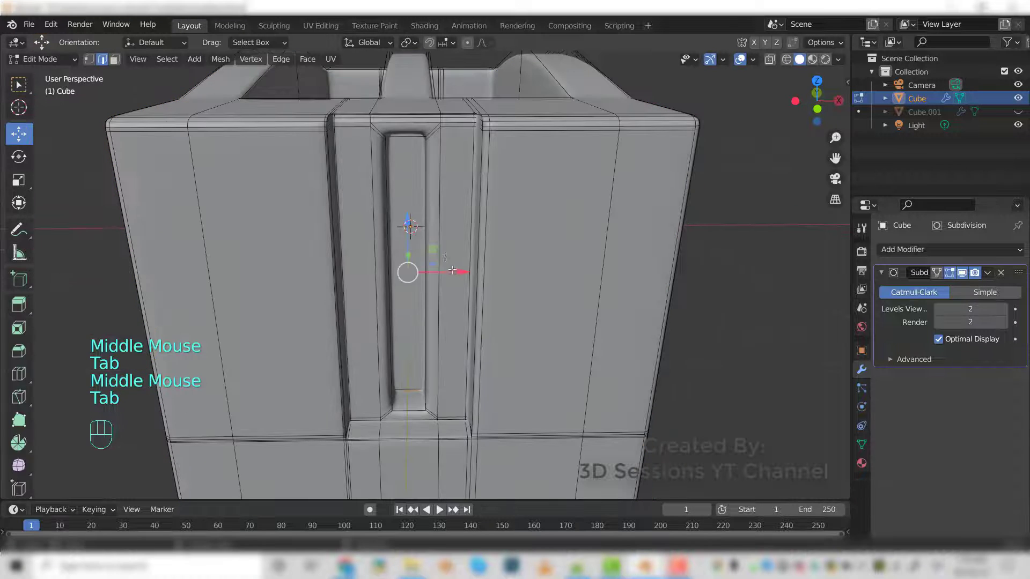
{"action": "scroll", "scroll_direction": "up", "scroll_amount": 3}
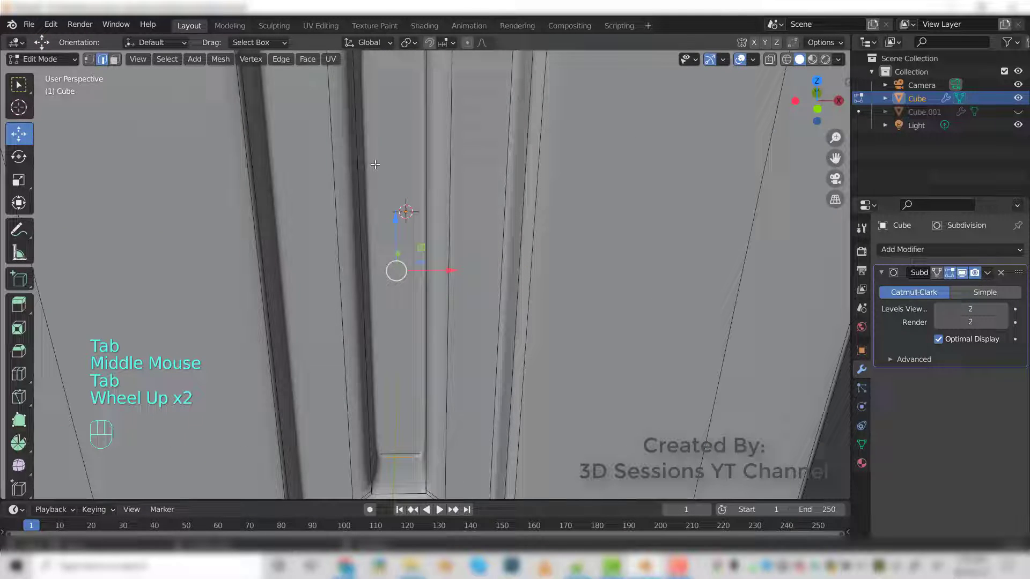
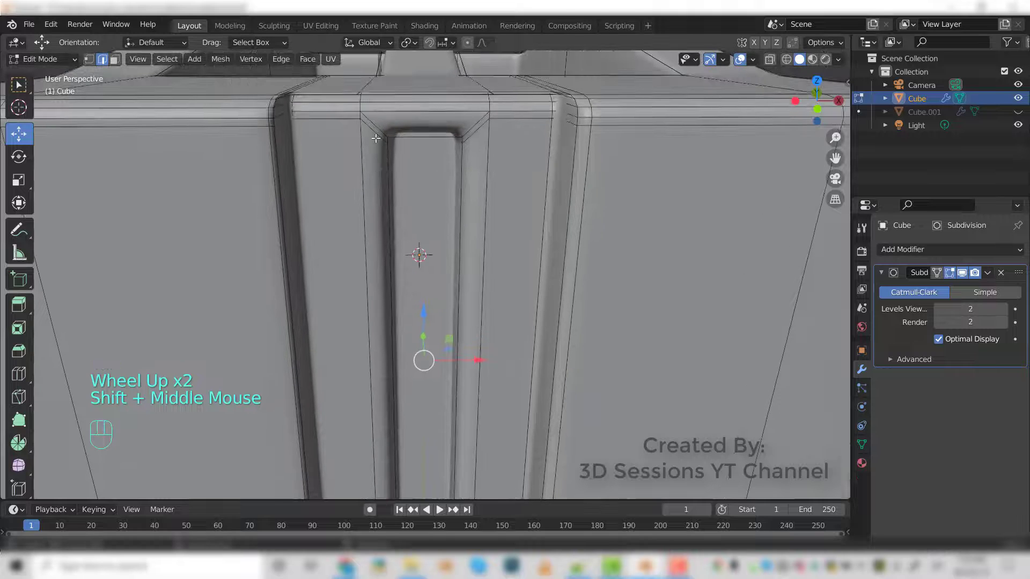
- Tighten the remaining slot loops to the rim, return to Object Mode and remove the spare Cube.001
{"action": "key", "text": "ctrl+r"}
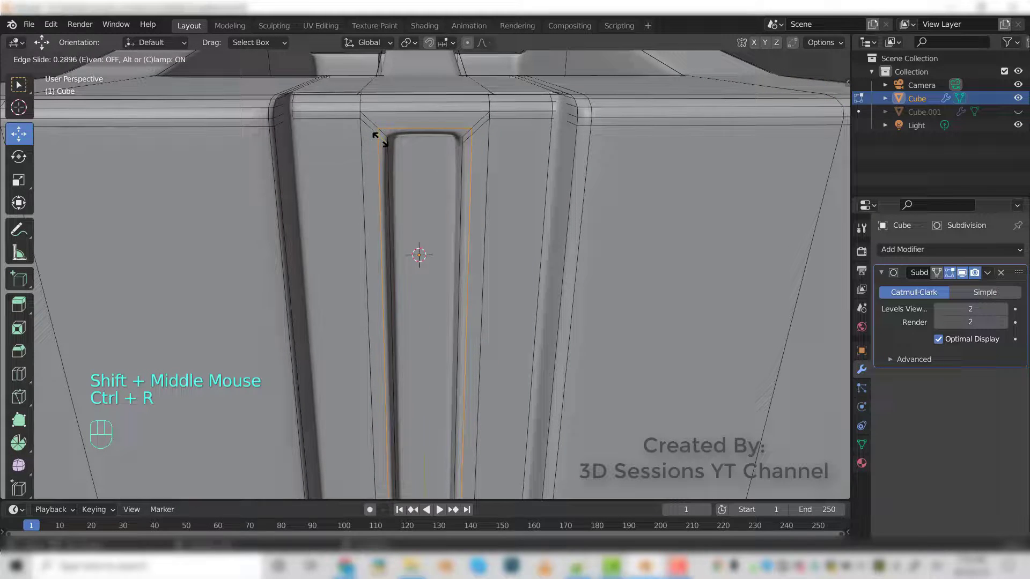
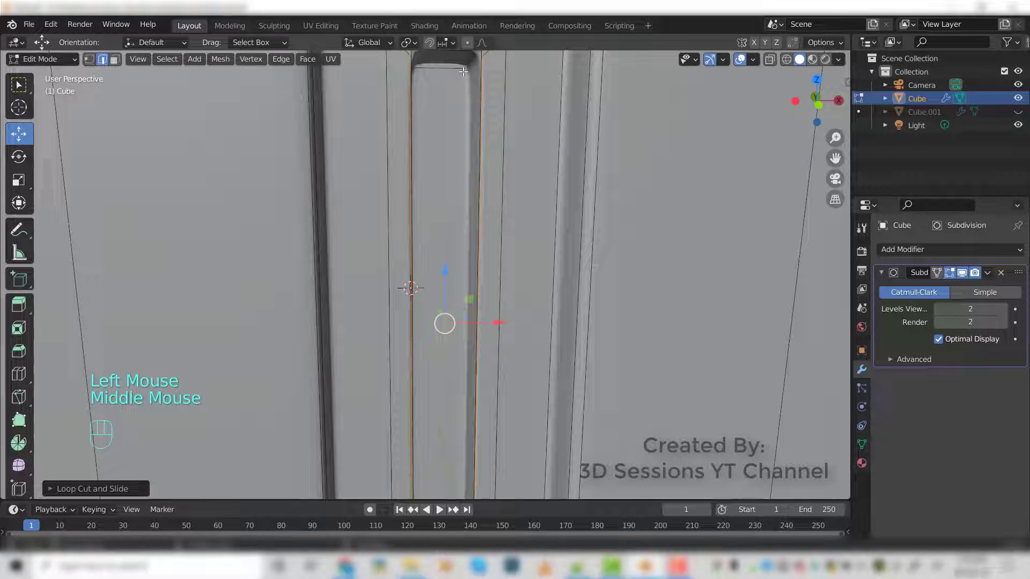
{"action": "key", "text": "ctrl+r"}
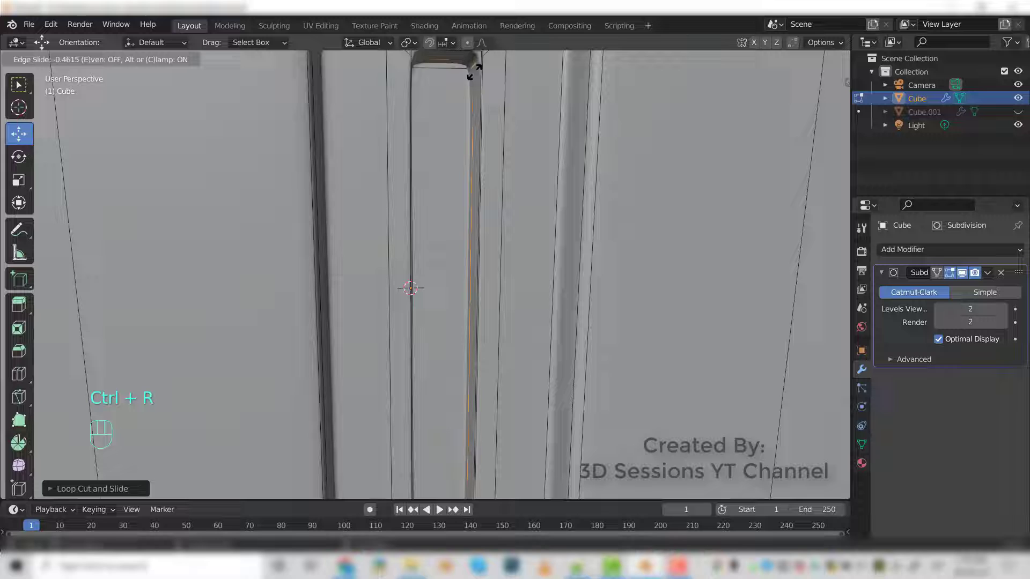
{"action": "left_click", "coordinate": [476, 68]}
{"action": "key", "text": "ctrl+z"}
{"action": "key", "text": "Tab"}
{"action": "scroll", "scroll_direction": "down", "scroll_amount": 3}
{"action": "left_click_drag", "start_coordinate": [486, 284], "coordinate": [469, 316]}
{"action": "left_click", "coordinate": [469, 315]}
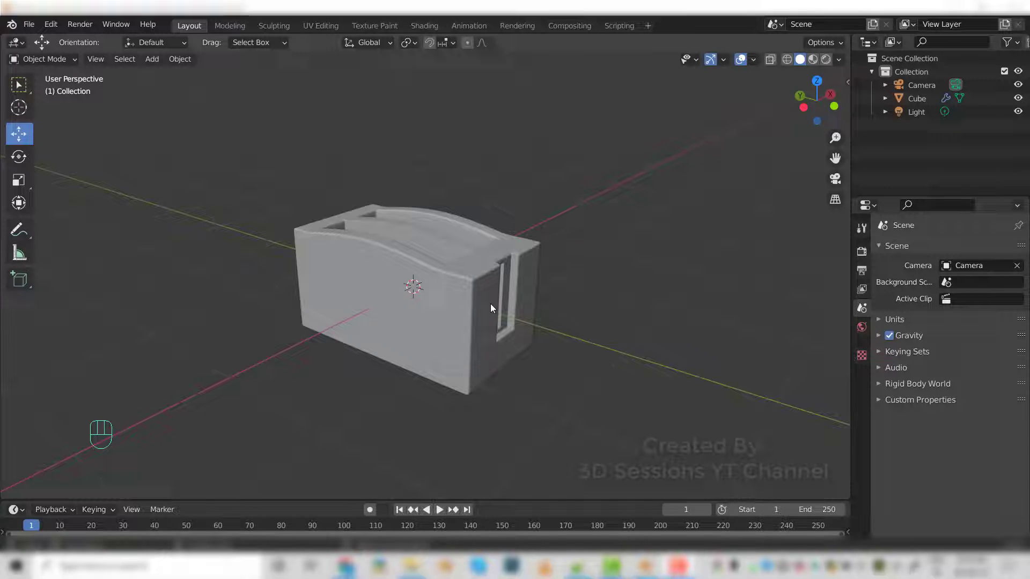
- Add a mesh cylinder and shrink it to about 0.46 scale
{"action": "left_click", "coordinate": [545, 354]}
{"action": "key", "text": "shift+a"}
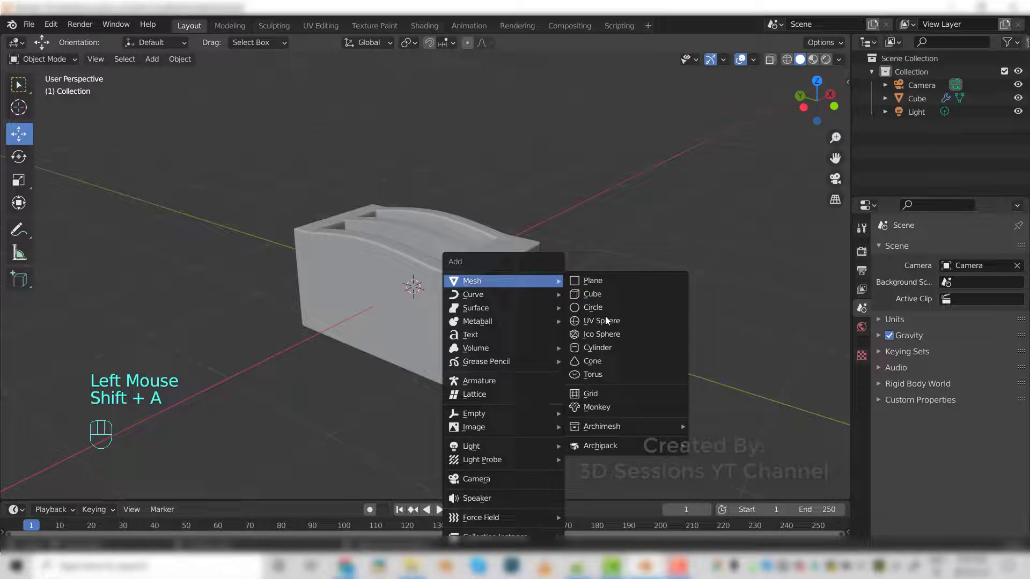
{"action": "scroll", "scroll_direction": "down", "scroll_amount": 3}
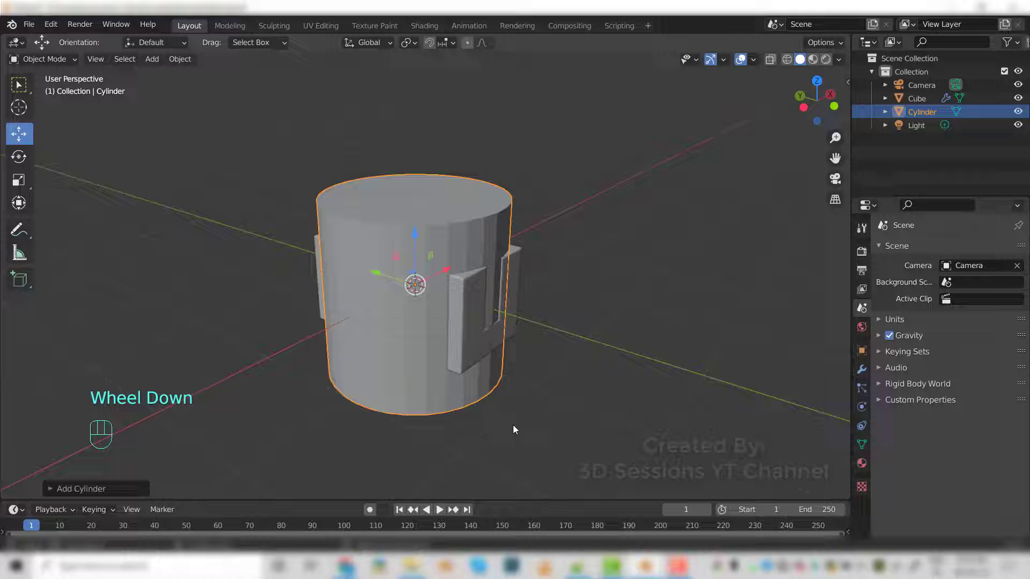
{"action": "key", "text": "s"}
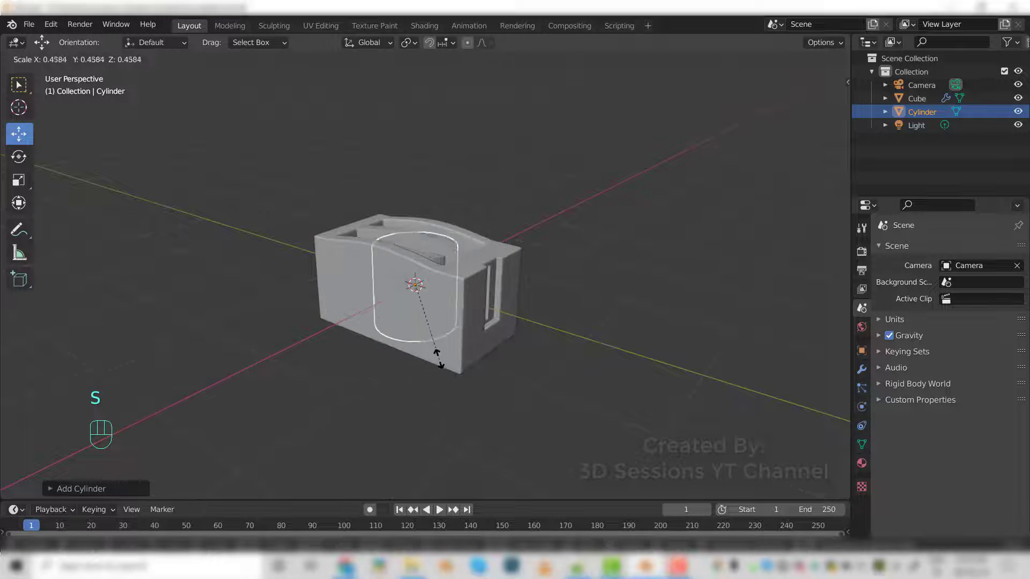
{"action": "left_click", "coordinate": [424, 319]}
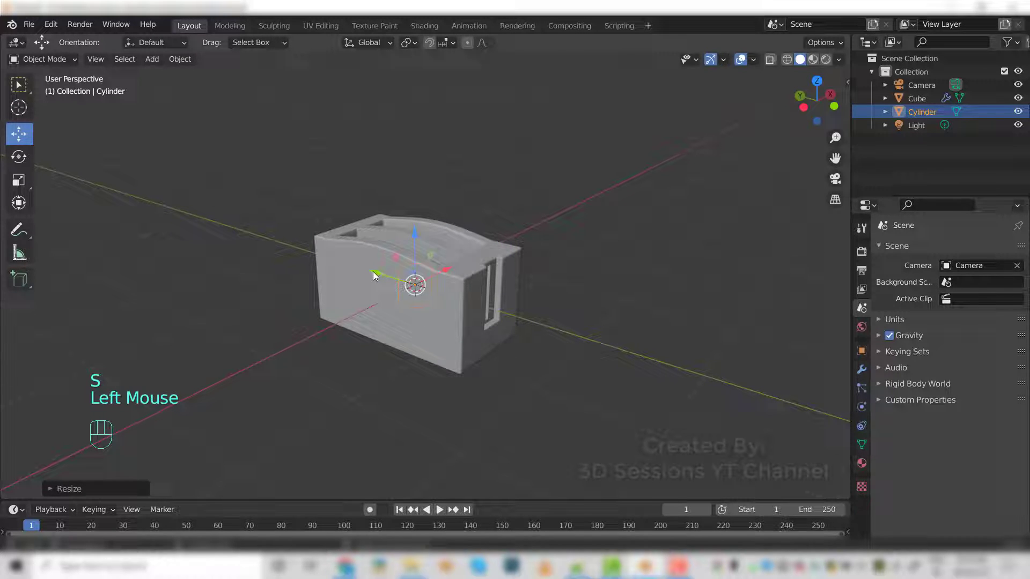
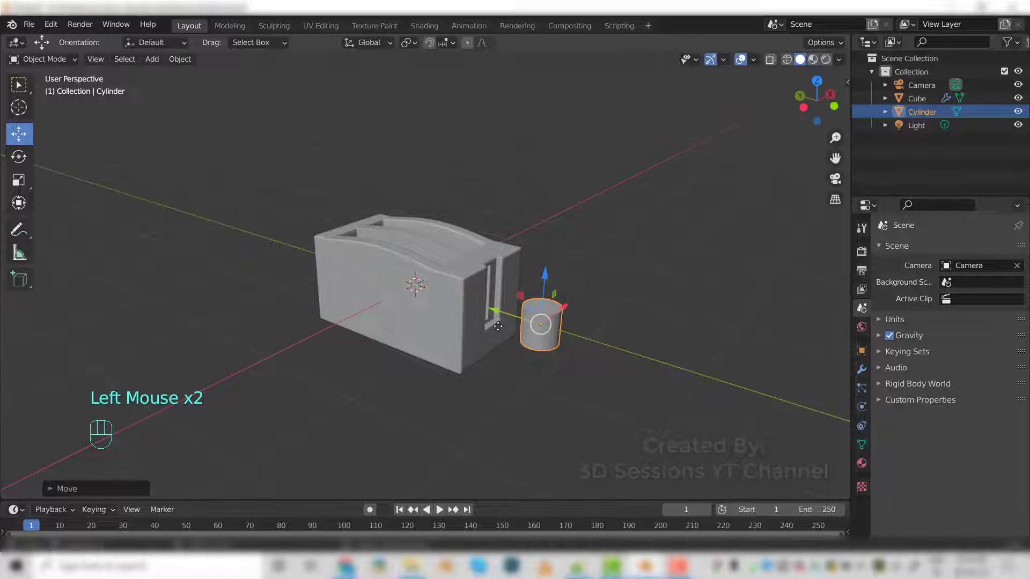
- Move the cylinder out in front of the toaster near the lever slot and select it
{"action": "left_click_drag", "start_coordinate": [590, 399], "coordinate": [545, 441]}
{"action": "scroll", "scroll_direction": "up", "scroll_amount": 3}
{"action": "left_click_drag", "start_coordinate": [513, 381], "coordinate": [487, 334]}
{"action": "scroll", "scroll_direction": "up", "scroll_amount": 3}
{"action": "left_click", "coordinate": [515, 231]}
{"action": "left_click", "coordinate": [525, 263]}
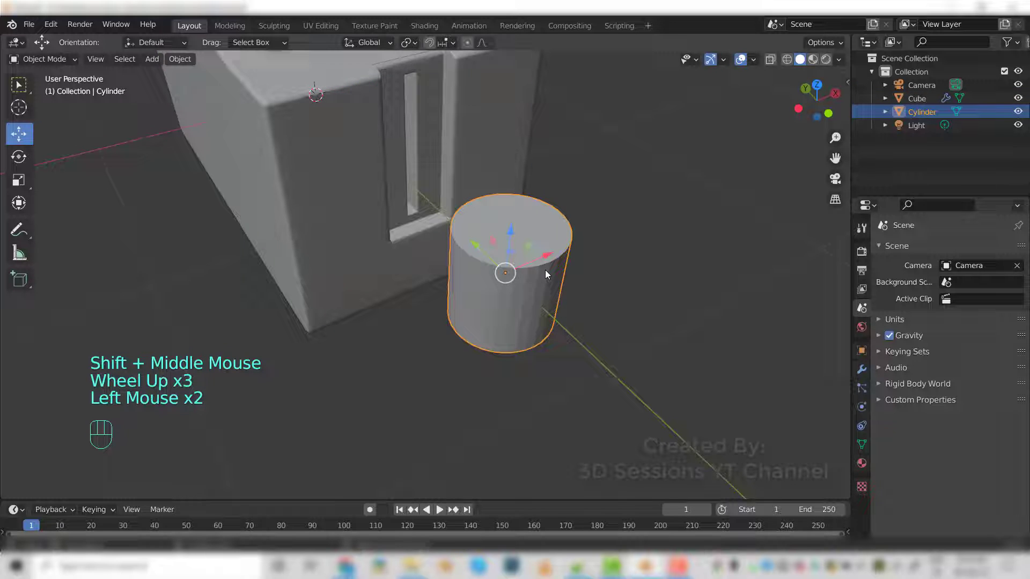
- Edit the cylinder from the side view and try a first inset of its top face, then undo it
{"action": "key", "text": "Tab"}
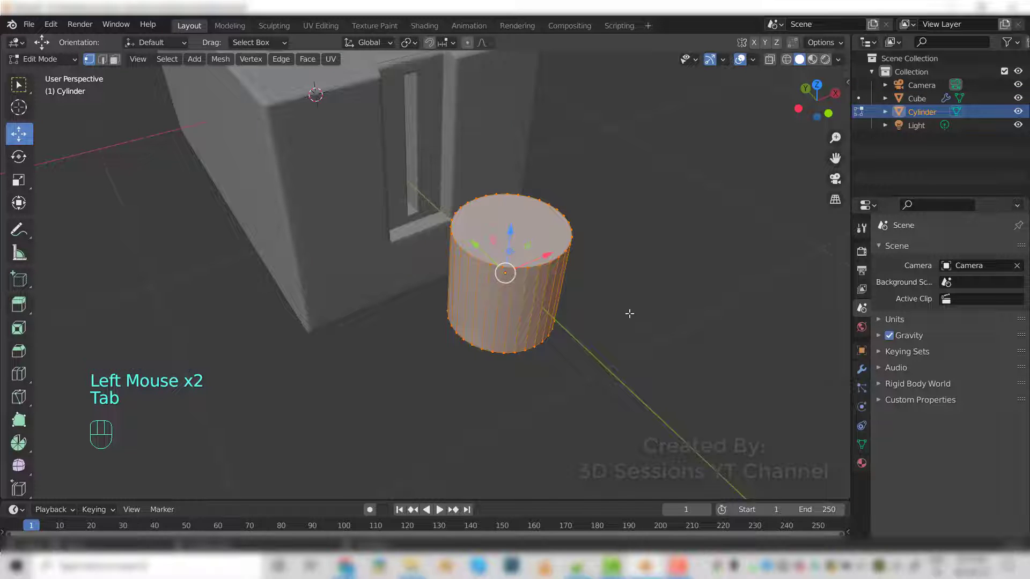
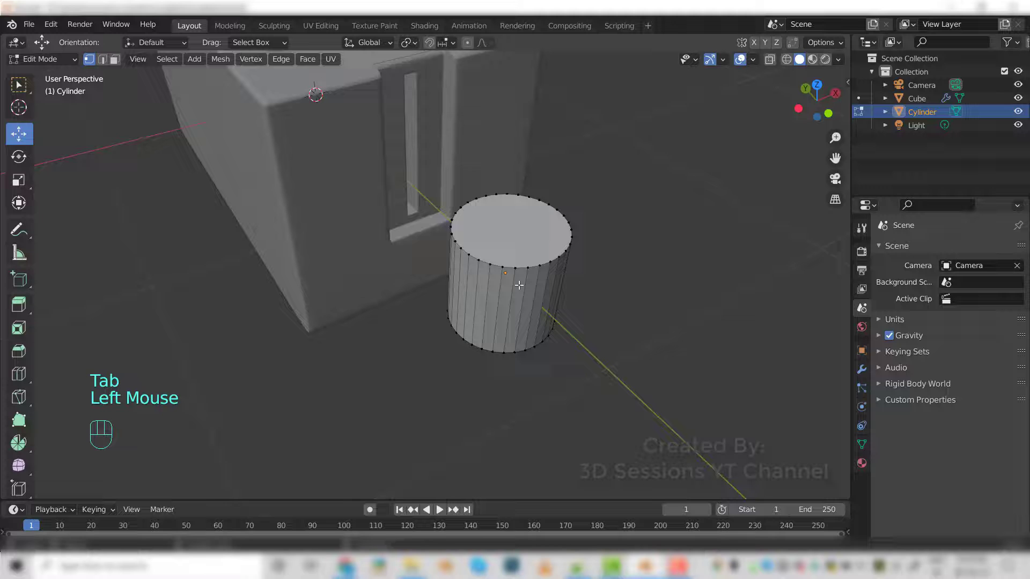
{"action": "key", "text": "1"}
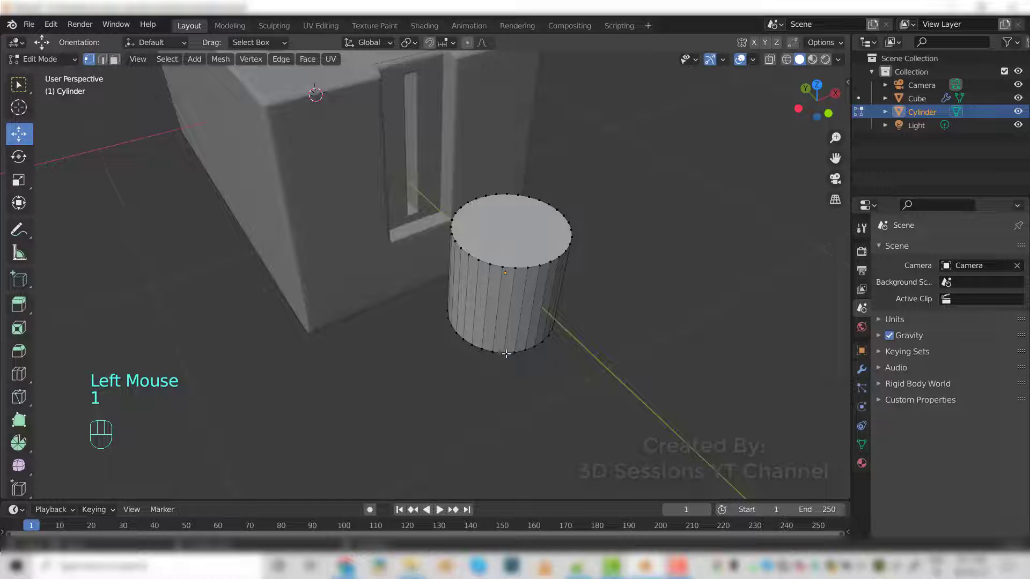
{"action": "key", "text": "`"}
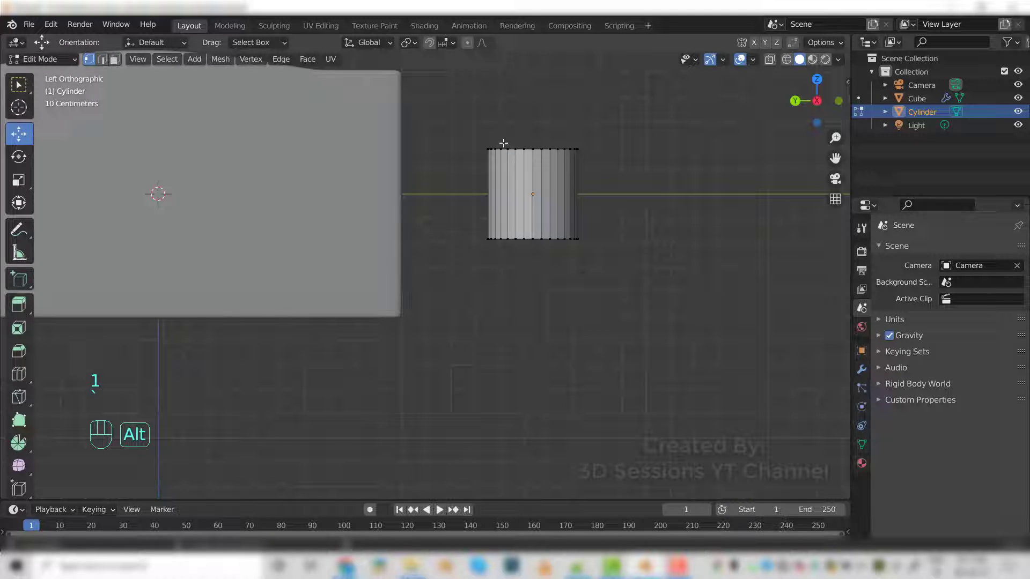
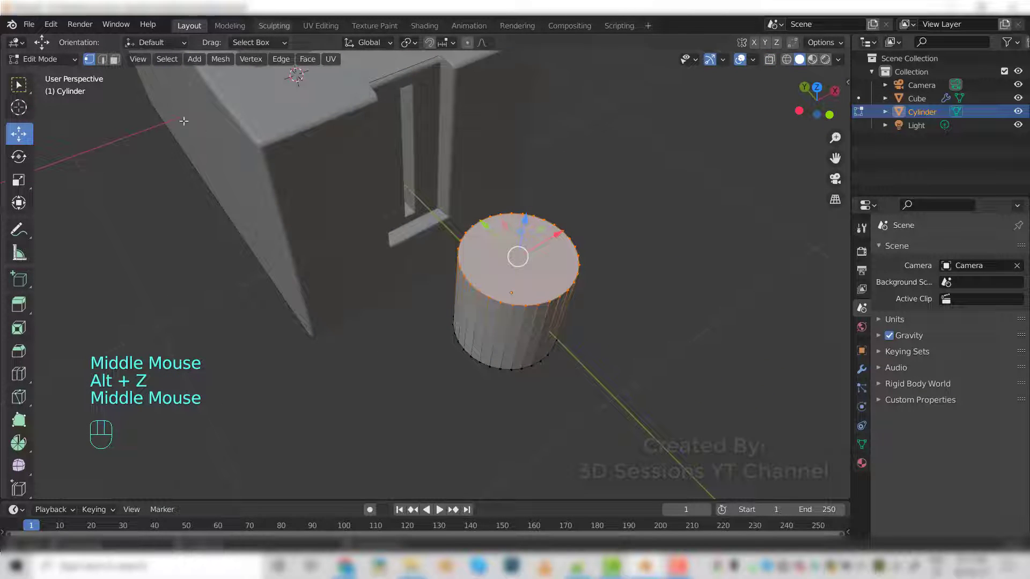
{"action": "key", "text": "i"}
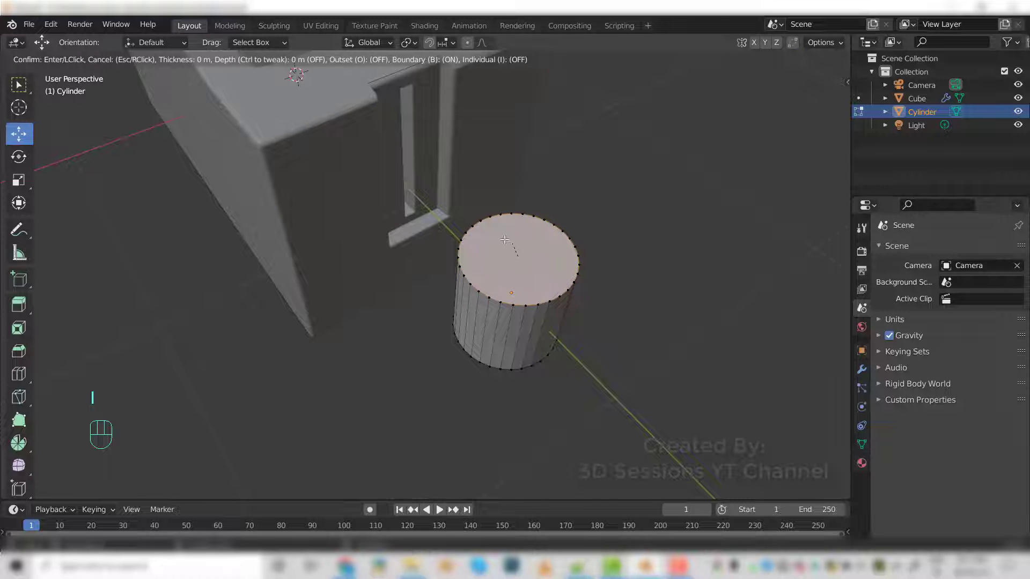
{"action": "left_click", "coordinate": [506, 238]}
{"action": "key", "text": "ctrl+z"}
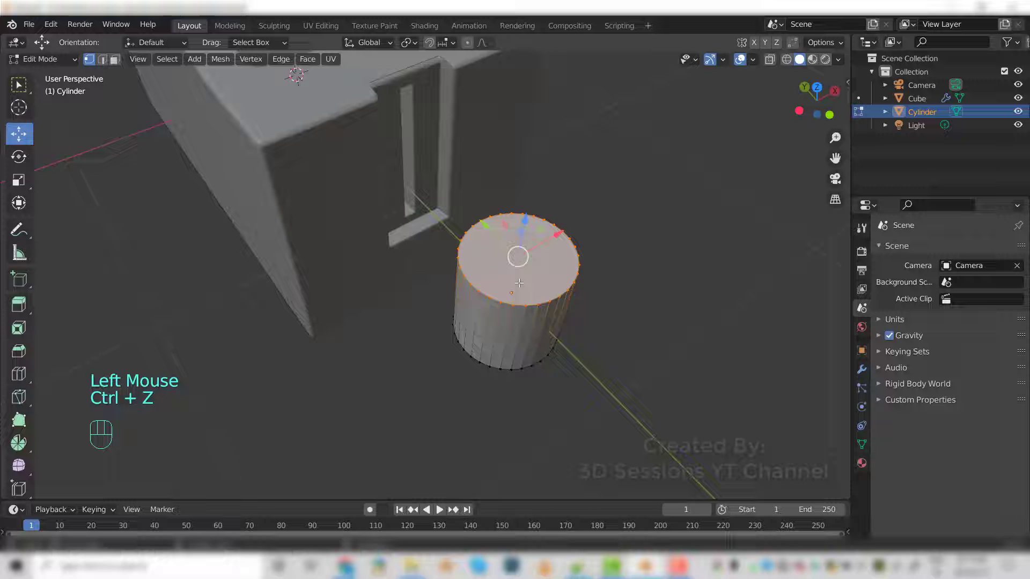
- Inset the cylinder's top face into an inner ring and return to Object Mode
{"action": "key", "text": "i"}
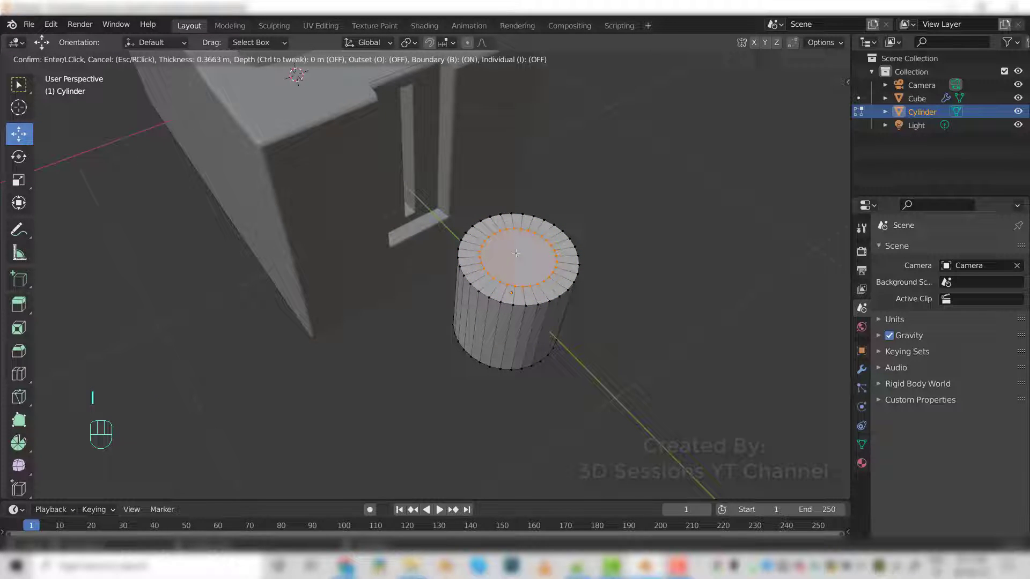
{"action": "left_click", "coordinate": [519, 250]}
{"action": "key", "text": "Tab"}
{"action": "left_click", "coordinate": [531, 417]}
{"action": "left_click", "coordinate": [548, 296]}
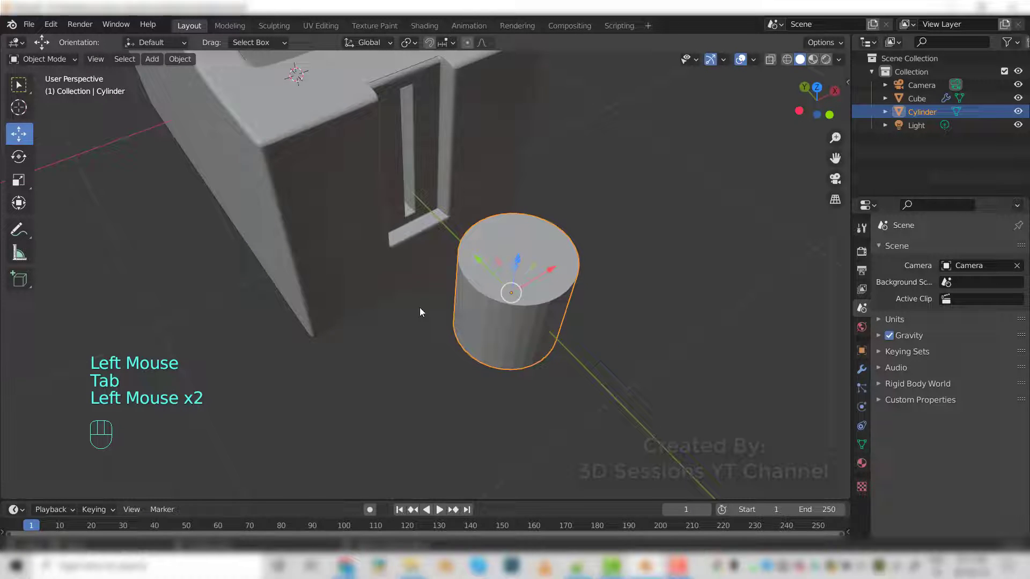
- From the front view, rotate the cylinder 90° about X so its round face points forward
{"action": "key", "text": "`"}
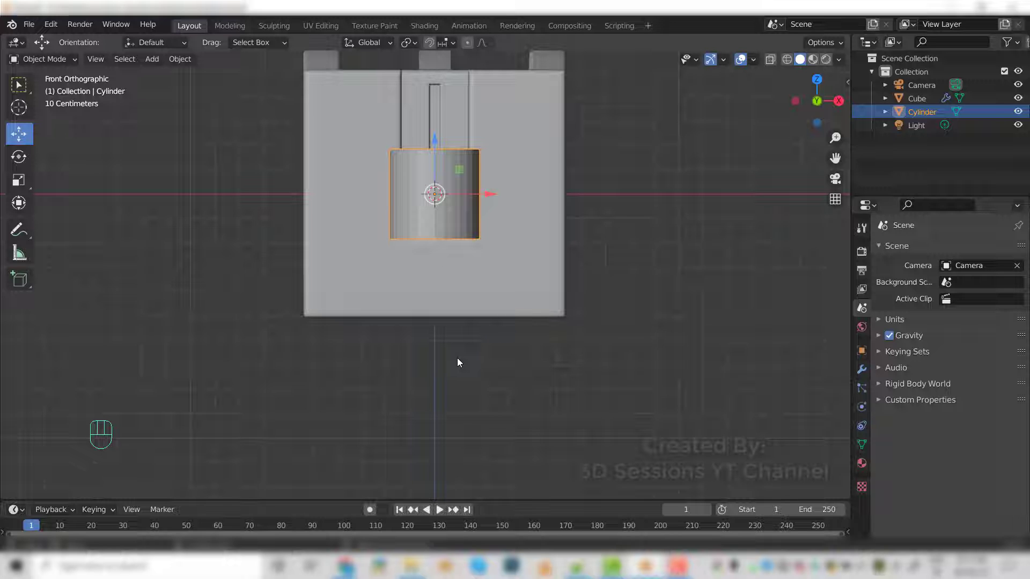
{"action": "key", "text": "r"}
{"action": "key", "text": "x"}
{"action": "key", "text": "9"}
{"action": "key", "text": "0"}
{"action": "left_click", "coordinate": [454, 363]}
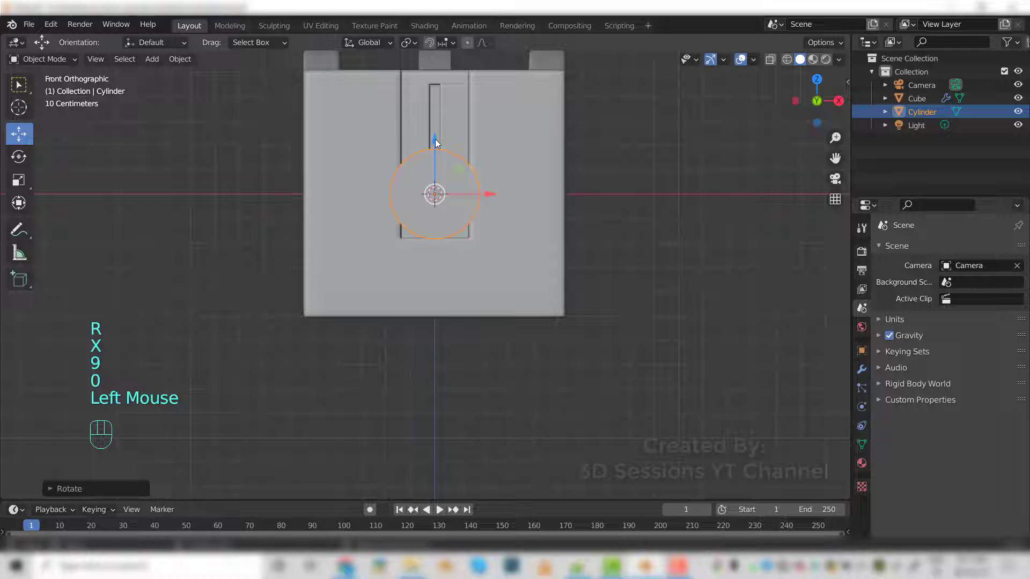
- Move the cylinder down below the lever slot and shrink it to about 0.80
{"action": "left_click_drag", "start_coordinate": [438, 149], "coordinate": [447, 262]}
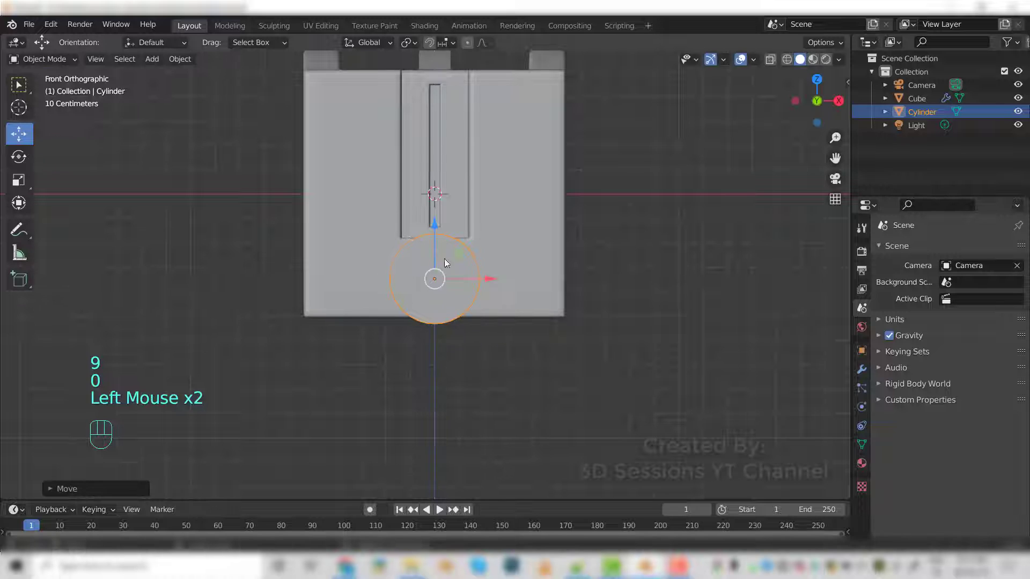
{"action": "key", "text": "s"}
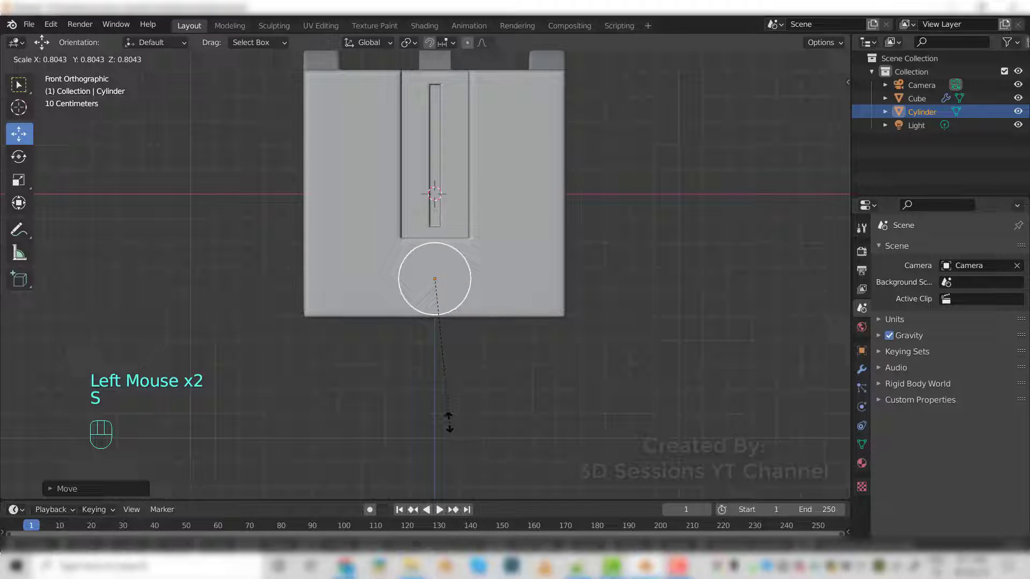
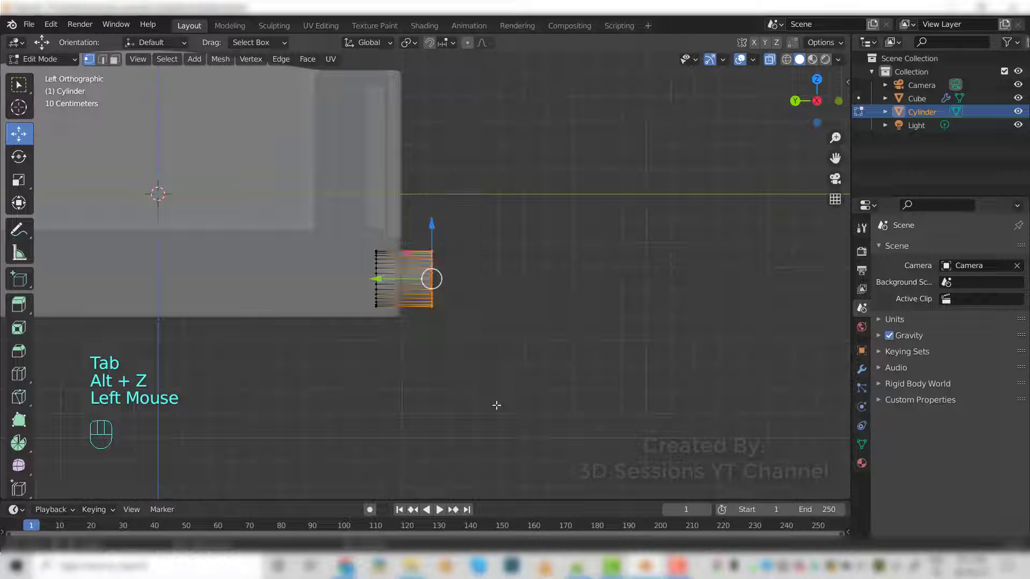
- Scale the knob's outer face to about 0.85 for a taper, then check it from Object Mode
{"action": "key", "text": "s"}
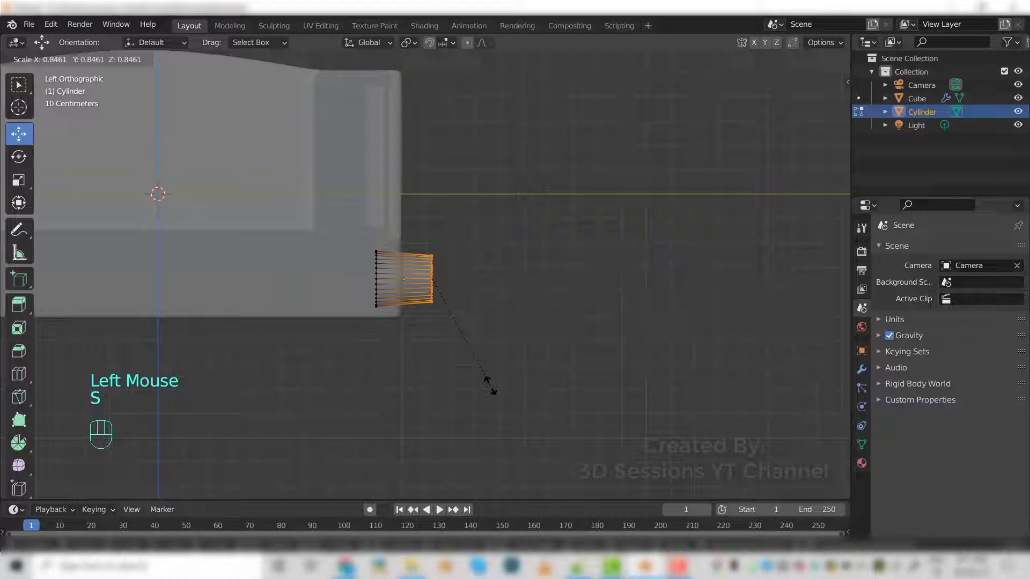
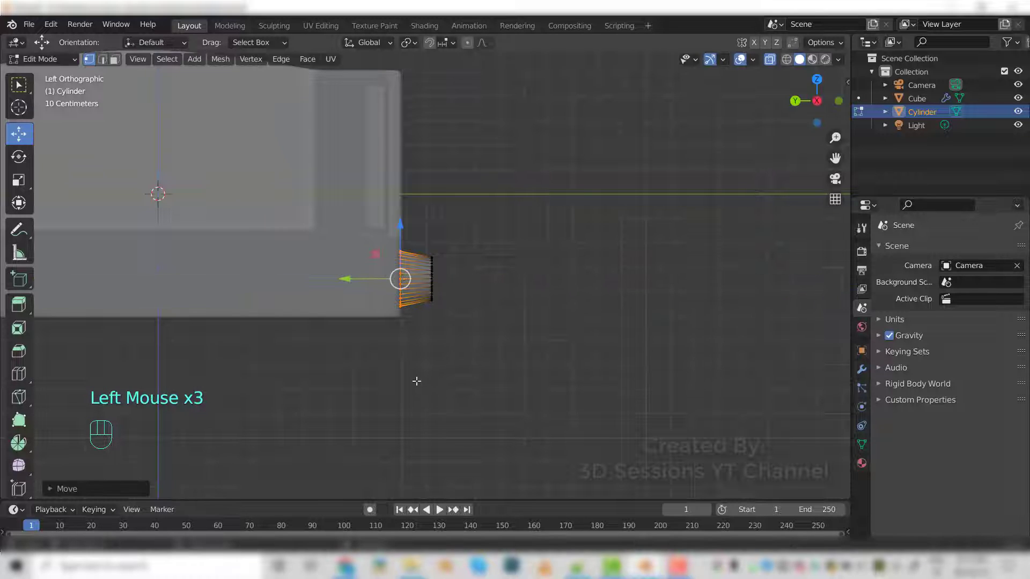
{"action": "key", "text": "Tab"}
{"action": "left_click", "coordinate": [353, 281]}
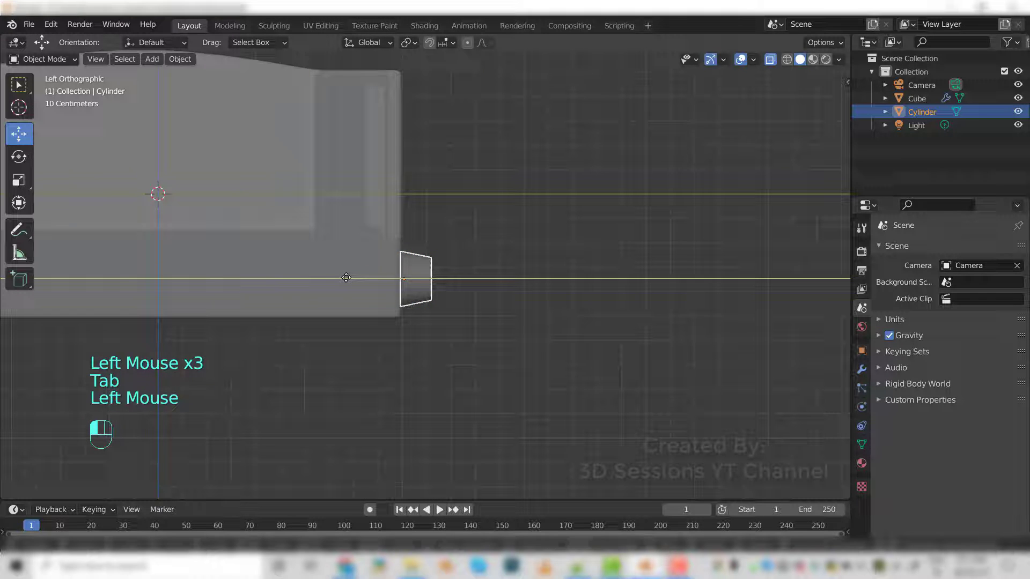
{"action": "key", "text": "alt+z"}
{"action": "left_click_drag", "start_coordinate": [488, 376], "coordinate": [419, 390]}
{"action": "left_click", "coordinate": [419, 391]}
{"action": "left_click_drag", "start_coordinate": [442, 379], "coordinate": [429, 277]}
{"action": "left_click", "coordinate": [428, 273]}
{"action": "middle_click", "coordinate": [432, 276]}
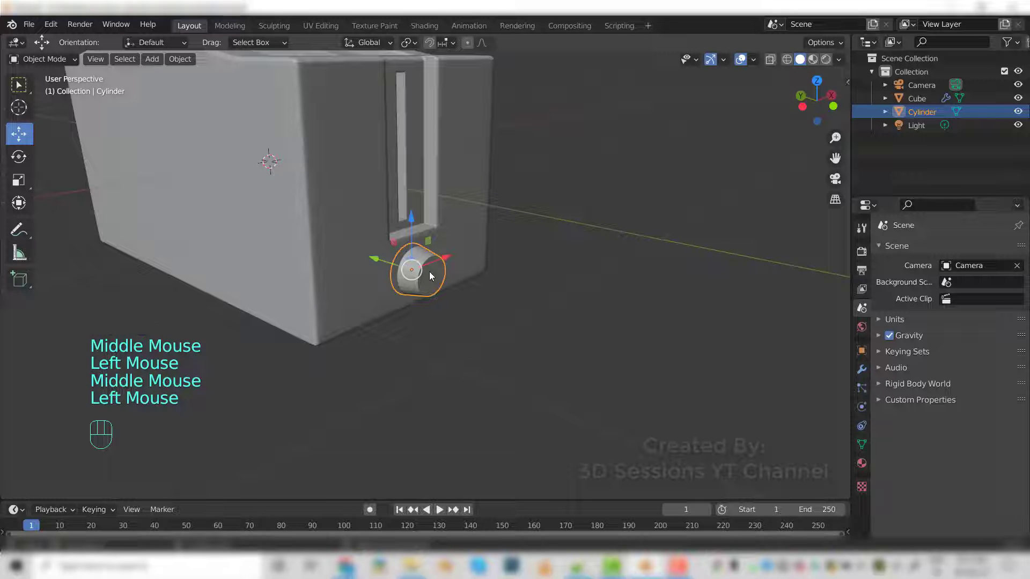
- Add a support loop around the knob and slide it toward its back rim
{"action": "right_click", "coordinate": [433, 275]}
{"action": "scroll", "scroll_direction": "up", "scroll_amount": 3}
{"action": "key", "text": "Tab"}
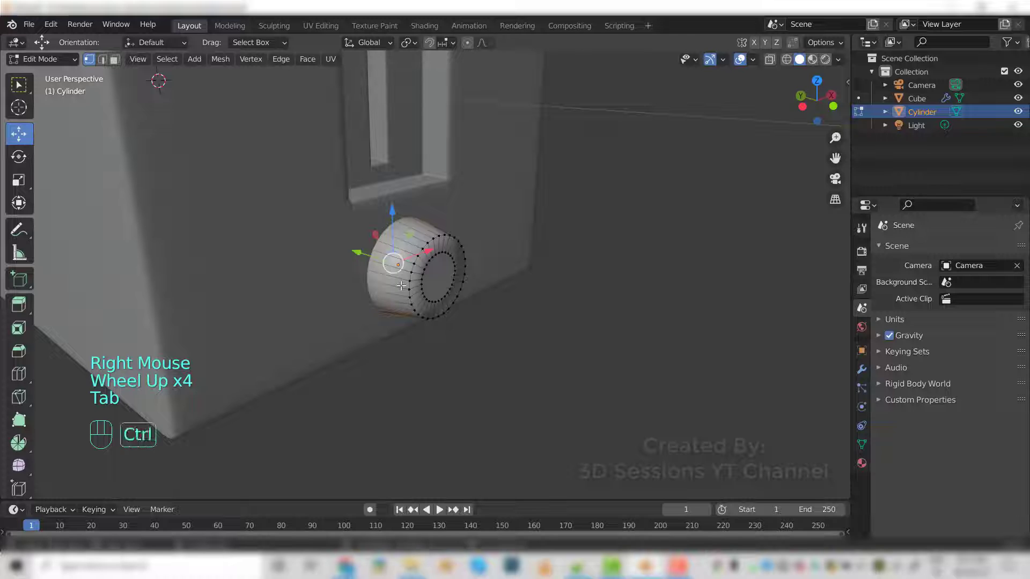
{"action": "key", "text": "ctrl+r"}
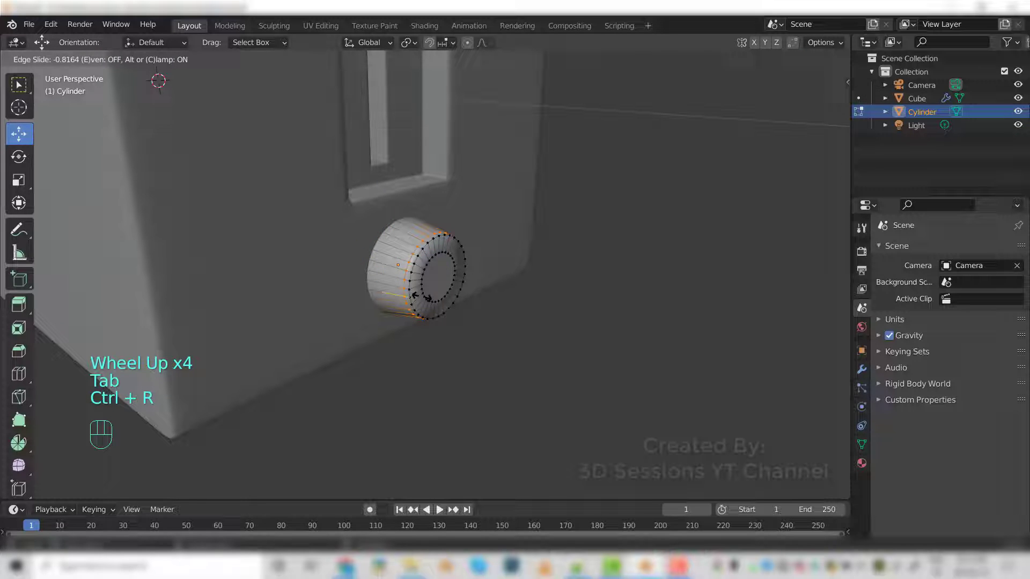
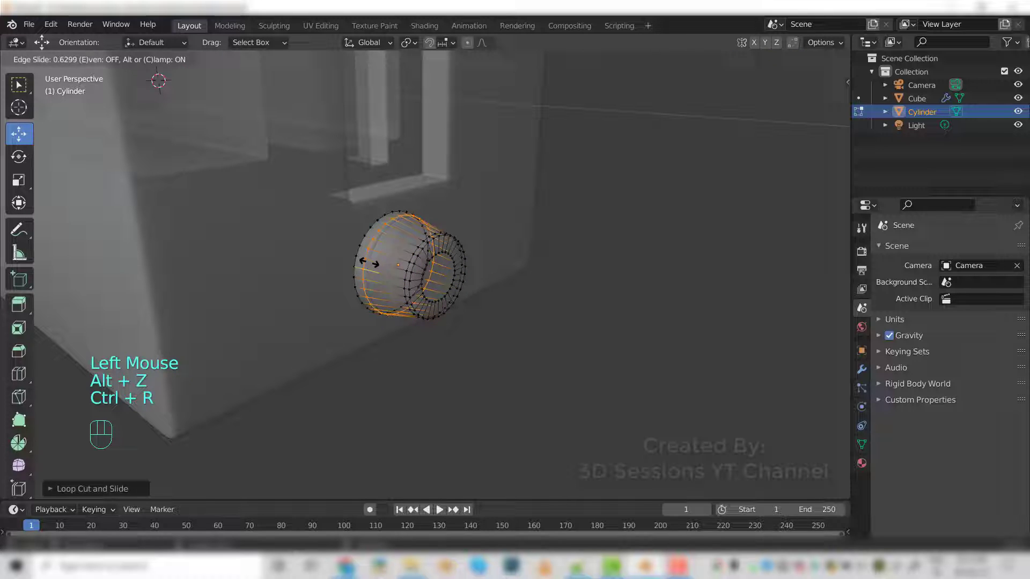
{"action": "left_click", "coordinate": [368, 256]}
{"action": "key", "text": "Tab"}
- Add a second loop near the knob's front edge and slide the inner front ring toward the rim
{"action": "key", "text": "alt+z"}
{"action": "left_click_drag", "start_coordinate": [540, 402], "coordinate": [511, 373]}
{"action": "left_click", "coordinate": [439, 293]}
{"action": "key", "text": "Tab"}
{"action": "middle_click", "coordinate": [410, 288]}
{"action": "scroll", "scroll_direction": "up", "scroll_amount": 3}
{"action": "key", "text": "ctrl+r"}
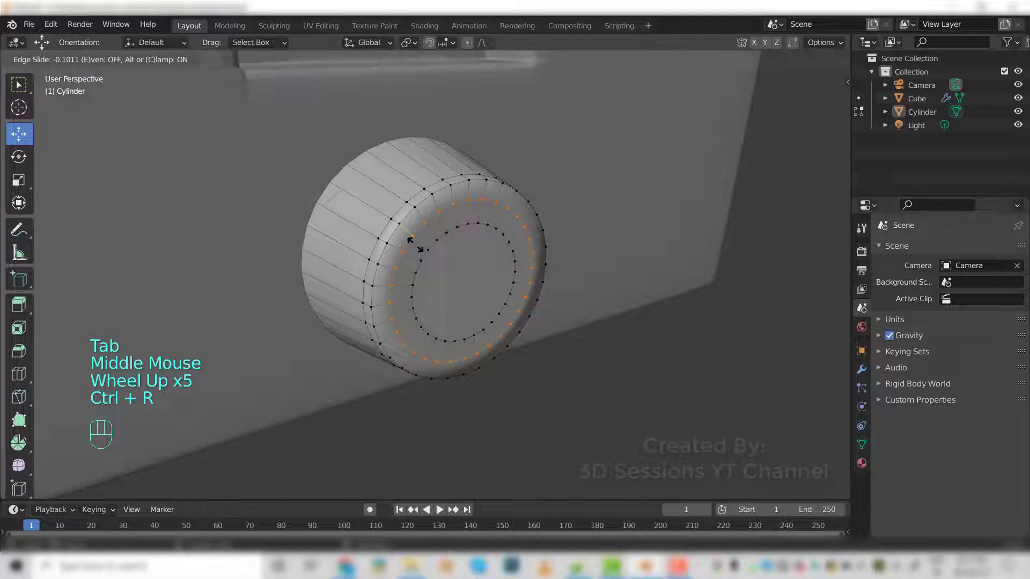
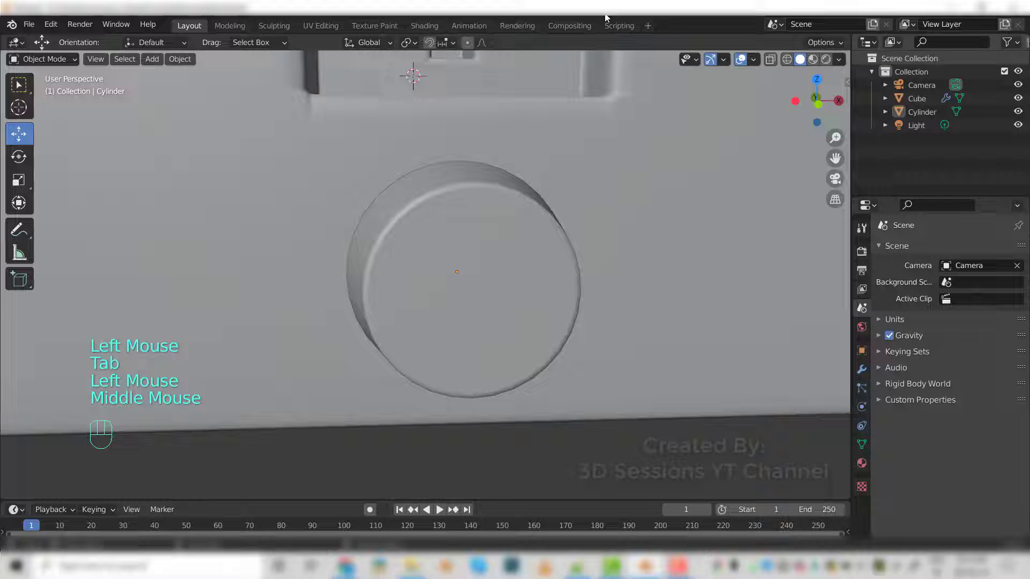
- Finish tightening the knob's front rim loop and save the file
{"action": "left_click", "coordinate": [454, 294]}
{"action": "key", "text": "ctrl+r"}
{"action": "left_click", "coordinate": [293, 397]}
{"action": "key", "text": "ctrl+s"}
{"action": "left_click", "coordinate": [520, 364]}
{"action": "scroll", "scroll_direction": "down", "scroll_amount": 3}
- Check the knob from the front view, select it, orbit back to perspective and save again
{"action": "key", "text": "`"}
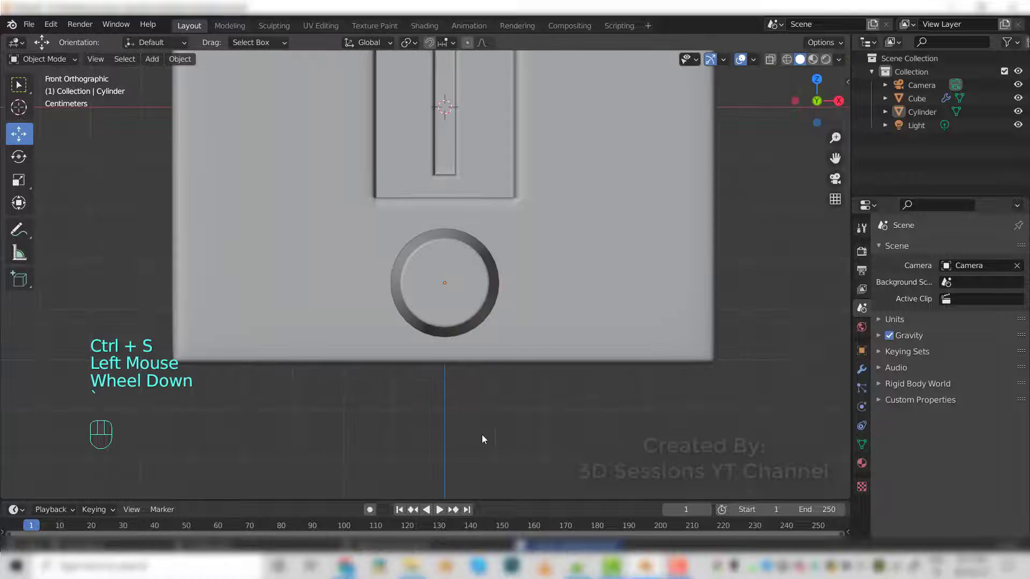
{"action": "left_click", "coordinate": [484, 437]}
{"action": "scroll", "scroll_direction": "down", "scroll_amount": 3}
{"action": "left_click", "coordinate": [445, 300]}
{"action": "scroll", "scroll_direction": "down", "scroll_amount": 3}
{"action": "left_click_drag", "start_coordinate": [406, 375], "coordinate": [452, 401]}
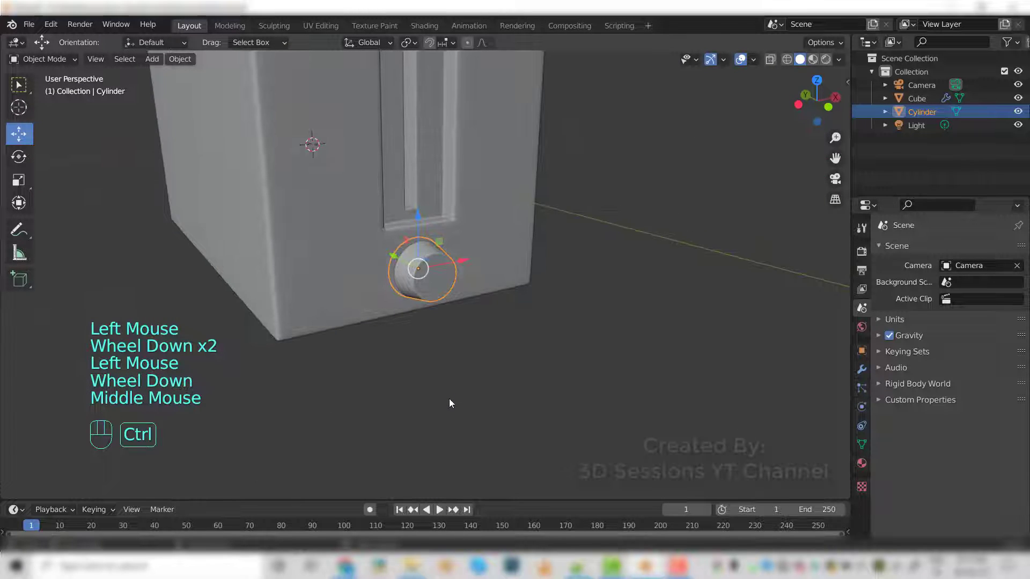
{"action": "key", "text": "ctrl+s"}
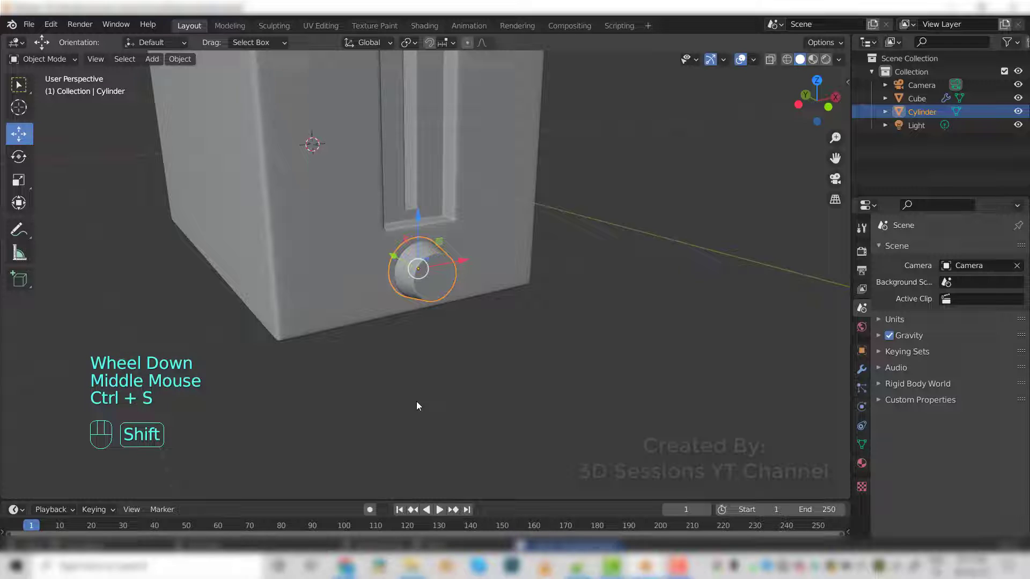
- Add a cube, shrink it twice into a small box and move it beside the toaster
{"action": "key", "text": "shift+a"}
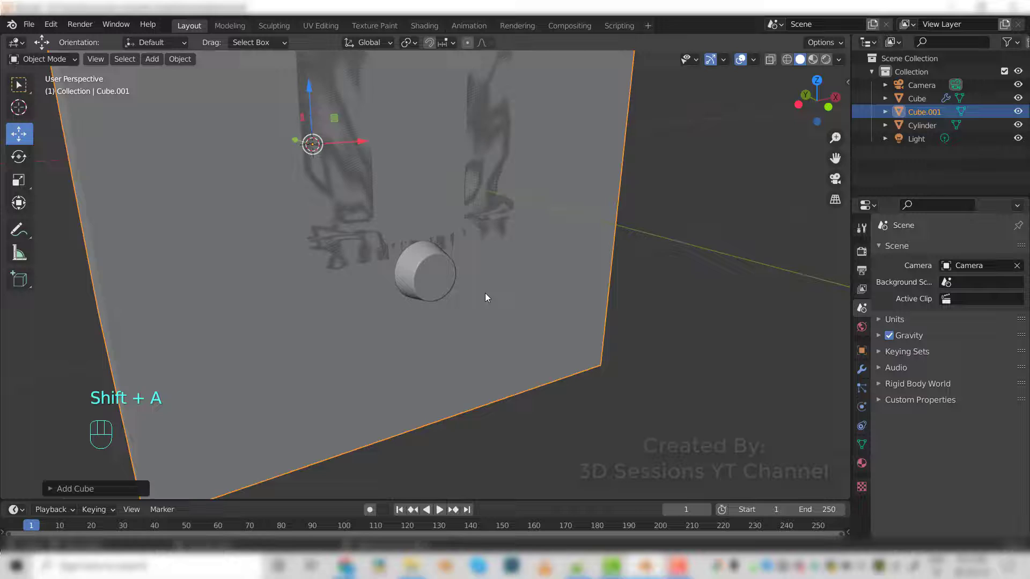
{"action": "scroll", "scroll_direction": "down", "scroll_amount": 3}
{"action": "key", "text": "s"}
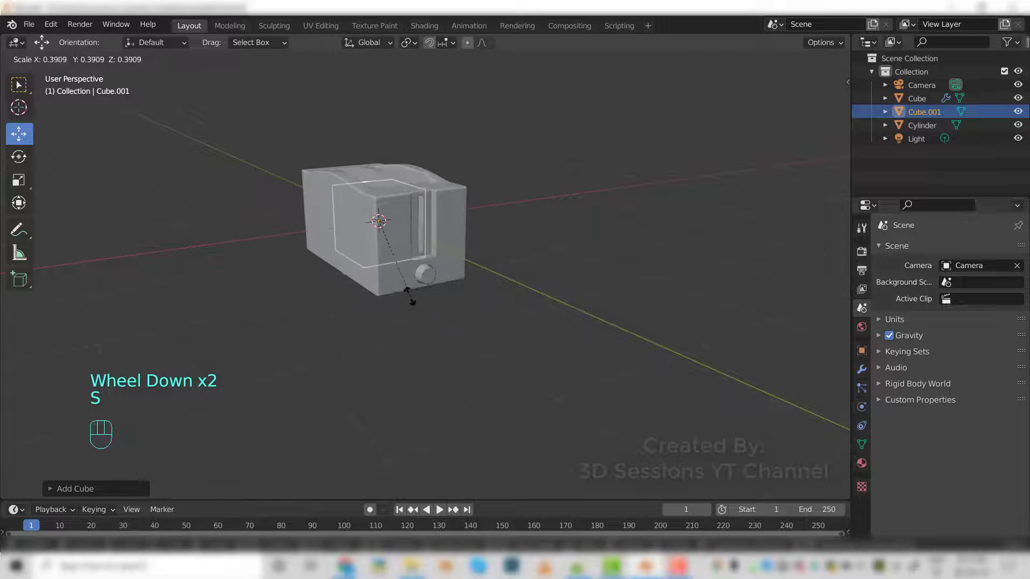
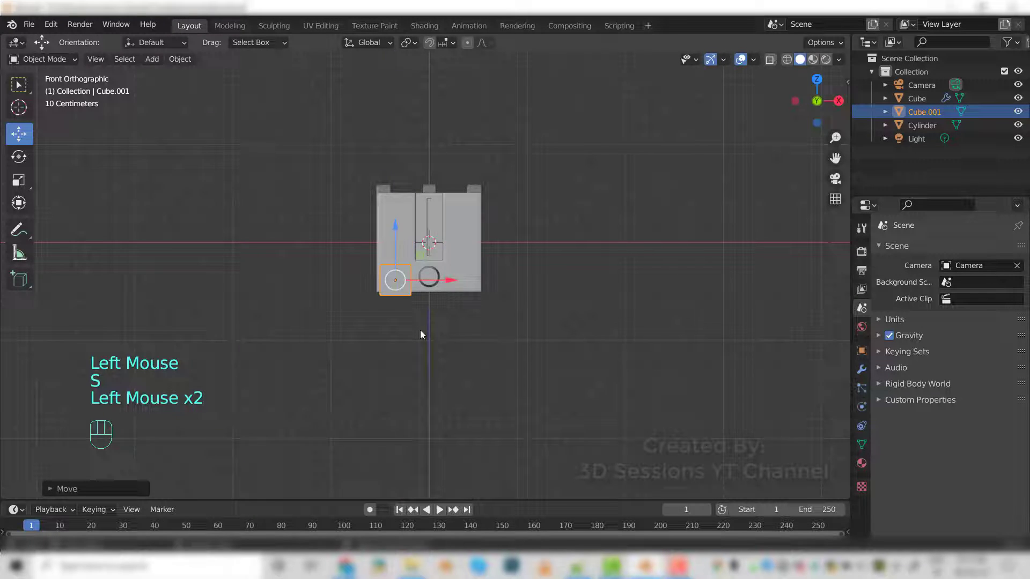
{"action": "scroll", "scroll_direction": "up", "scroll_amount": 3}
{"action": "key", "text": "s"}
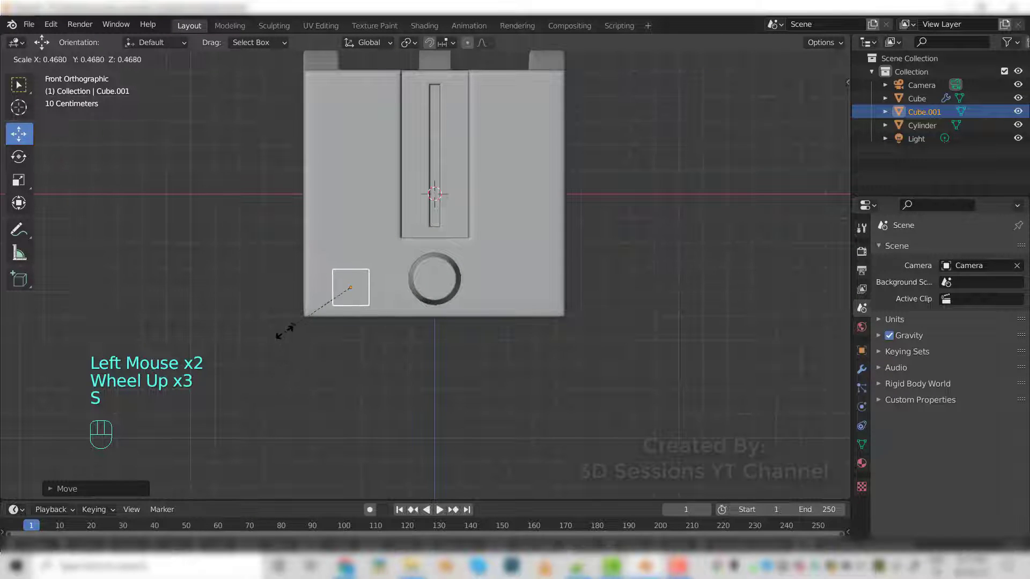
{"action": "left_click_drag", "start_coordinate": [297, 325], "coordinate": [315, 358]}
{"action": "left_click_drag", "start_coordinate": [330, 418], "coordinate": [569, 429]}
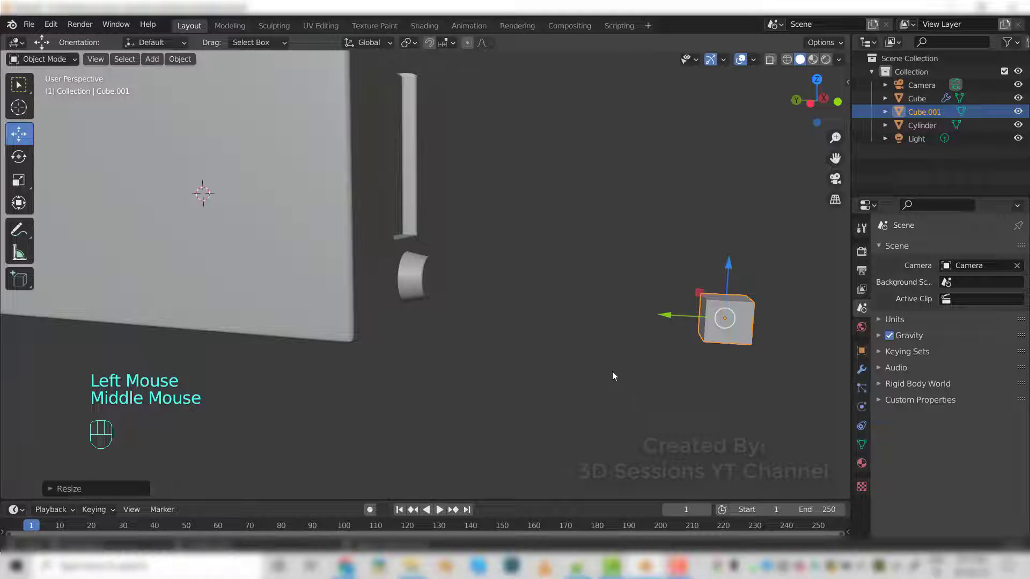
- From the side view, flatten the box along Z and squash it along Y into a thin button block
{"action": "key", "text": "`"}
{"action": "left_click_drag", "start_coordinate": [516, 345], "coordinate": [452, 346]}
{"action": "key", "text": "s"}
{"action": "key", "text": "z"}
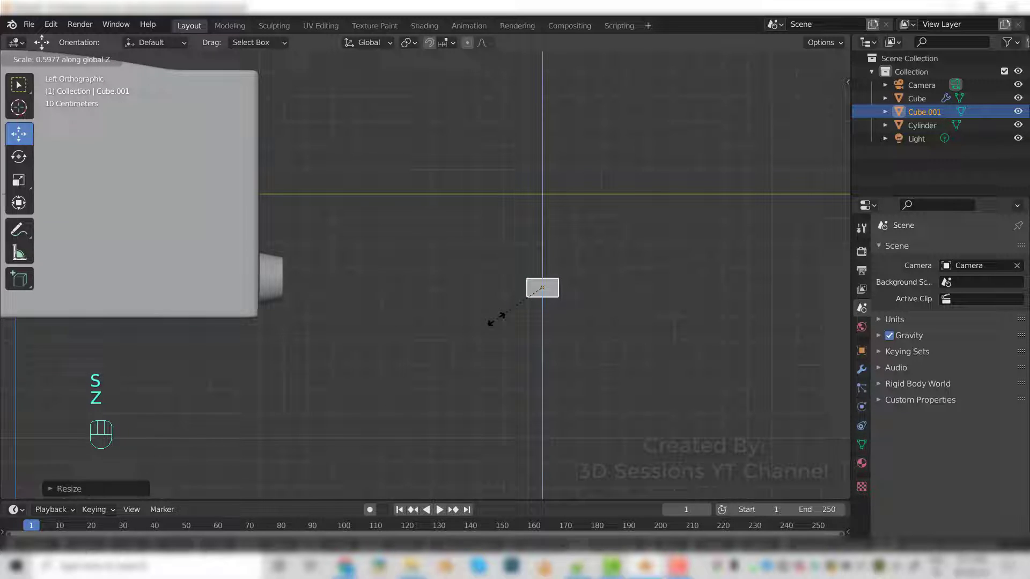
{"action": "left_click", "coordinate": [502, 299]}
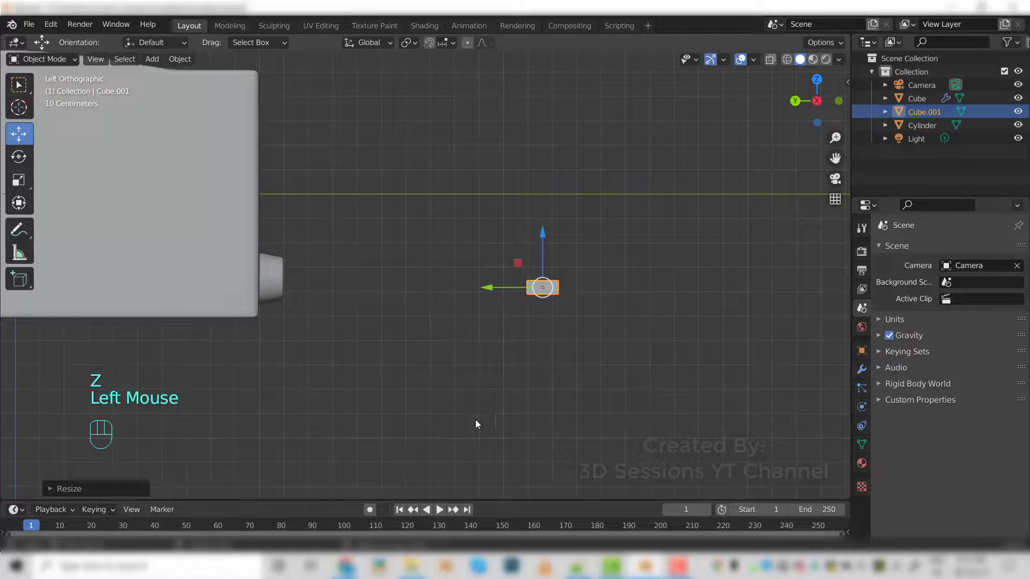
{"action": "key", "text": "s"}
{"action": "key", "text": "y"}
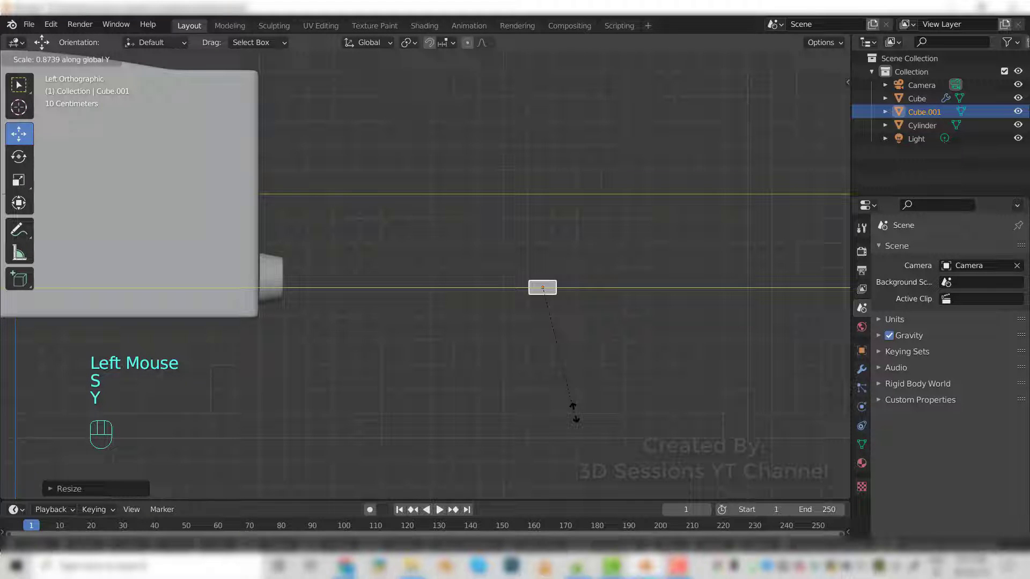
{"action": "left_click", "coordinate": [575, 326]}
{"action": "left_click_drag", "start_coordinate": [471, 439], "coordinate": [365, 441]}
{"action": "scroll", "scroll_direction": "up", "scroll_amount": 3}
{"action": "key", "text": "`"}
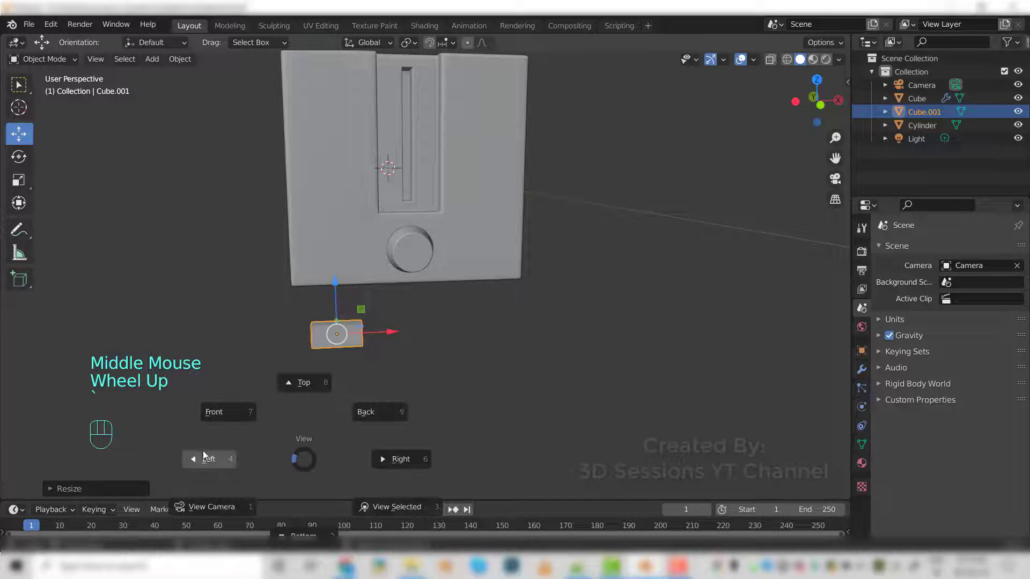
- Orbit to the toaster front and move the button box down beside the round knob
{"action": "left_click_drag", "start_coordinate": [490, 285], "coordinate": [162, 271]}
{"action": "left_click_drag", "start_coordinate": [444, 410], "coordinate": [390, 332]}
{"action": "scroll", "scroll_direction": "up", "scroll_amount": 3}
{"action": "left_click_drag", "start_coordinate": [413, 289], "coordinate": [480, 365]}
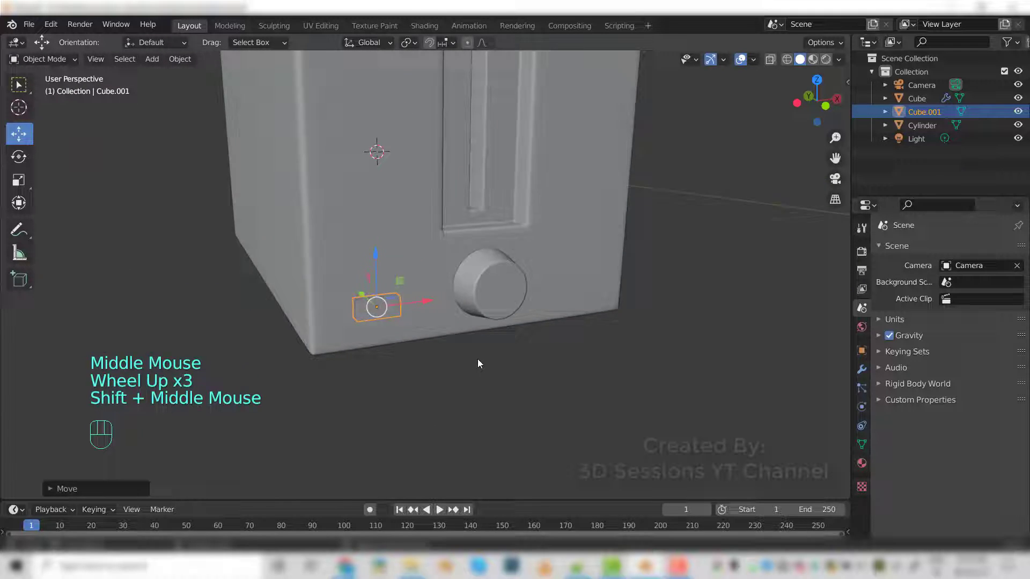
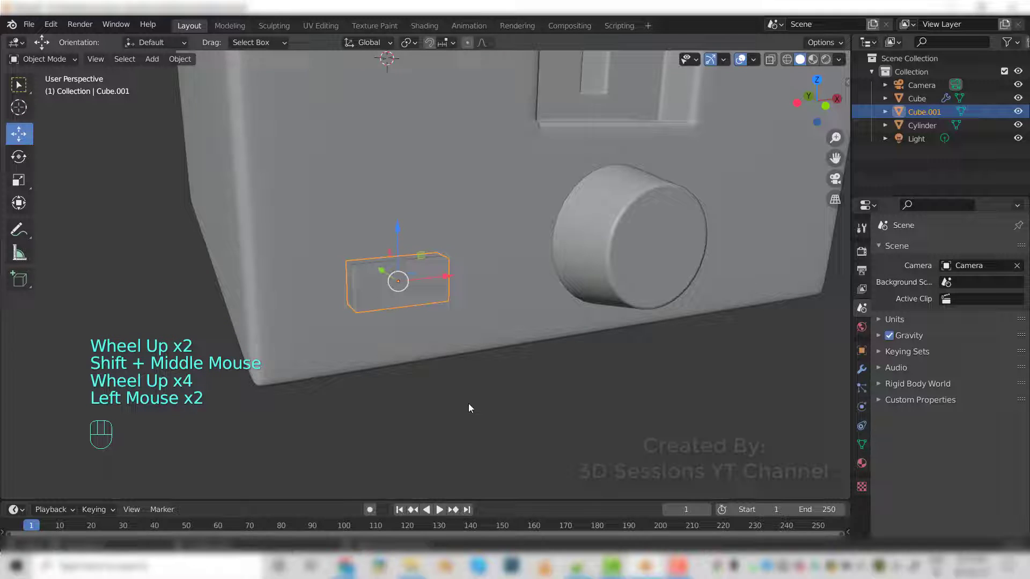
{"action": "scroll", "scroll_direction": "up", "scroll_amount": 3}
{"action": "left_click_drag", "start_coordinate": [464, 426], "coordinate": [415, 350]}
{"action": "left_click", "coordinate": [390, 310]}
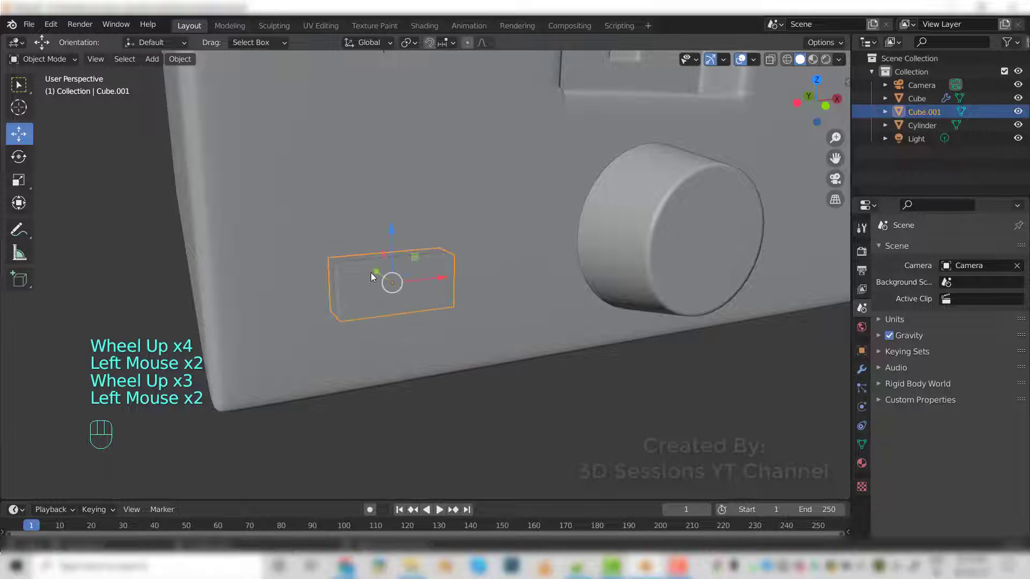
{"action": "left_click_drag", "start_coordinate": [377, 273], "coordinate": [450, 365]}
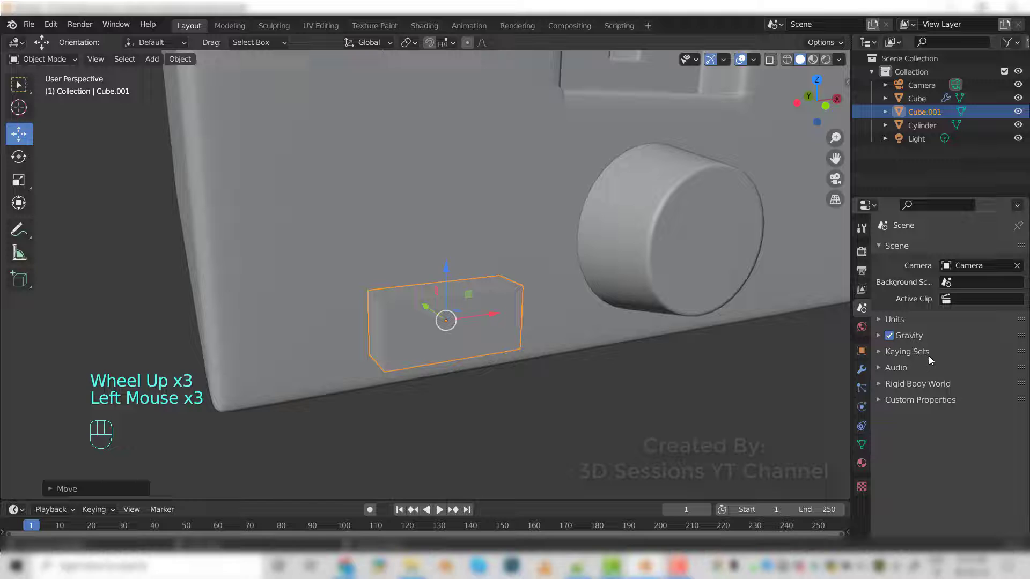
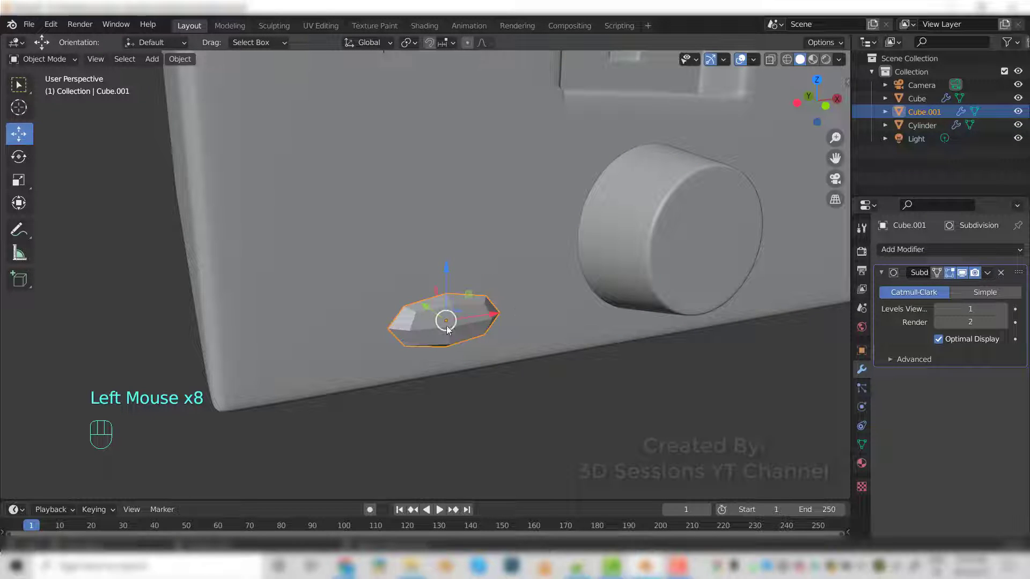
- Select Cube.001, enter Edit Mode and add a first loop cut across the button
{"action": "left_click", "coordinate": [441, 327]}
{"action": "left_click", "coordinate": [445, 326]}
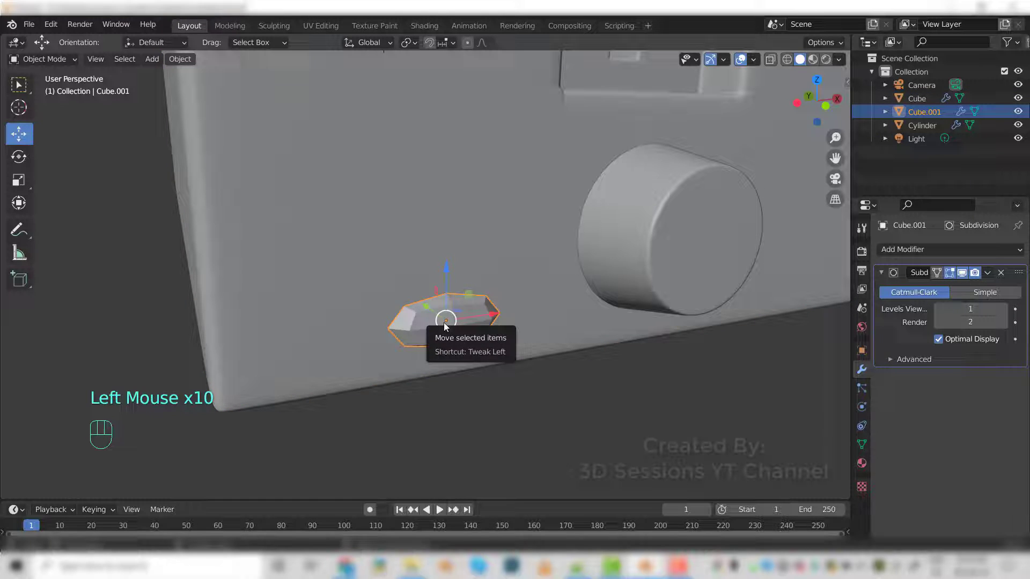
{"action": "right_click", "coordinate": [448, 323]}
{"action": "key", "text": "Tab"}
{"action": "key", "text": "ctrl+r"}
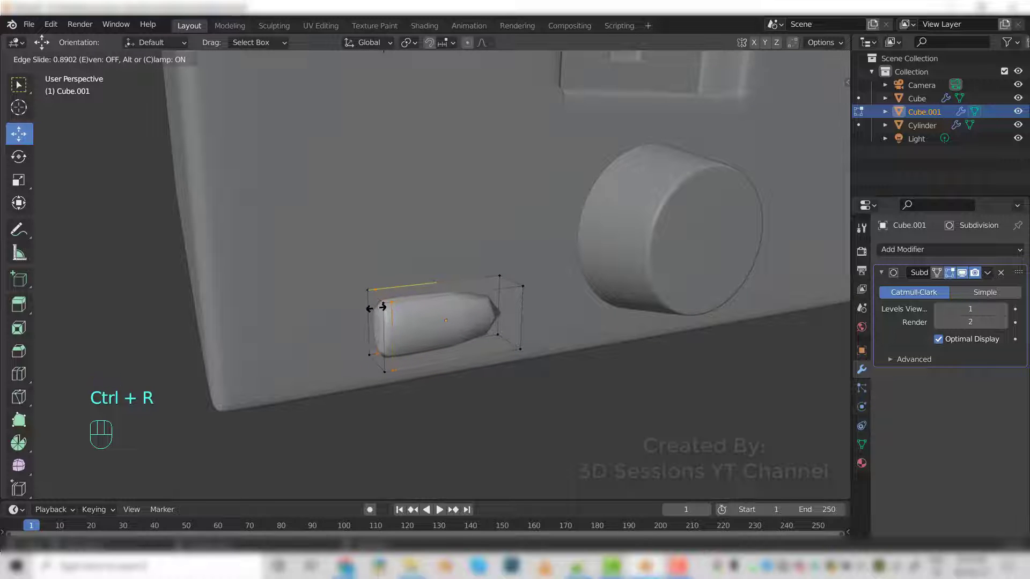
{"action": "left_click", "coordinate": [374, 304]}
- Add loops near the button's end and side slid tight to the edges, then select the toaster body
{"action": "key", "text": "ctrl+r"}
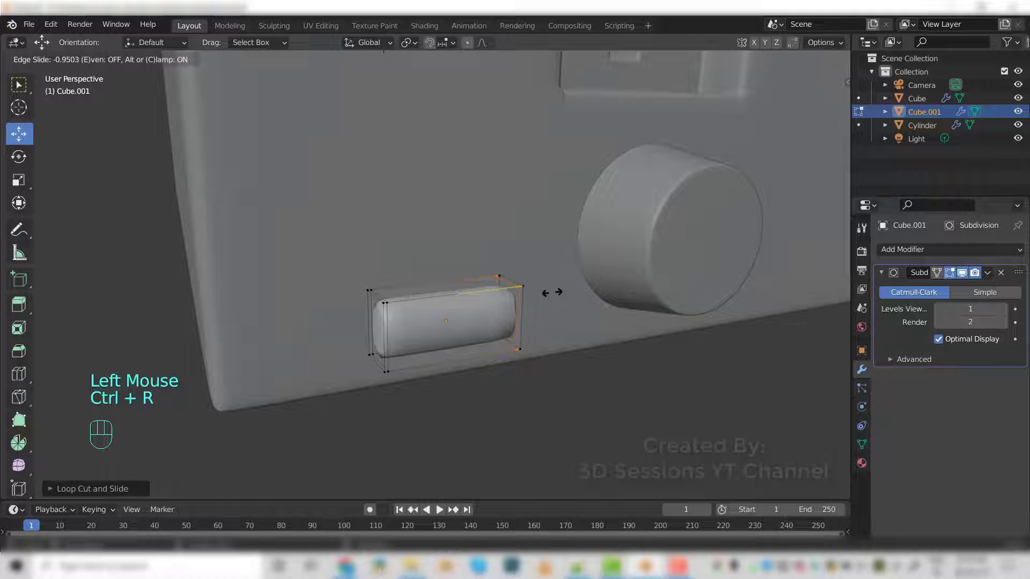
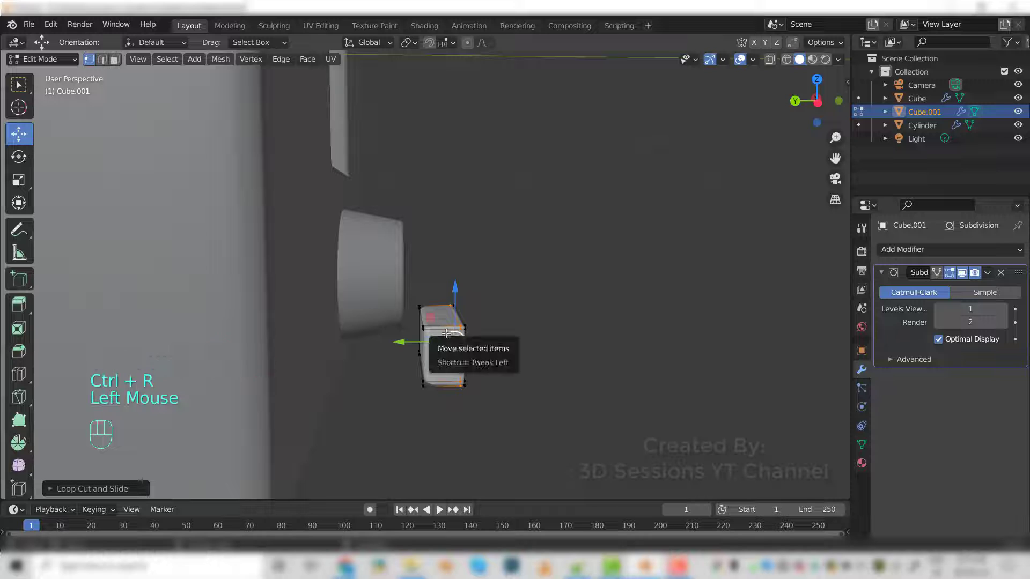
{"action": "key", "text": "ctrl+r"}
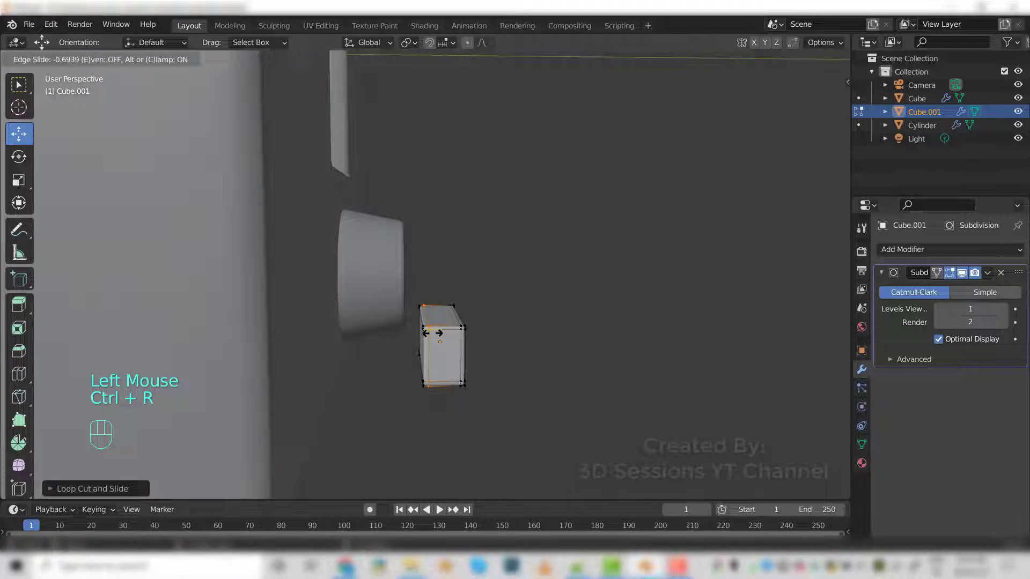
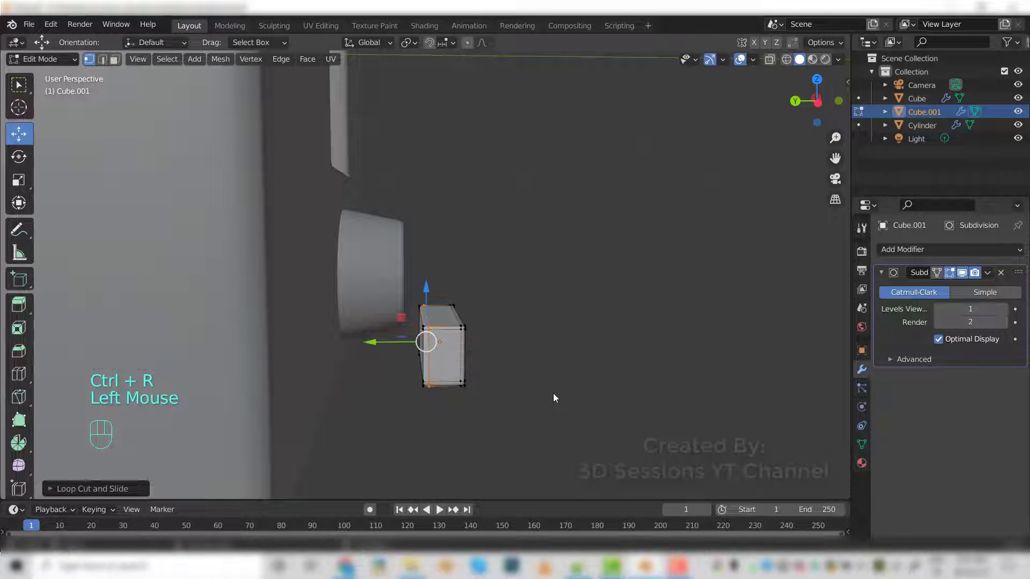
{"action": "key", "text": "Tab"}
{"action": "left_click_drag", "start_coordinate": [548, 395], "coordinate": [542, 400]}
{"action": "left_click", "coordinate": [610, 386]}
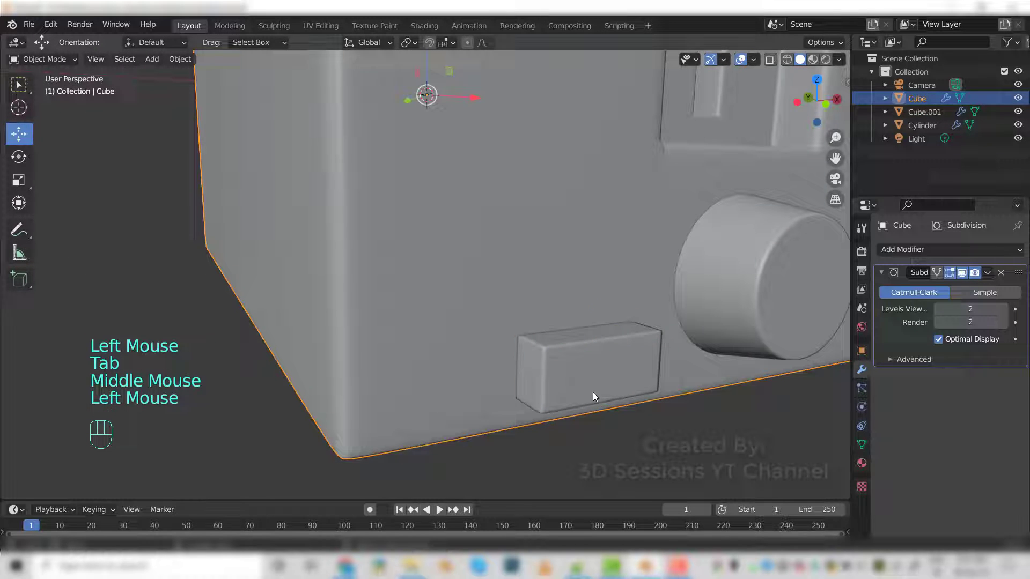
- Select the small button box Cube.002 and adjust its shape in edit mode with X-ray on
{"action": "left_click", "coordinate": [602, 383]}
{"action": "key", "text": "`"}
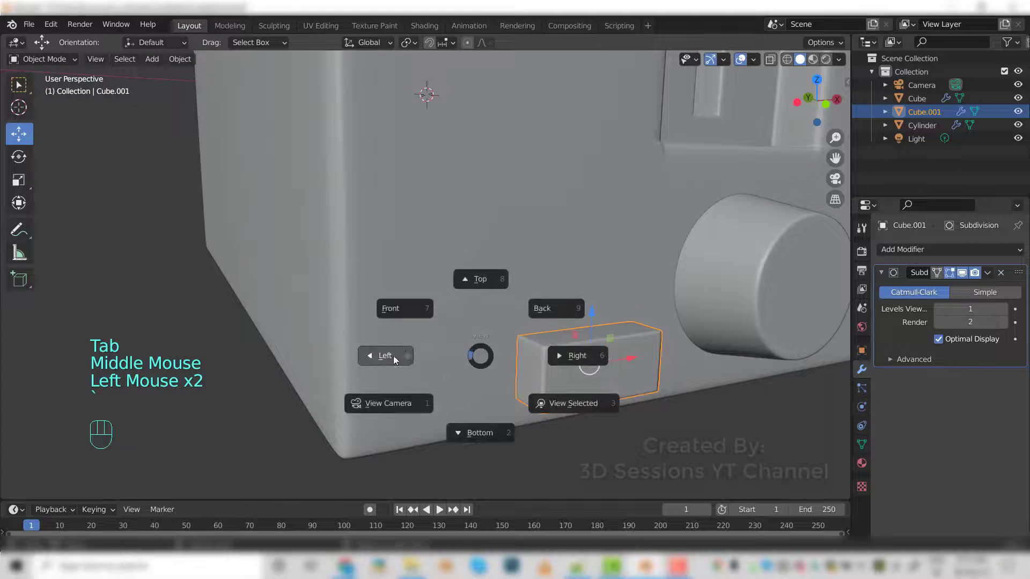
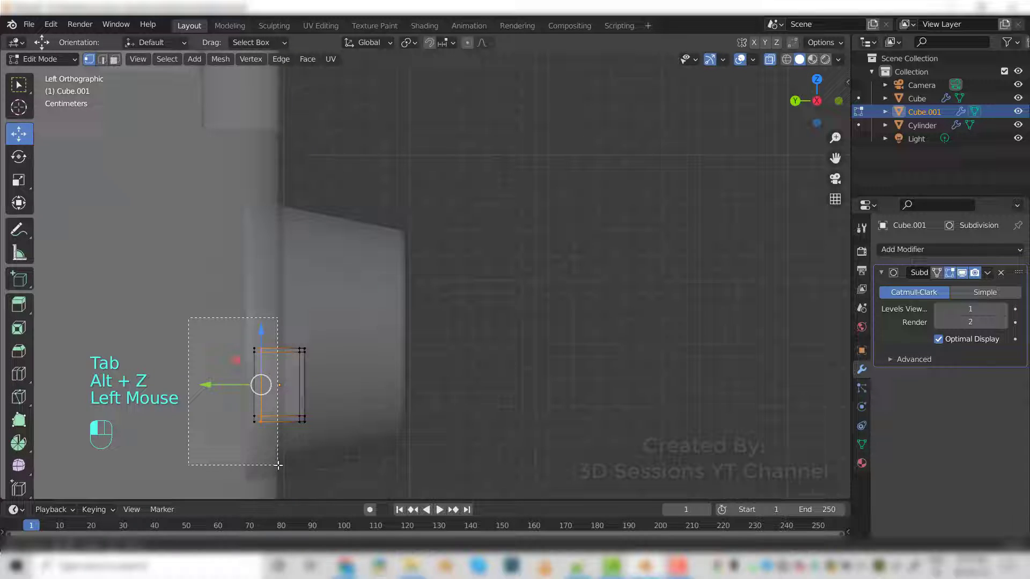
{"action": "left_click_drag", "start_coordinate": [205, 382], "coordinate": [237, 388]}
{"action": "key", "text": "Tab"}
{"action": "left_click_drag", "start_coordinate": [229, 386], "coordinate": [300, 404]}
{"action": "key", "text": "alt+z"}
{"action": "left_click_drag", "start_coordinate": [504, 392], "coordinate": [587, 406]}
{"action": "key", "text": "`"}
- Move the button block up about 4 cm to sit level beside the knob in front view
{"action": "scroll", "scroll_direction": "down", "scroll_amount": 3}
{"action": "left_click_drag", "start_coordinate": [488, 259], "coordinate": [495, 254]}
{"action": "left_click", "coordinate": [529, 432]}
{"action": "scroll", "scroll_direction": "down", "scroll_amount": 3}
{"action": "left_click_drag", "start_coordinate": [594, 275], "coordinate": [435, 382]}
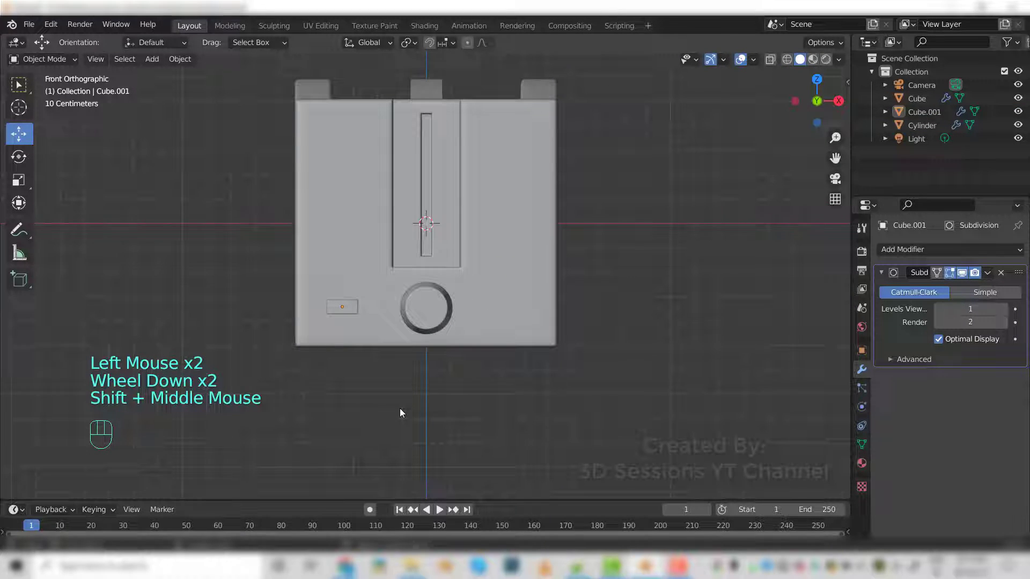
{"action": "key", "text": "Tab"}
{"action": "key", "text": "alt+z"}
{"action": "left_click", "coordinate": [397, 360]}
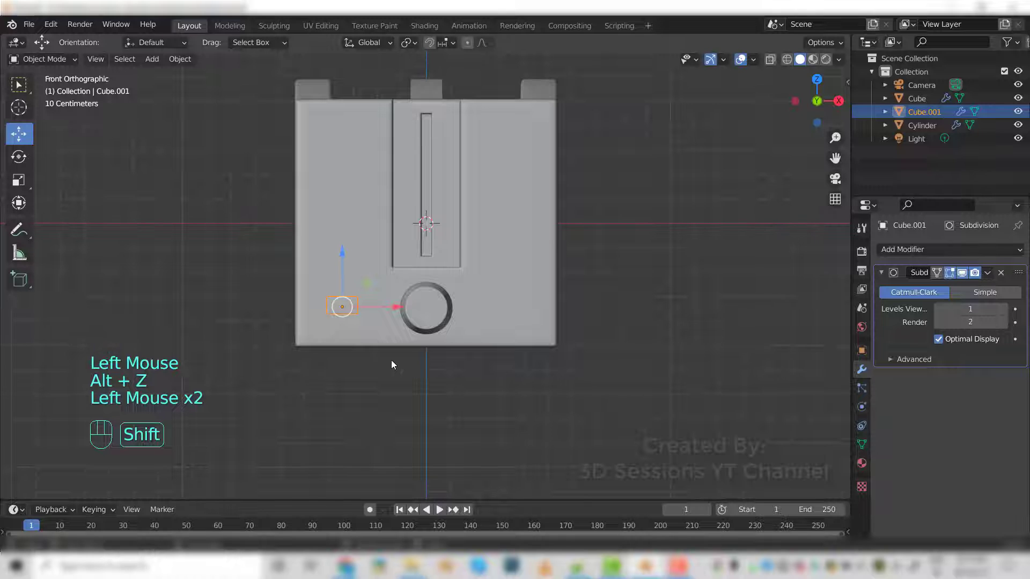
- Duplicate the button with Shift+D and place the copy on the far side of the knob
{"action": "key", "text": "shift+d"}
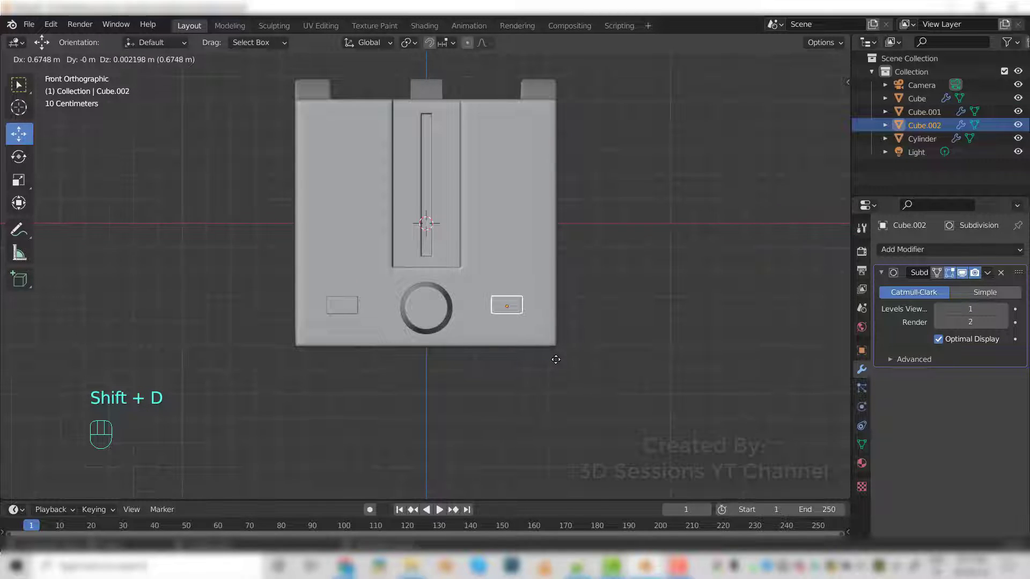
{"action": "left_click", "coordinate": [560, 361]}
{"action": "left_click", "coordinate": [509, 412]}
{"action": "left_click_drag", "start_coordinate": [521, 375], "coordinate": [525, 390]}
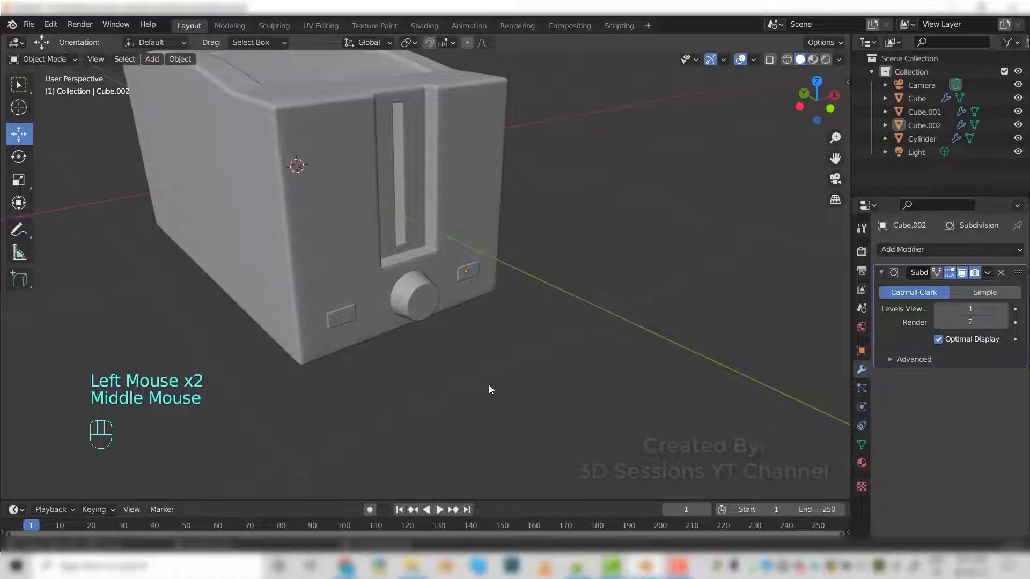
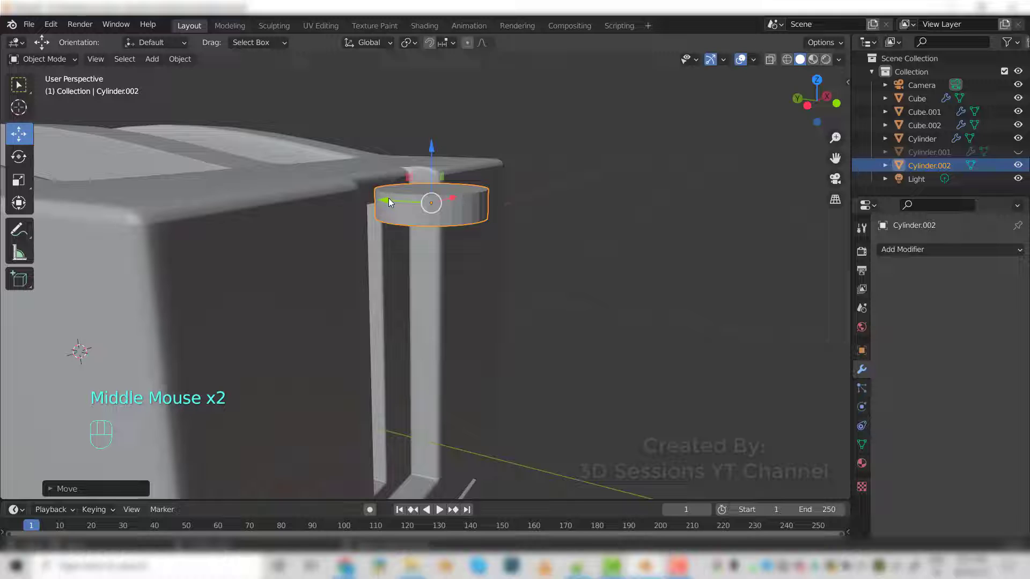
- Enter edit mode on disc Cylinder.002 and view it from the left side
{"action": "left_click_drag", "start_coordinate": [473, 223], "coordinate": [552, 369]}
{"action": "left_click_drag", "start_coordinate": [567, 398], "coordinate": [674, 341]}
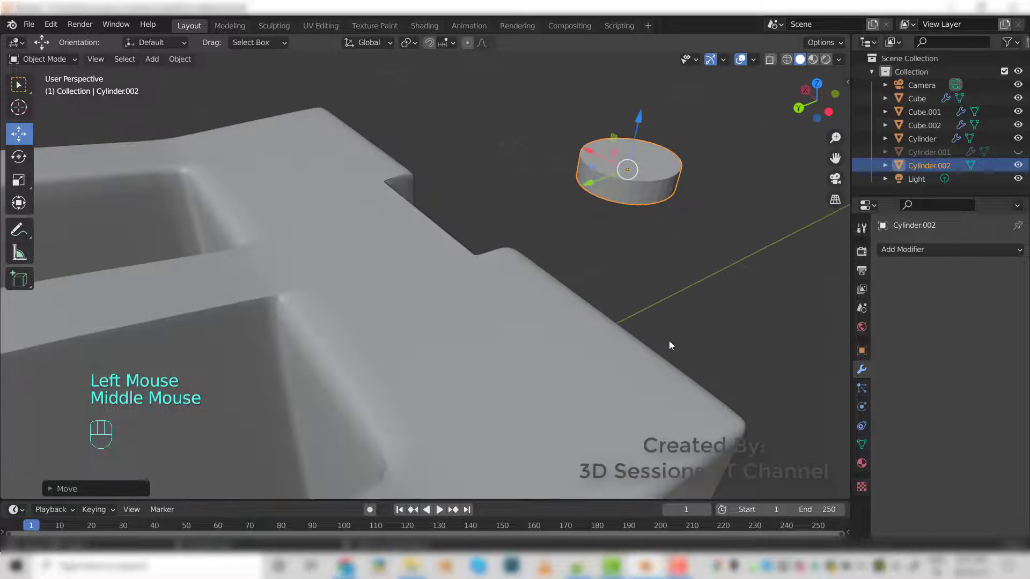
{"action": "key", "text": "Tab"}
{"action": "scroll", "scroll_direction": "up", "scroll_amount": 3}
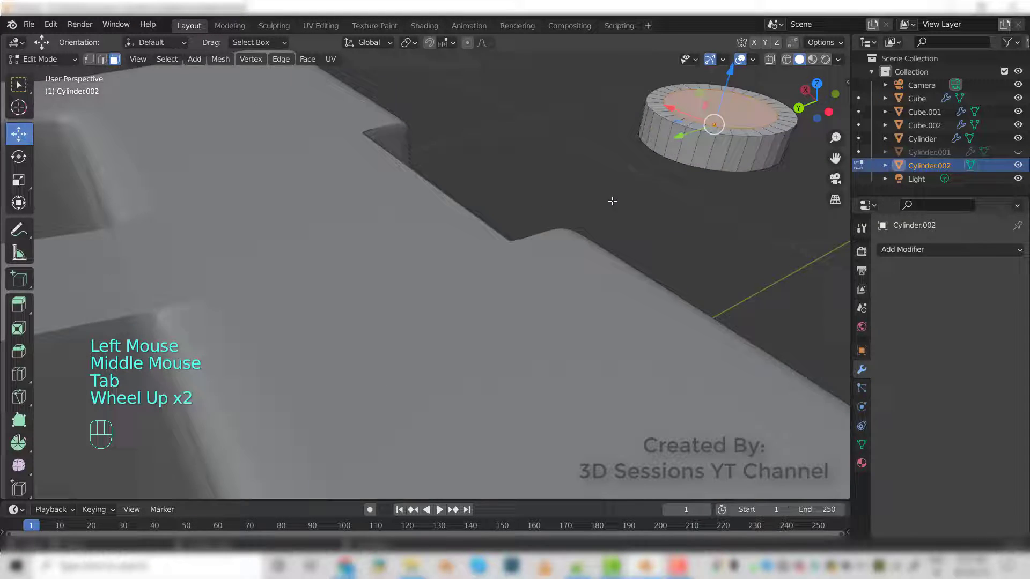
{"action": "scroll", "scroll_direction": "down", "scroll_amount": 3}
{"action": "key", "text": "`"}
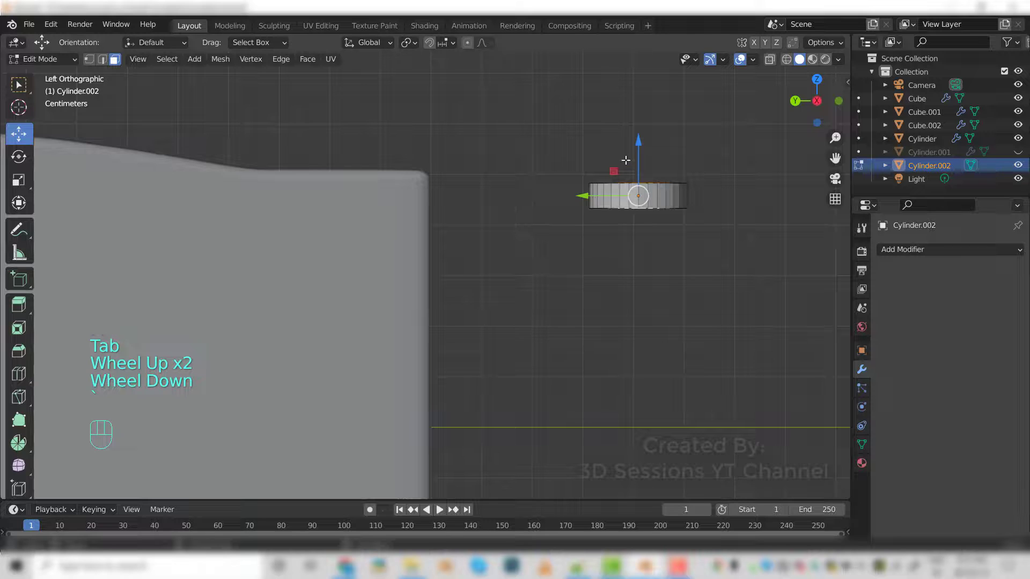
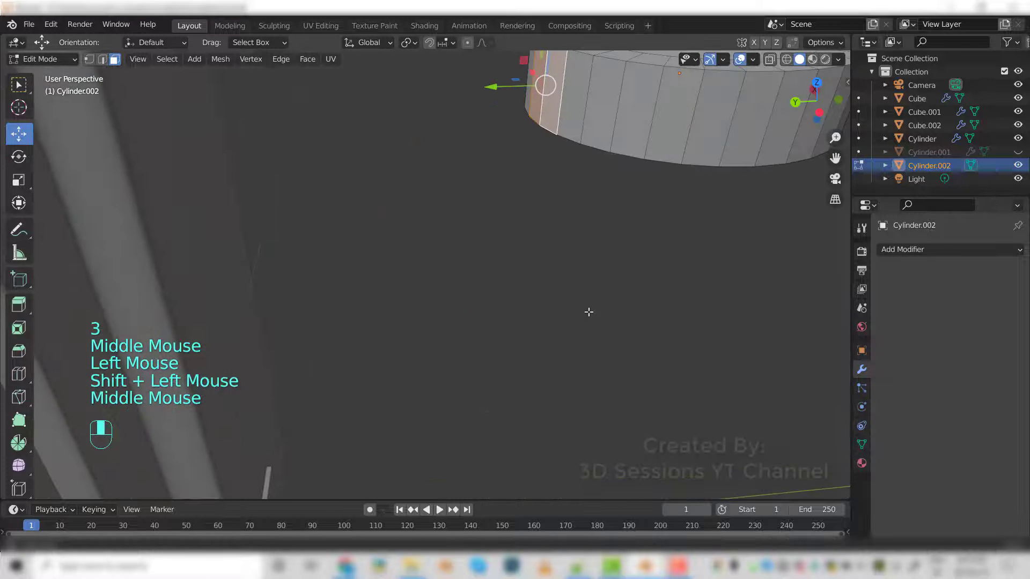
{"action": "key", "text": "`"}
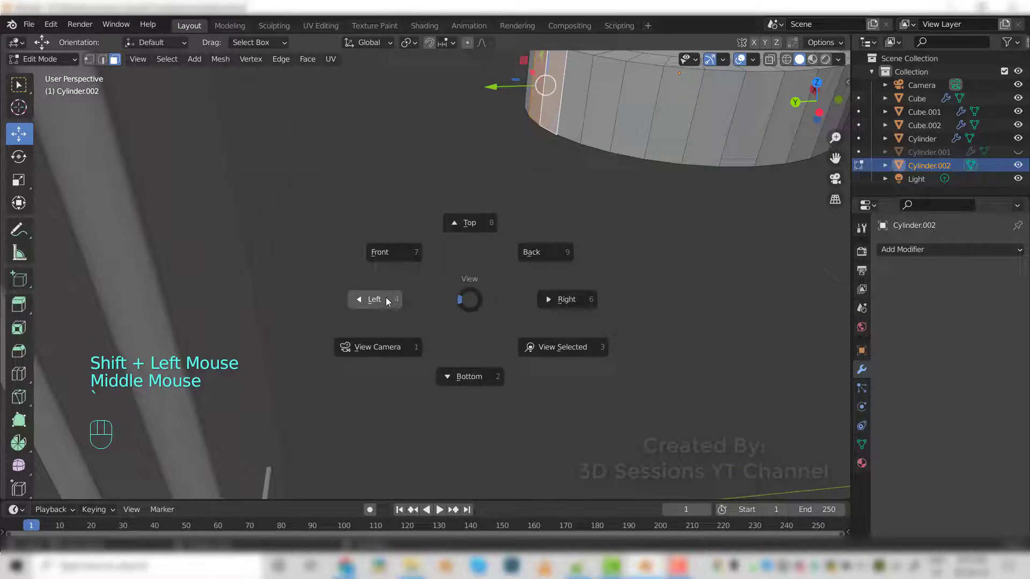
{"action": "scroll", "scroll_direction": "down", "scroll_amount": 3}
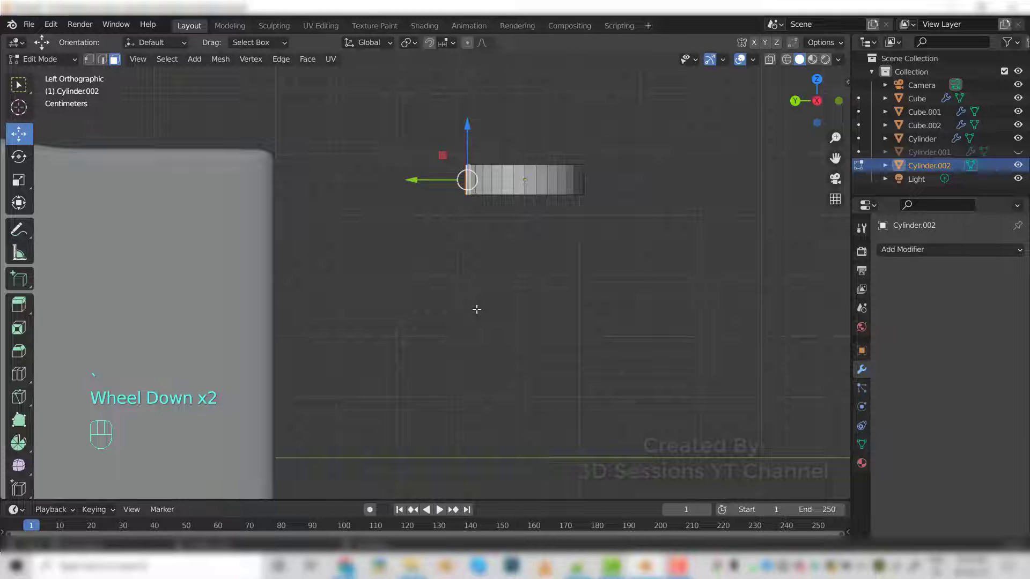
- Extrude the disc's side faces about 14 cm along Y to form the lever arm
{"action": "key", "text": "e"}
{"action": "key", "text": "y"}
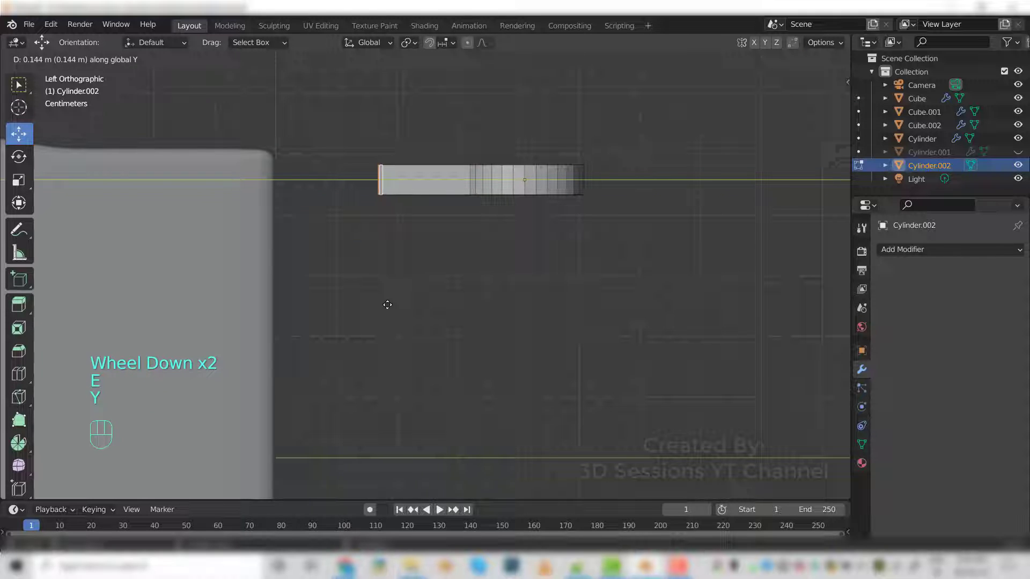
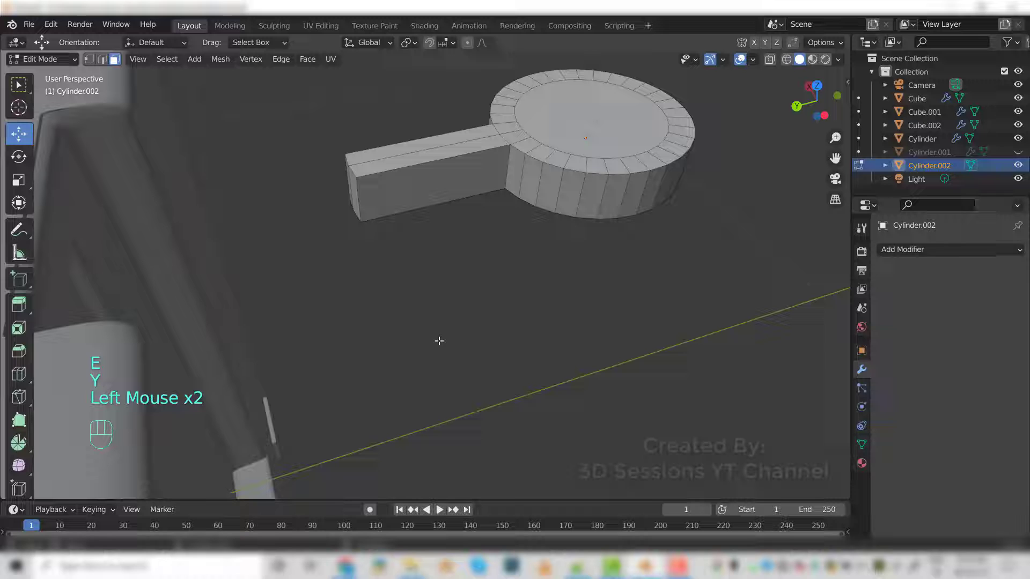
- Return to object mode and orbit to see the lever against the toaster's top slot
{"action": "key", "text": "`"}
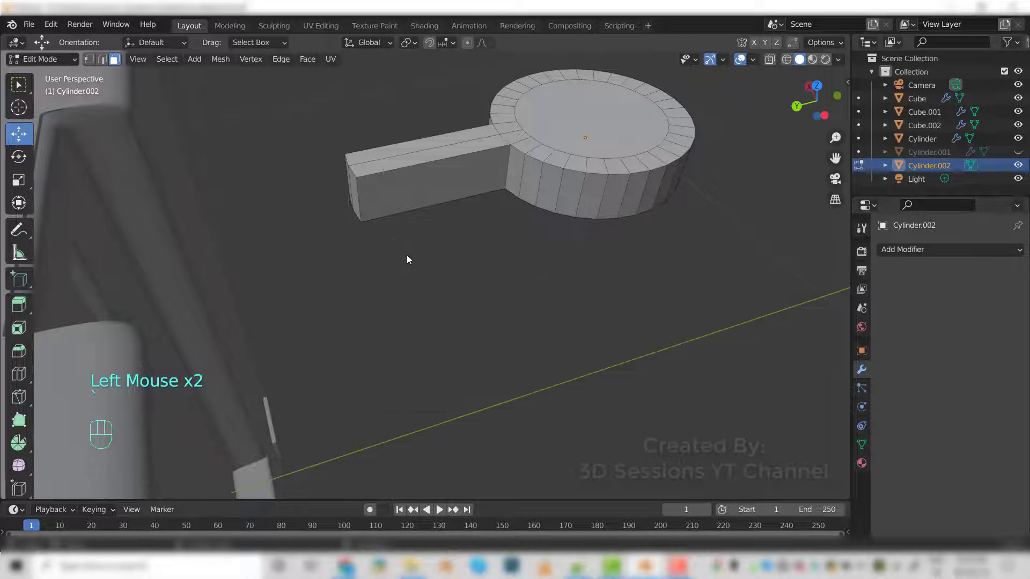
{"action": "key", "text": "Tab"}
{"action": "left_click_drag", "start_coordinate": [410, 370], "coordinate": [426, 283]}
{"action": "left_click_drag", "start_coordinate": [447, 356], "coordinate": [463, 268]}
{"action": "scroll", "scroll_direction": "down", "scroll_amount": 3}
{"action": "left_click_drag", "start_coordinate": [423, 318], "coordinate": [448, 201]}
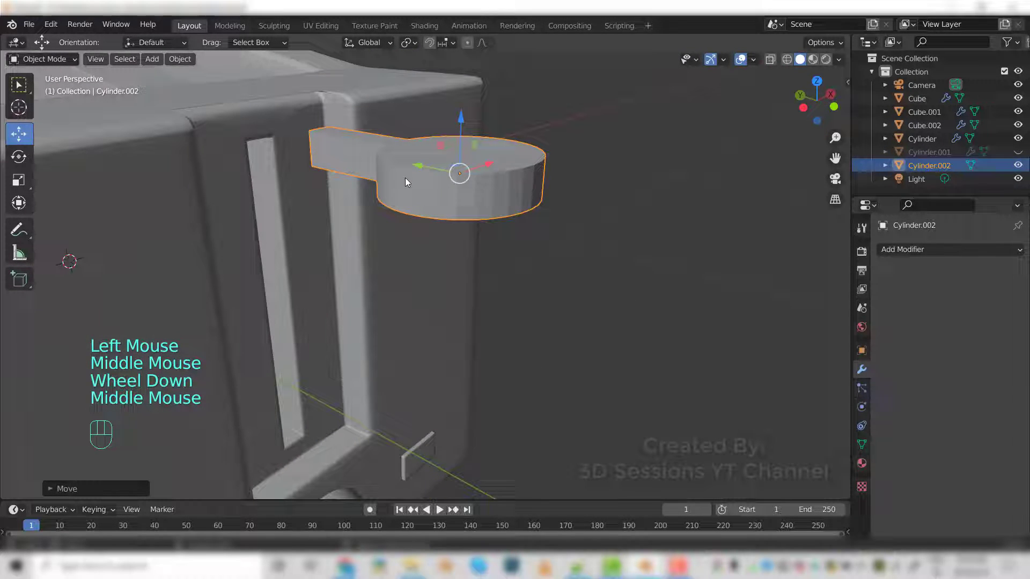
- Move the disc-and-arm lever onto the top of the vertical slot
{"action": "left_click_drag", "start_coordinate": [419, 168], "coordinate": [322, 125]}
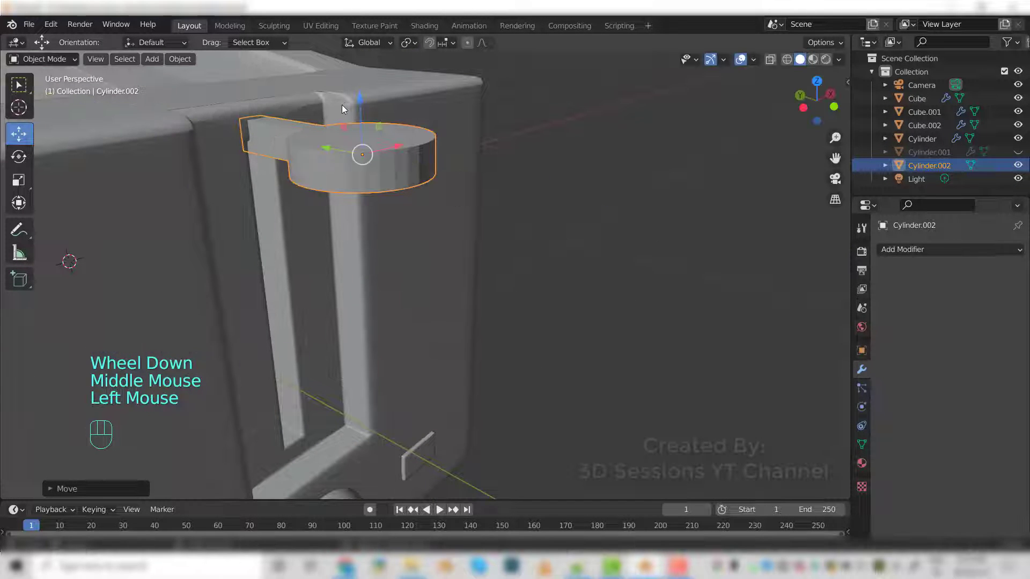
{"action": "left_click_drag", "start_coordinate": [364, 102], "coordinate": [393, 209]}
{"action": "left_click_drag", "start_coordinate": [335, 279], "coordinate": [411, 265]}
{"action": "scroll", "scroll_direction": "up", "scroll_amount": 3}
{"action": "scroll", "scroll_direction": "down", "scroll_amount": 3}
{"action": "left_click_drag", "start_coordinate": [387, 153], "coordinate": [431, 258]}
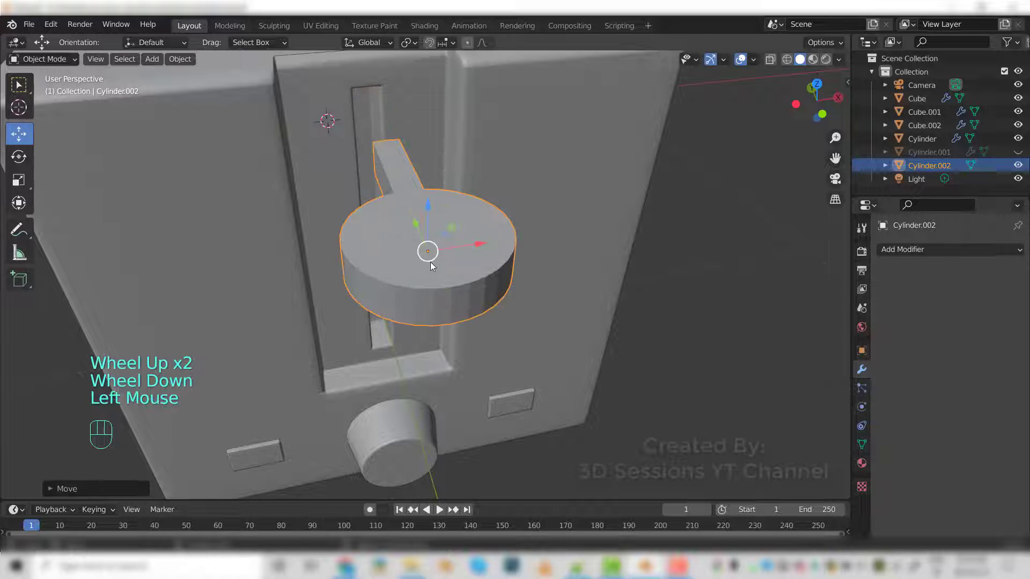
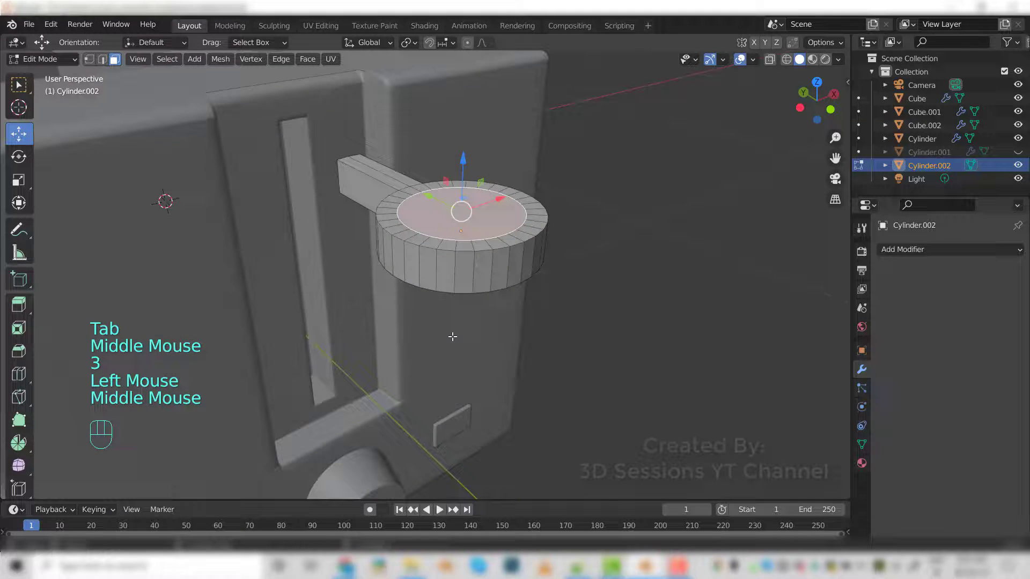
- Recess the lever's top face inward, add a Subdivision modifier and Shade Smooth
{"action": "key", "text": "e"}
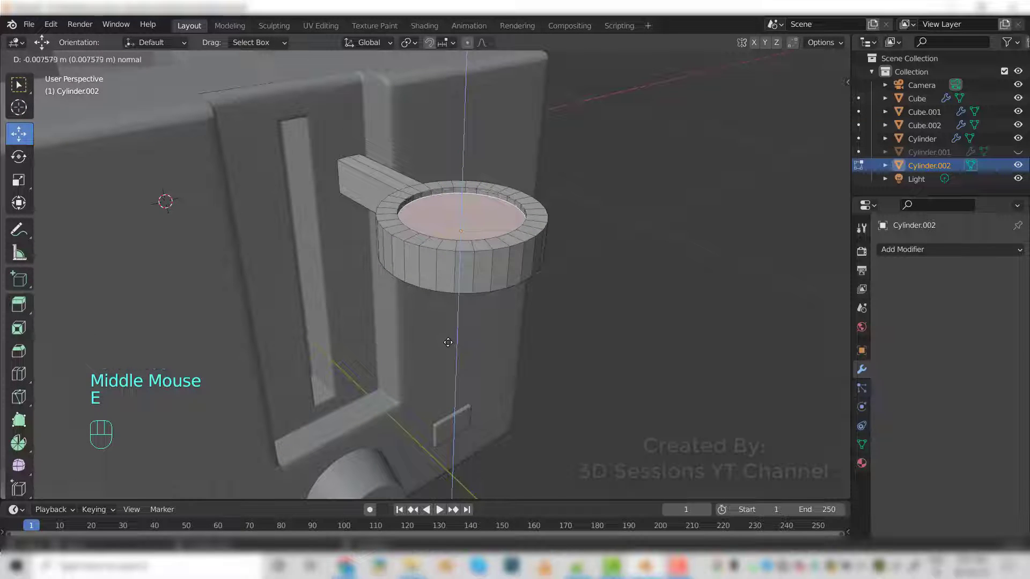
{"action": "left_click", "coordinate": [449, 340]}
{"action": "key", "text": "Tab"}
{"action": "left_click_drag", "start_coordinate": [937, 255], "coordinate": [512, 359]}
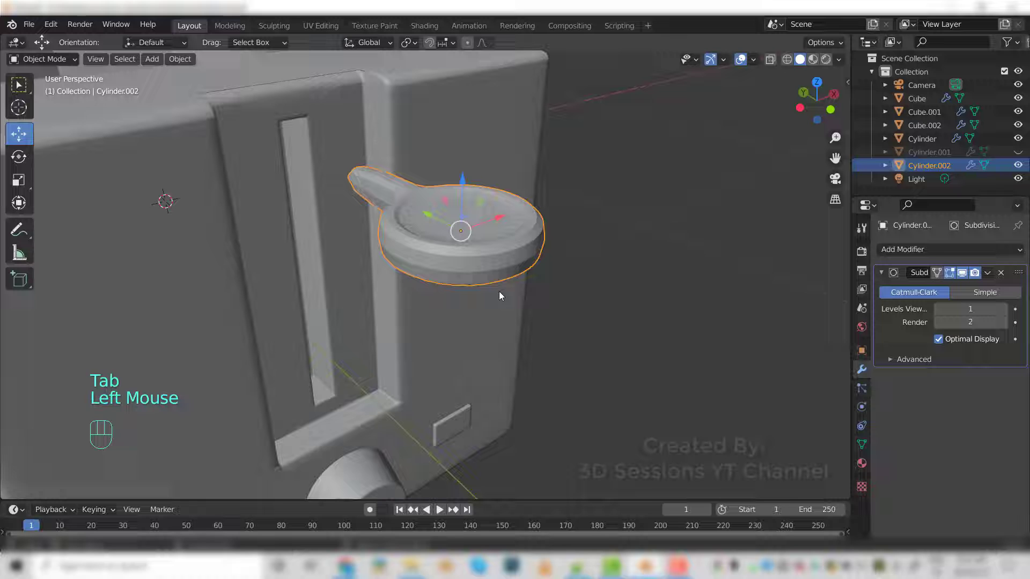
{"action": "right_click", "coordinate": [486, 269]}
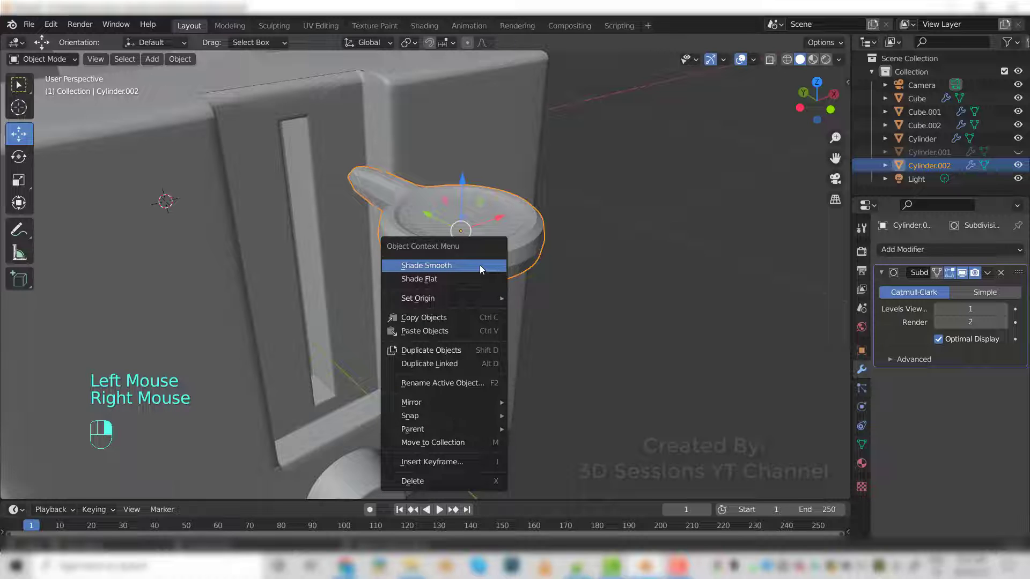
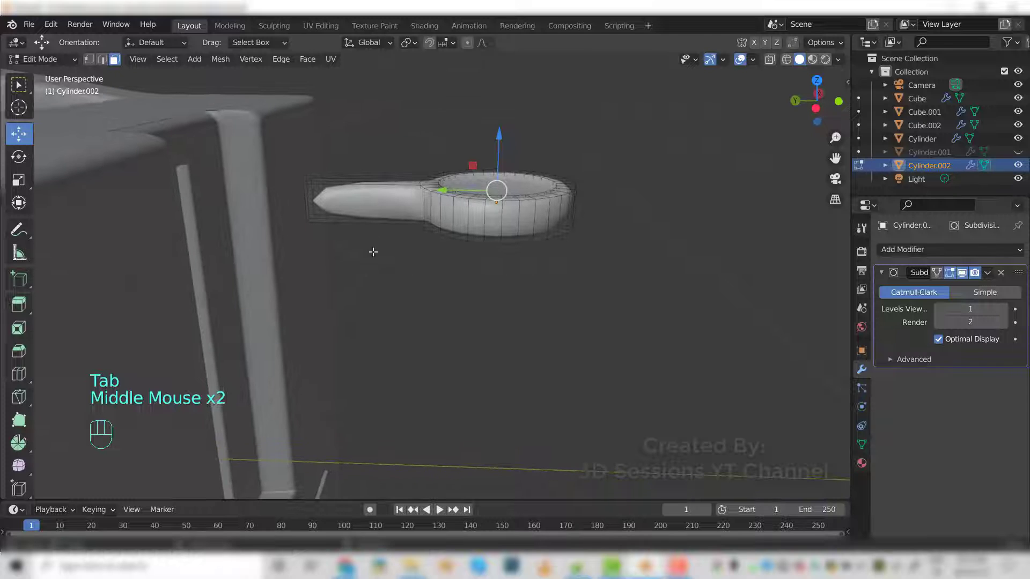
- Add an edge loop near the lever arm's tip with Ctrl+R to tighten it
{"action": "key", "text": "ctrl+r"}
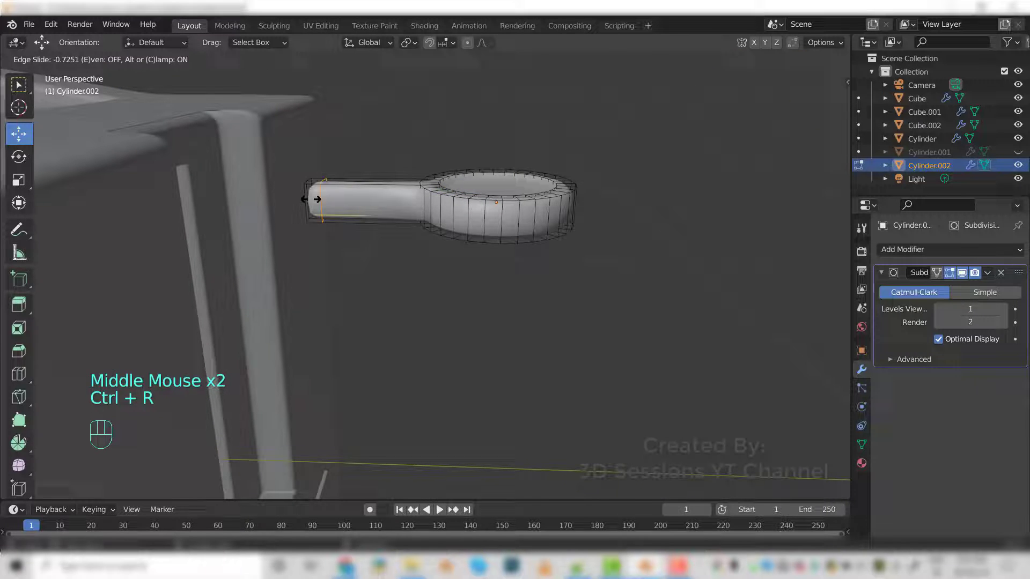
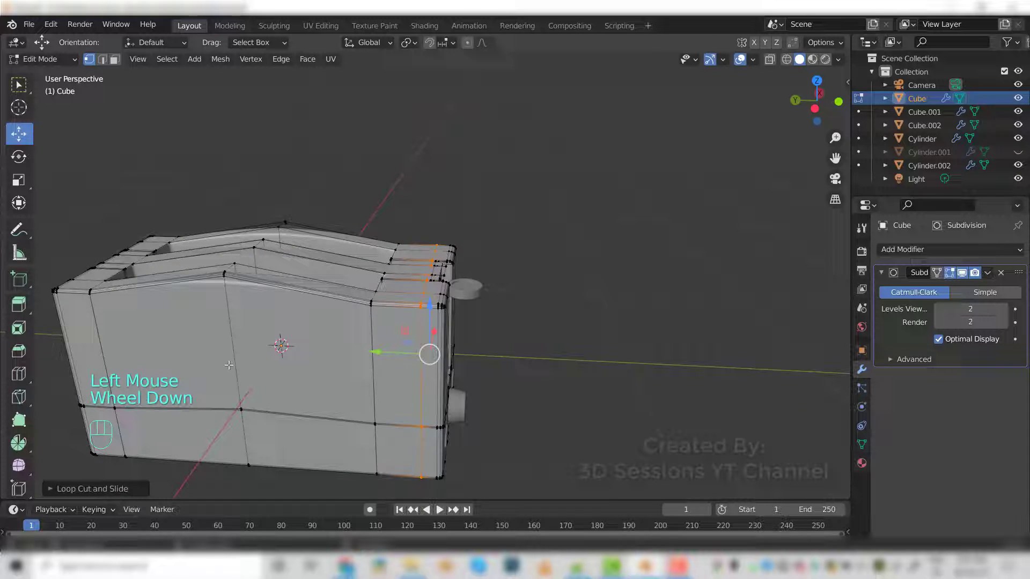
- From the side view, add and slide an edge loop around the lower toaster body
{"action": "left_click_drag", "start_coordinate": [232, 362], "coordinate": [327, 351]}
{"action": "key", "text": "`"}
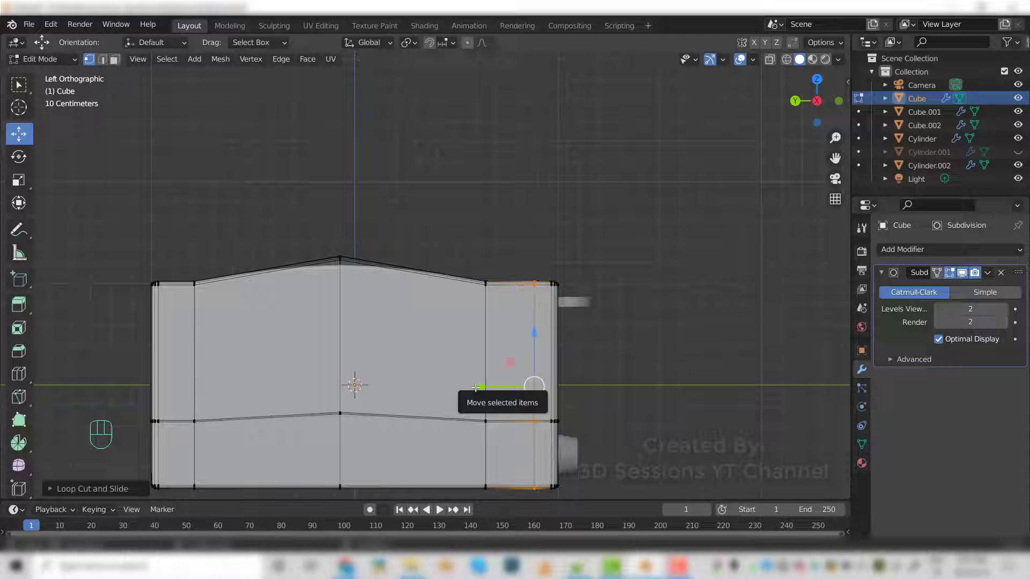
{"action": "key", "text": "g"}
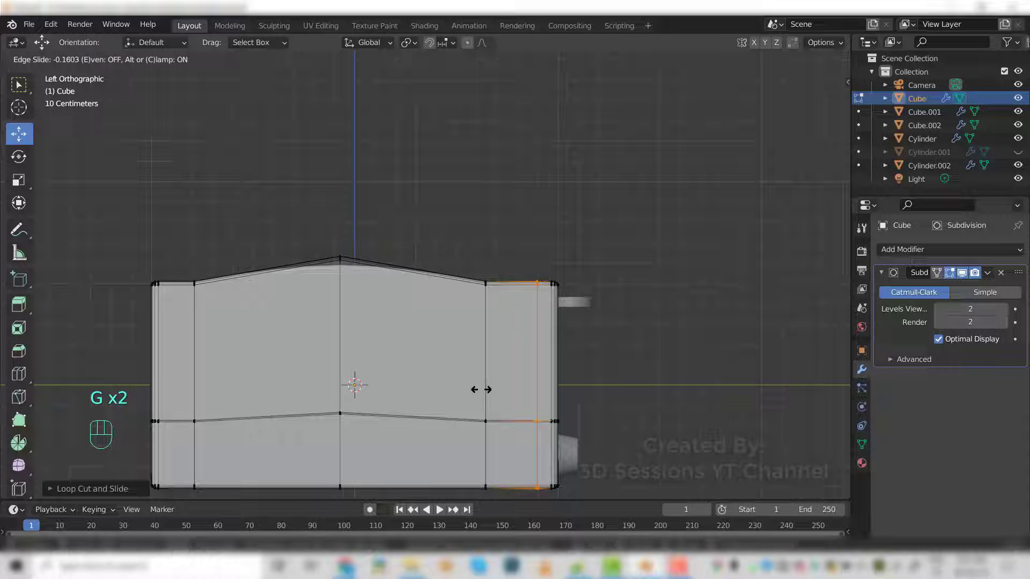
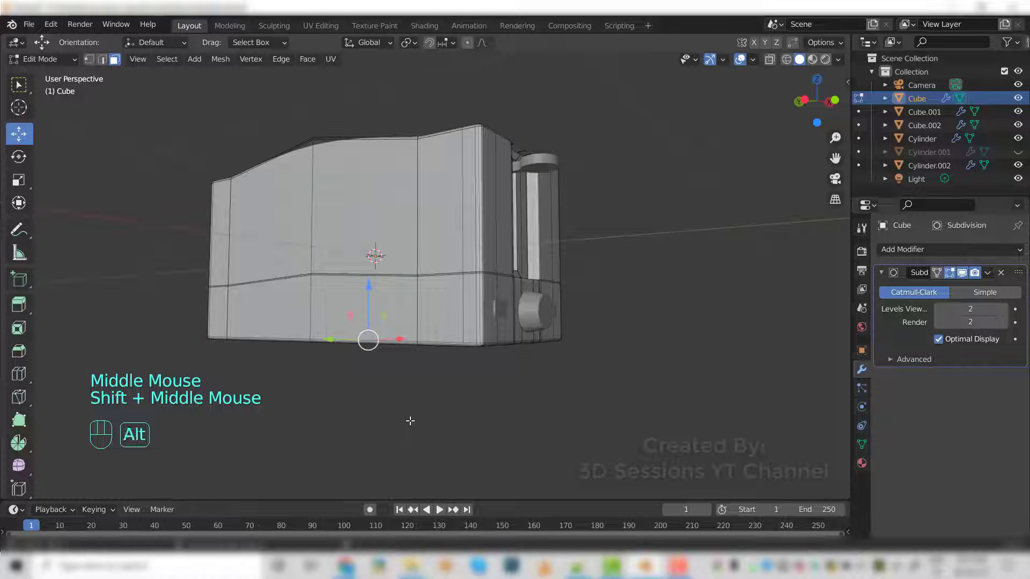
- With X-ray and face select, extrude the body's bottom faces down along Z into two rounded feet
{"action": "key", "text": "alt+z"}
{"action": "key", "text": "2"}
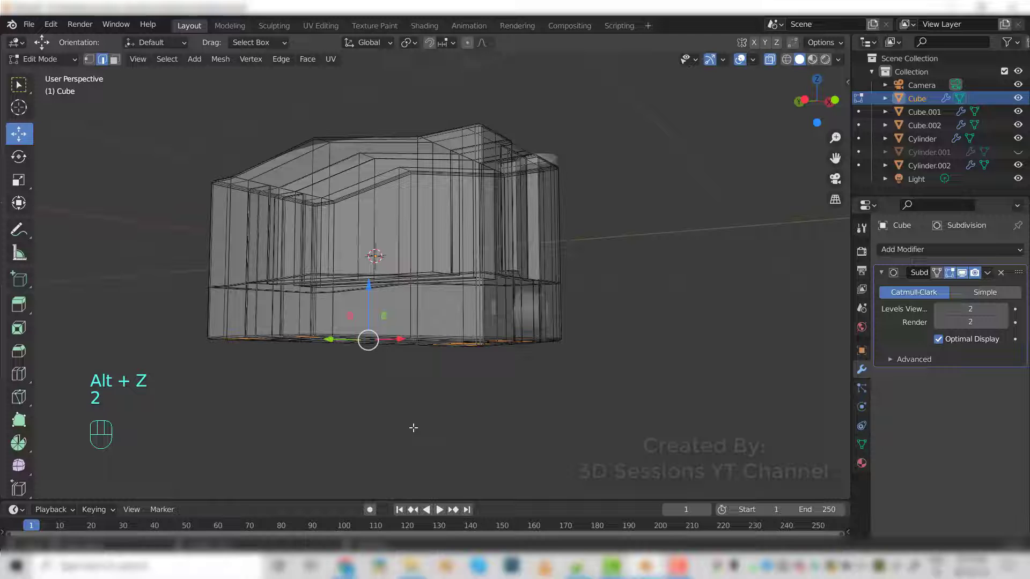
{"action": "key", "text": "e"}
{"action": "key", "text": "z"}
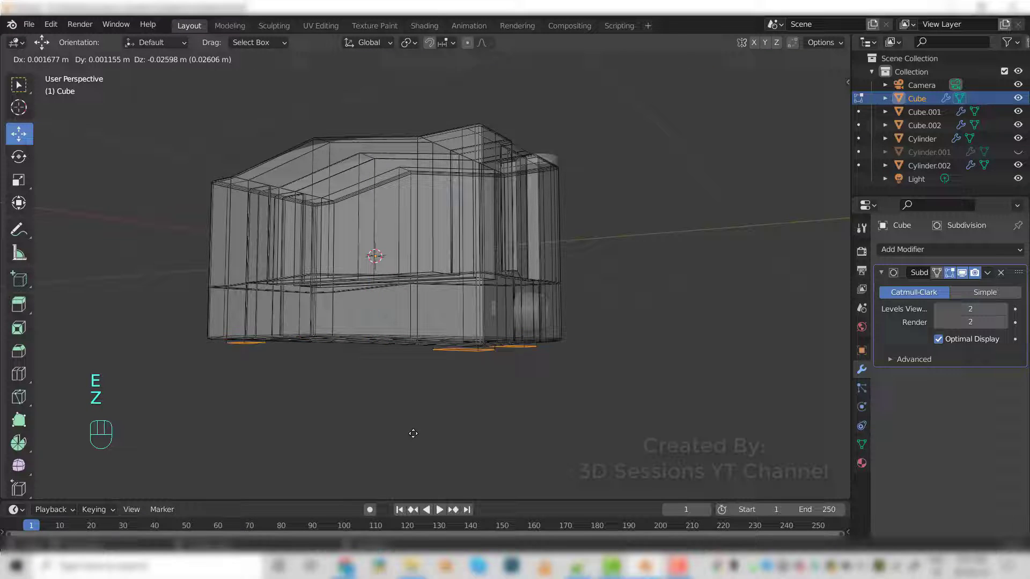
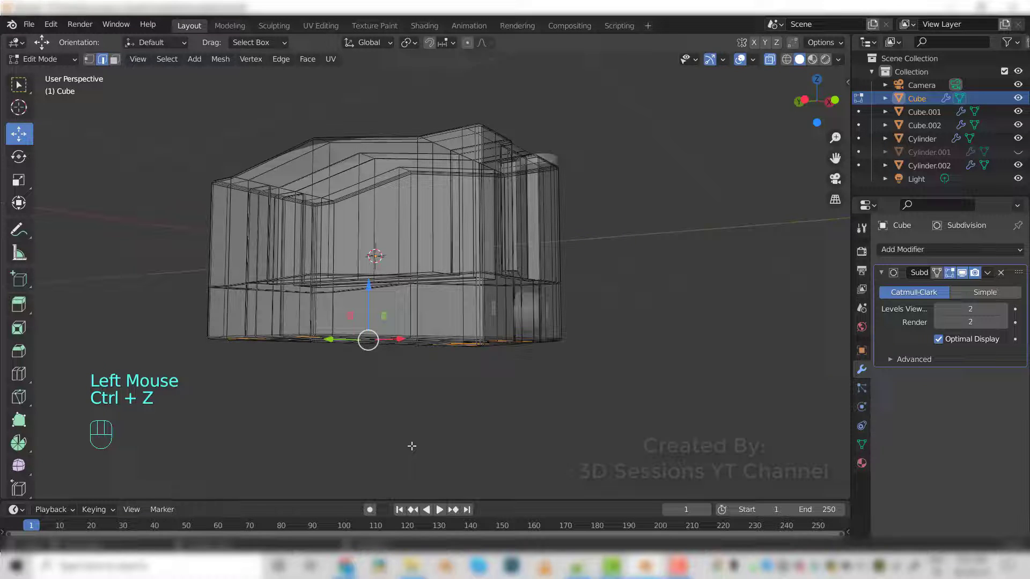
{"action": "key", "text": "e"}
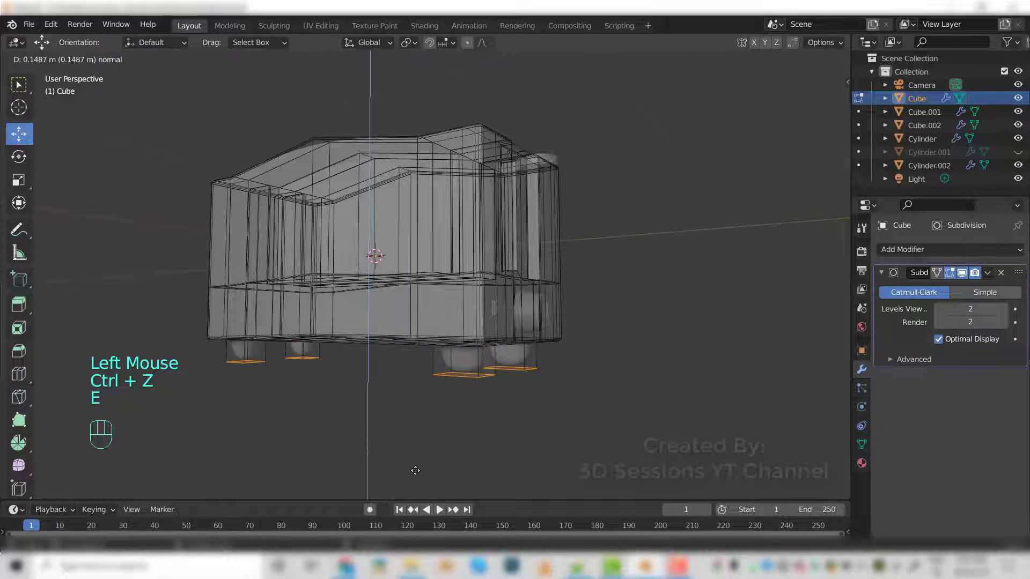
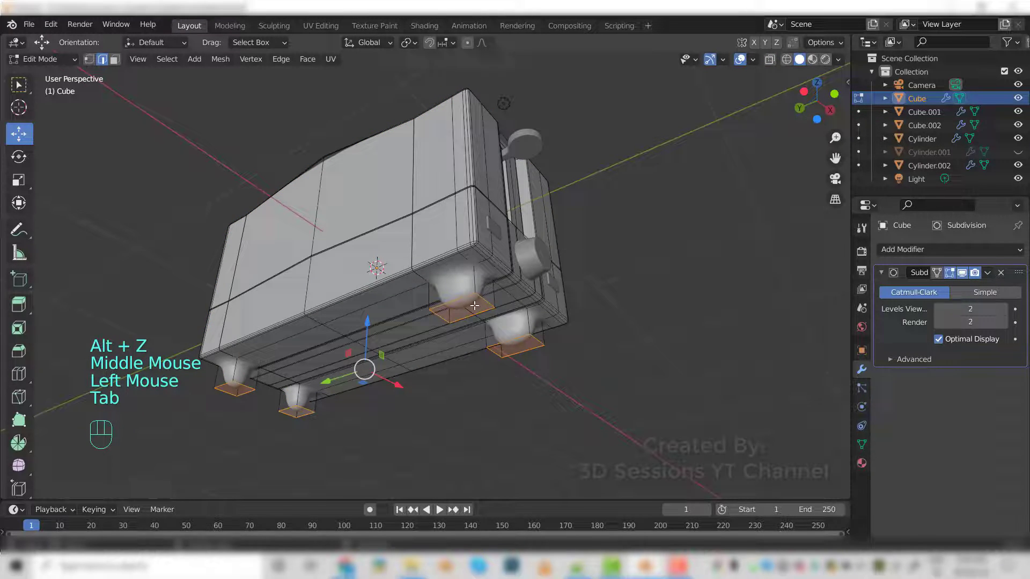
{"action": "middle_click", "coordinate": [475, 305]}
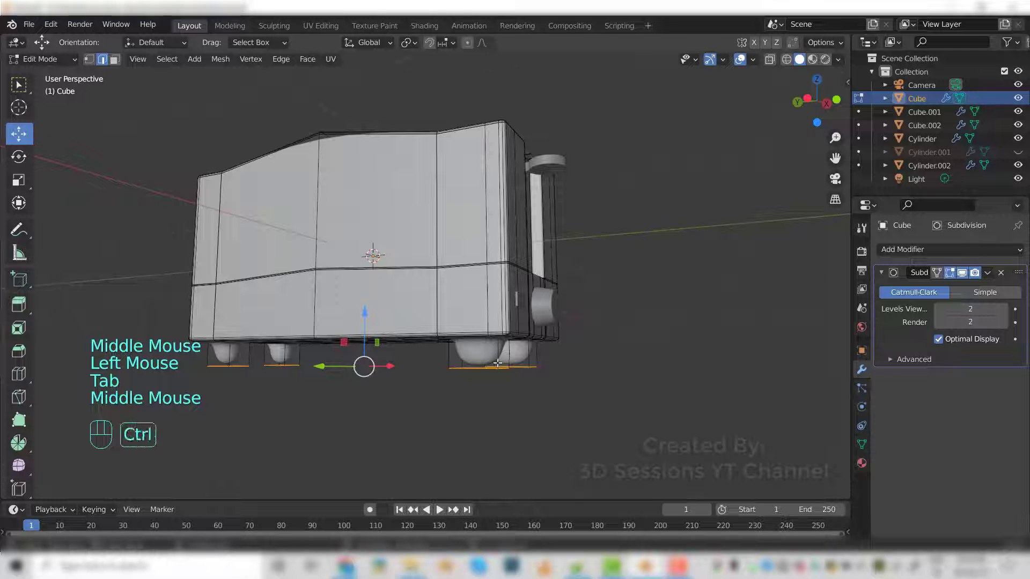